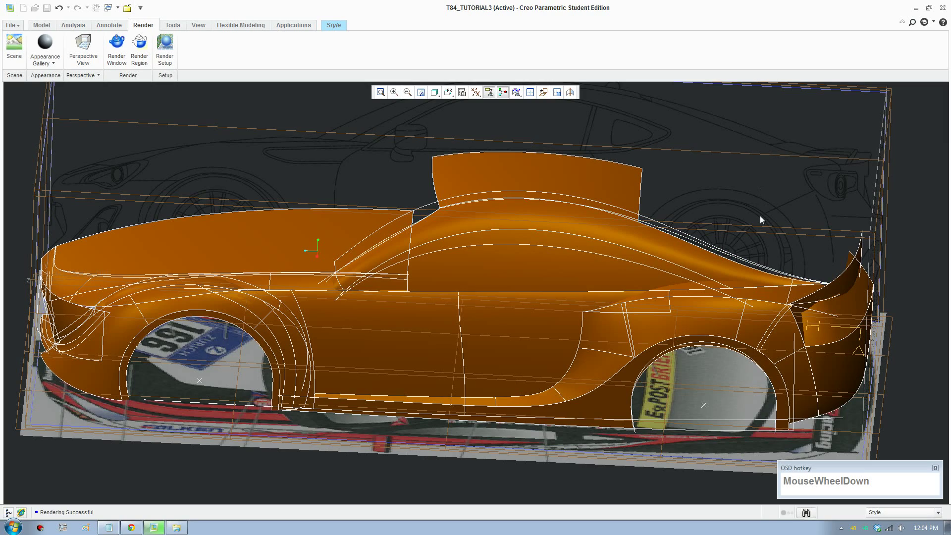
- Inspect the car's rear quarter, then enter the Style freeform environment
middle_click(768, 217)
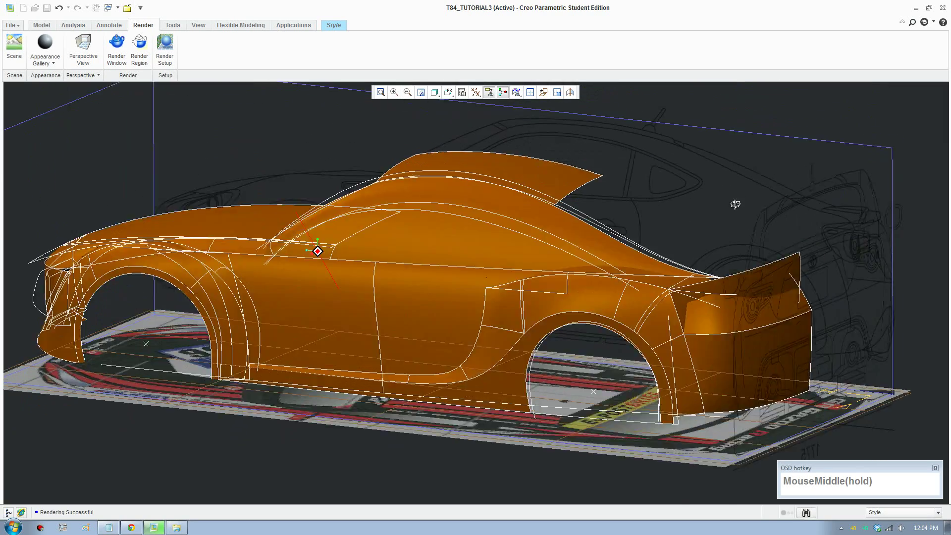
scroll("down", 3)
middle_click(682, 336)
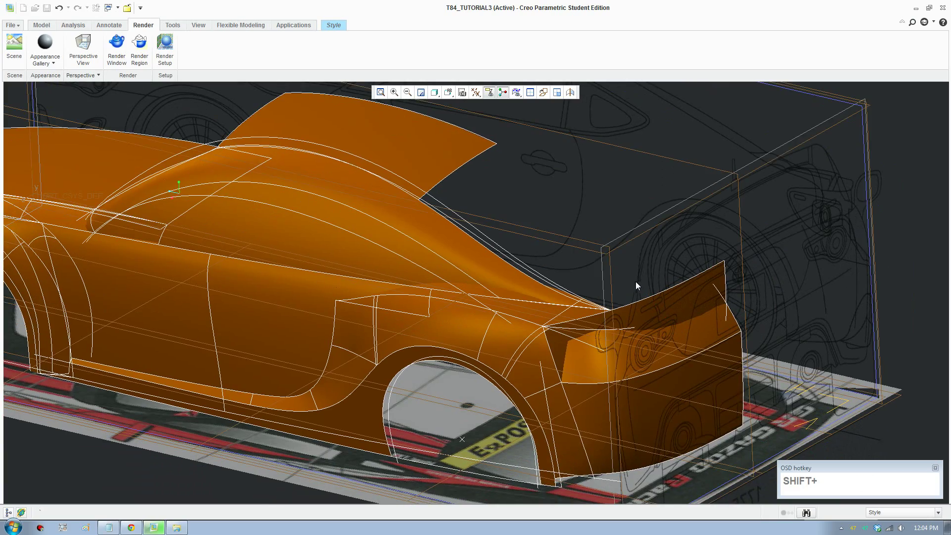
middle_click(561, 325)
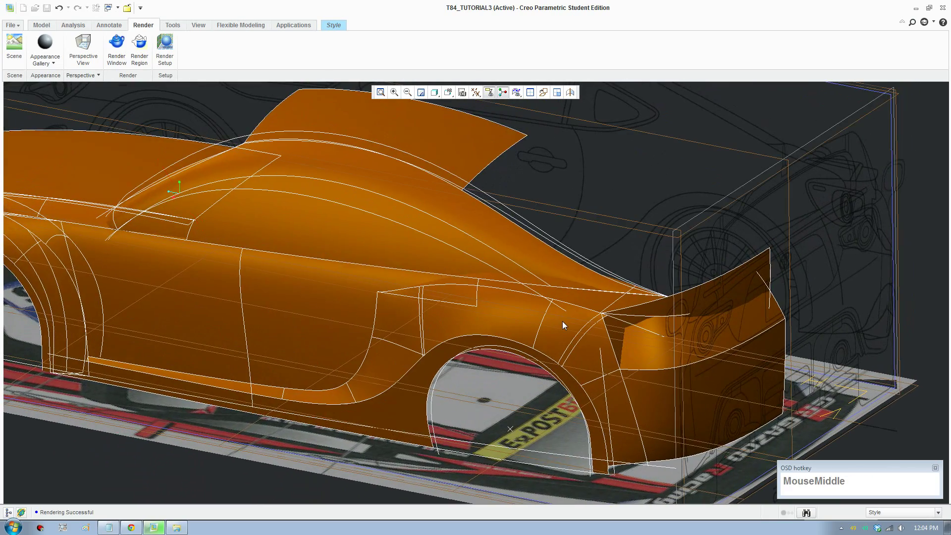
scroll("up", 3)
middle_click(610, 324)
middle_click(582, 330)
scroll("down", 3)
left_click_drag(602, 398, 531, 95)
left_click(531, 96)
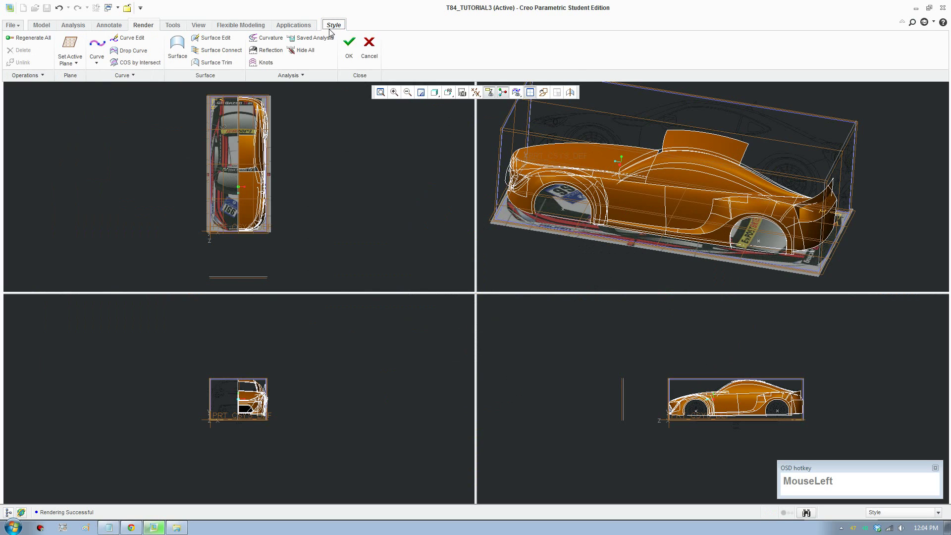
- Sketch a new style curve across the rear window in the top viewport and reopen it for editing
scroll("down", 3)
middle_click(245, 124)
scroll("down", 3)
middle_click(249, 199)
scroll("down", 3)
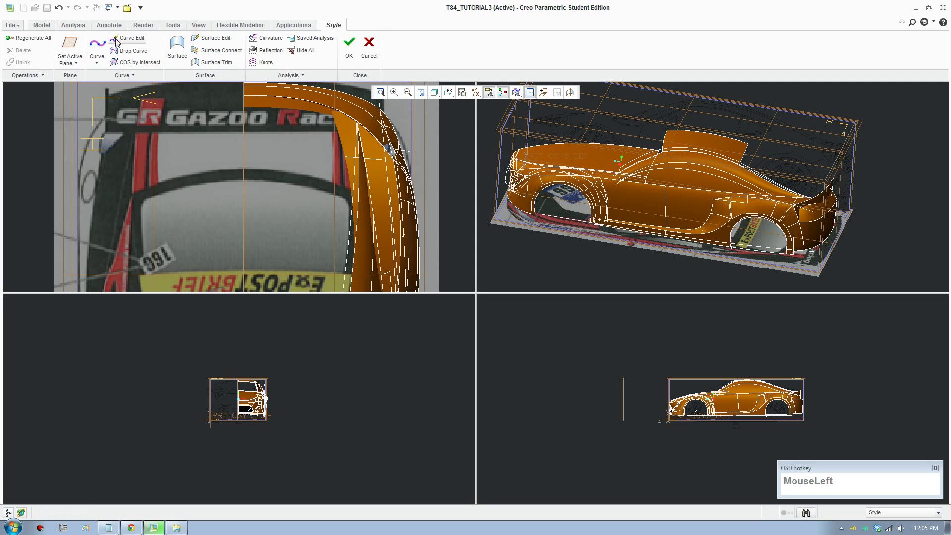
scroll("down", 3)
middle_click(310, 191)
scroll("up", 3)
left_click_drag(159, 204, 267, 218)
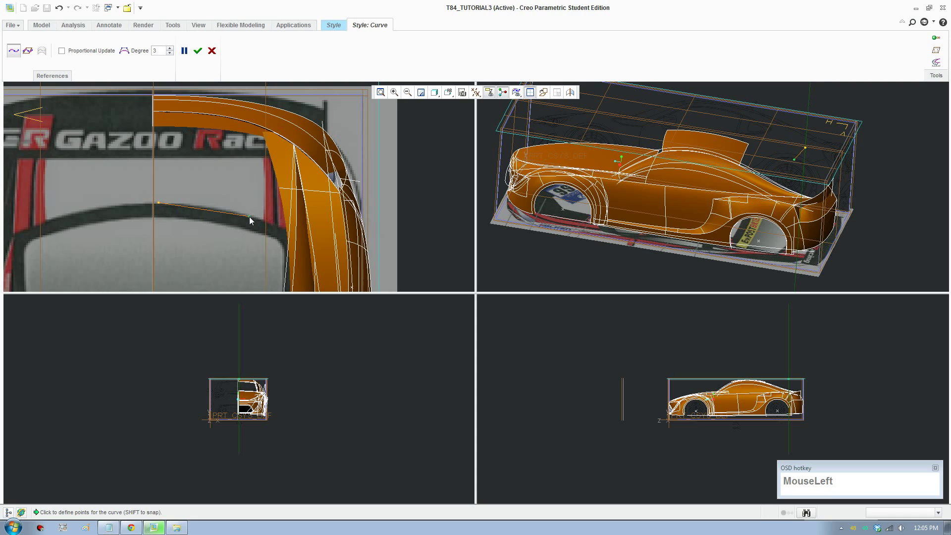
left_click_drag(255, 217, 204, 68)
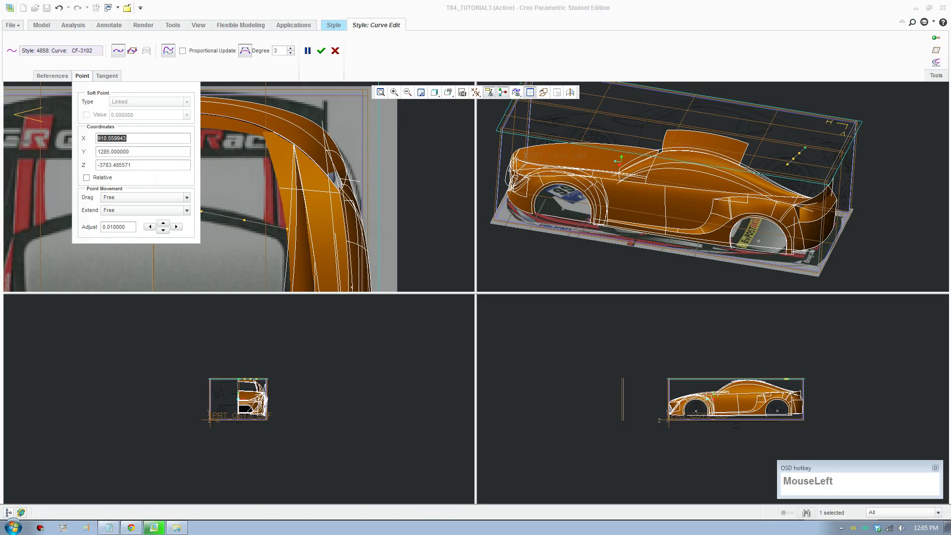
- Set the curve's end point X coordinate to 887.5
key("KP_8")
key("KP_Decimal")
key("KP_5")
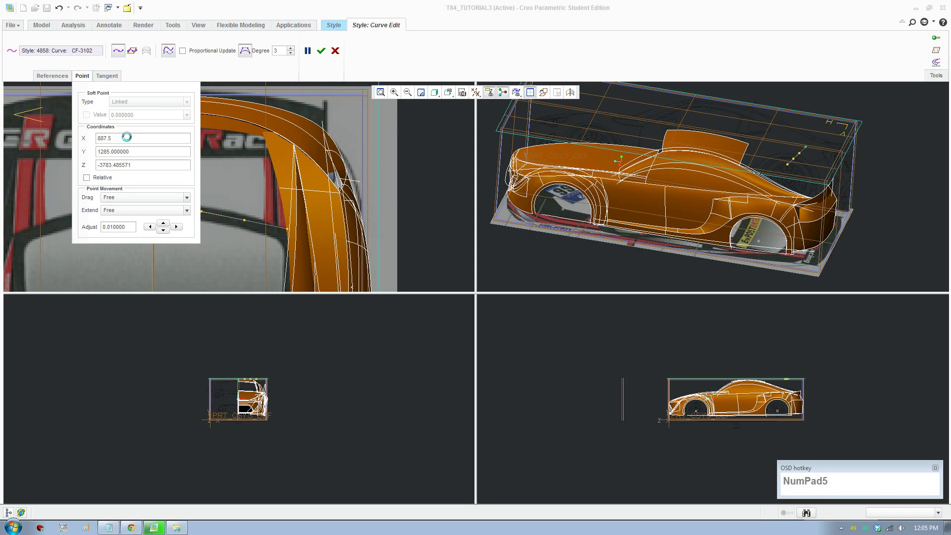
left_click_drag(83, 80, 183, 174)
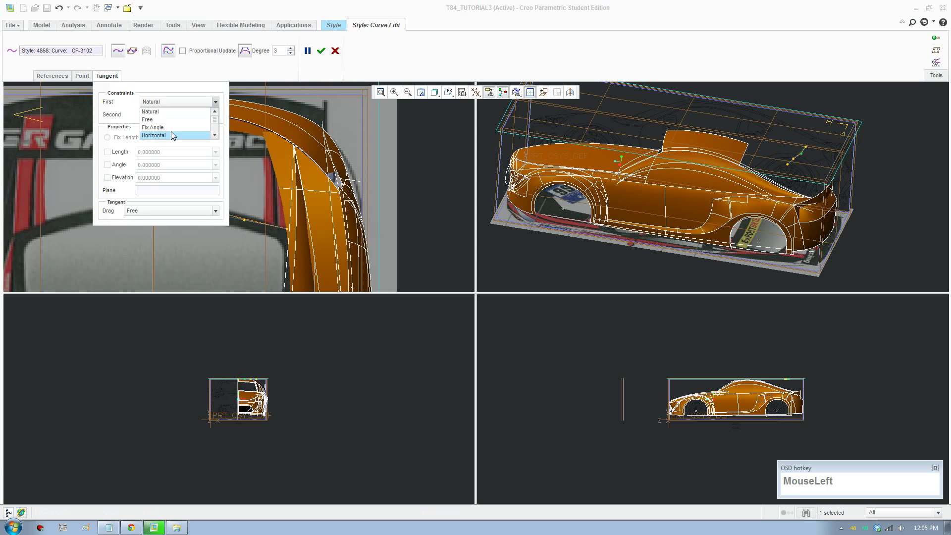
- Constrain the end tangent to Horizontal and nudge an interior point of the curve
scroll("down", 3)
left_click(169, 120)
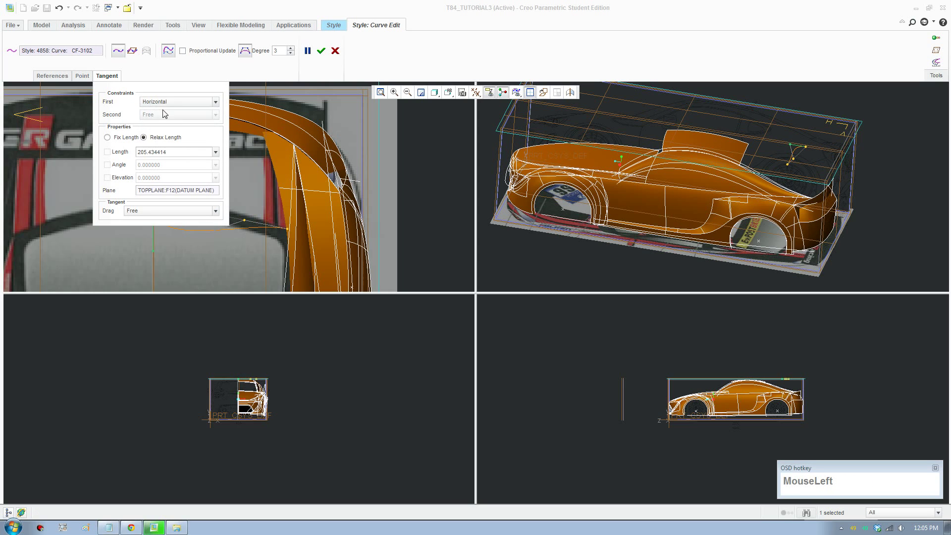
scroll("down", 3)
left_click(162, 125)
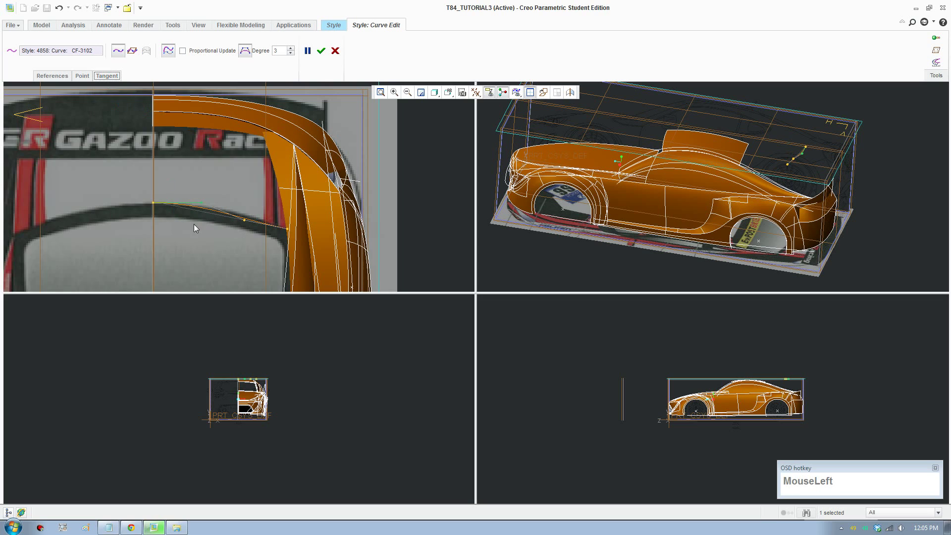
left_click_drag(97, 206, 250, 214)
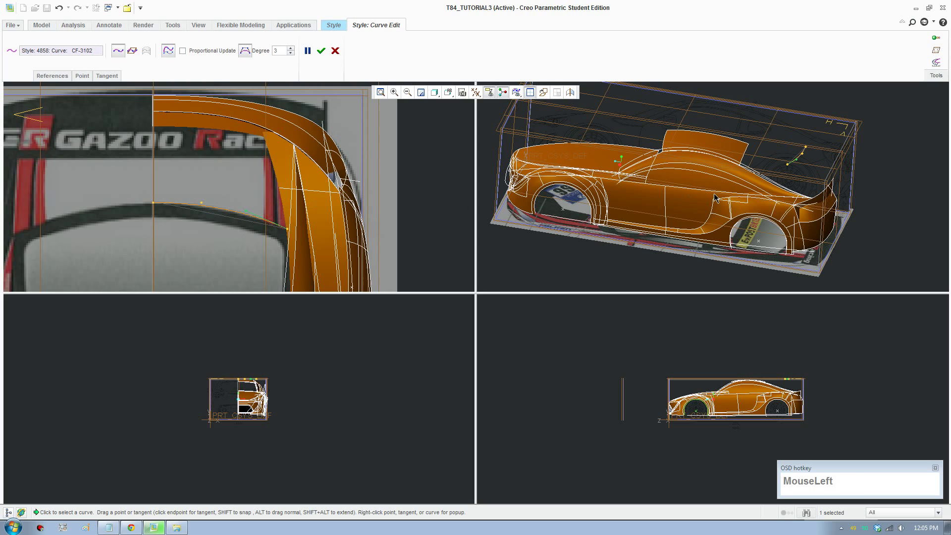
scroll("down", 3)
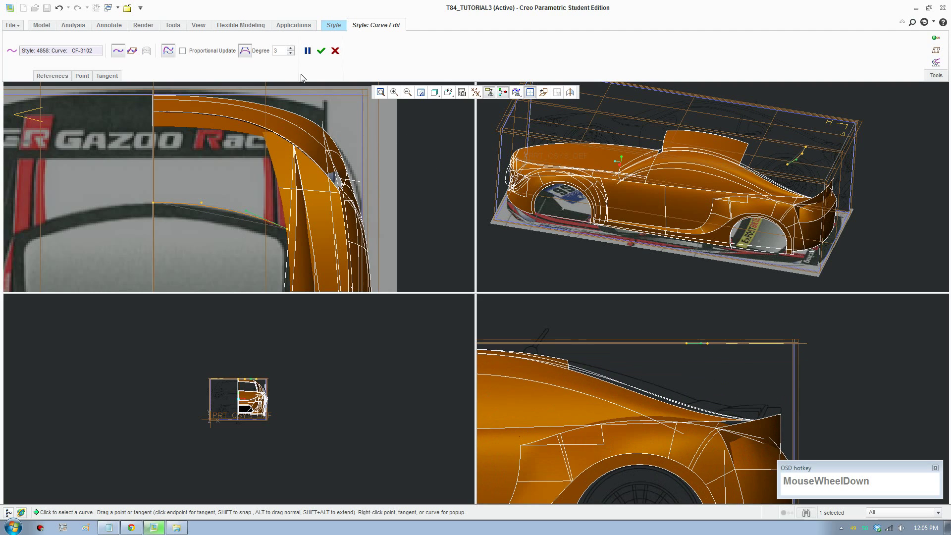
- Switch the model display style to Wireframe
left_click(439, 95)
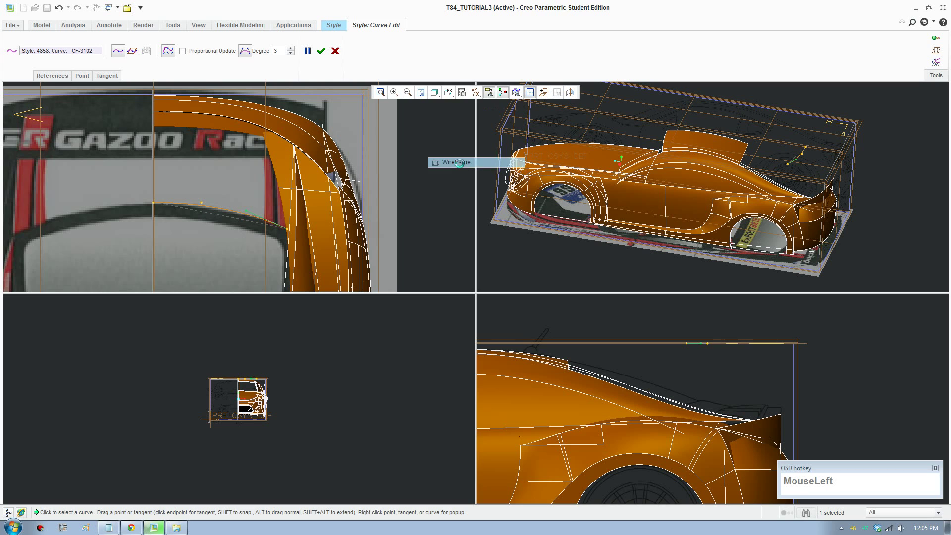
scroll("down", 3)
middle_click(707, 399)
scroll("down", 3)
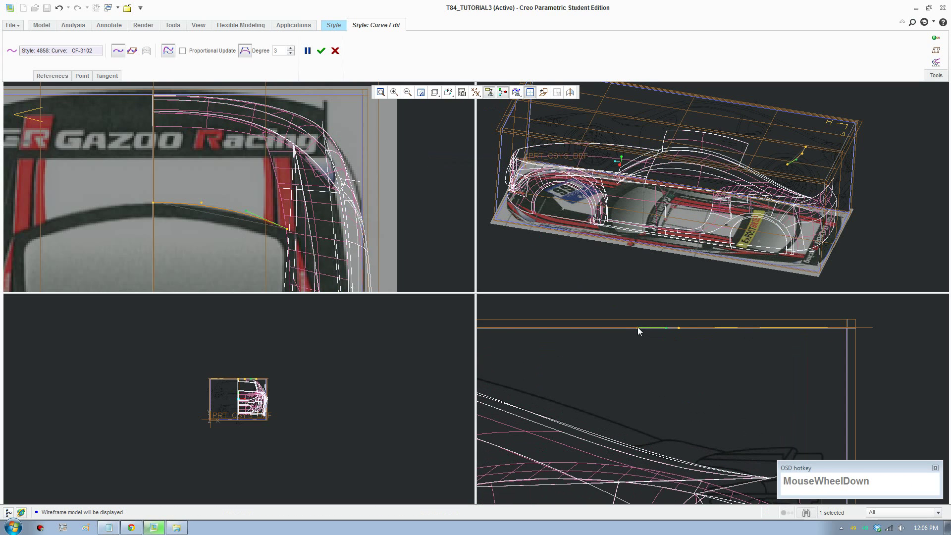
- Drag the curve's end point in the side view down onto the rear deck
left_click_drag(641, 330, 647, 452)
left_click_drag(647, 452, 668, 355)
left_click_drag(669, 331, 692, 354)
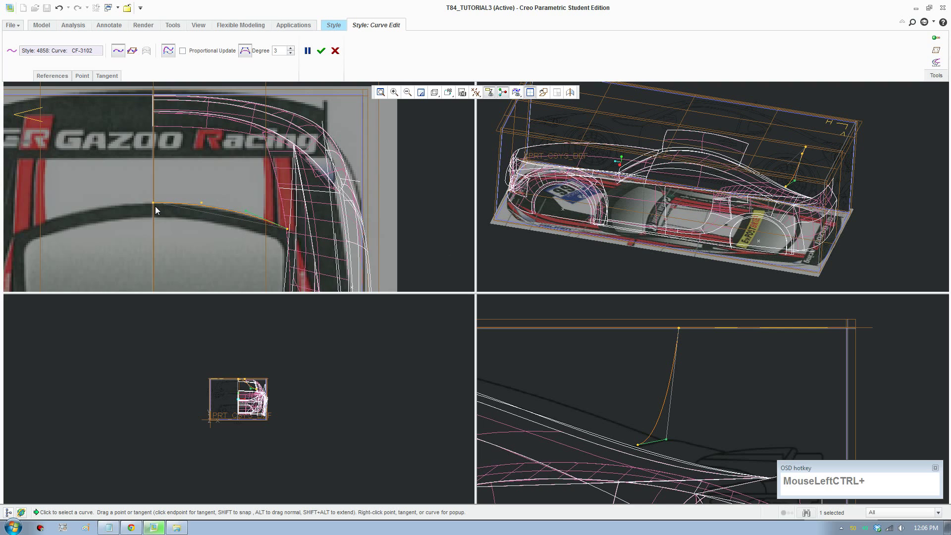
left_click(157, 206)
scroll("down", 3)
scroll("down", 3)
left_click_drag(239, 369, 239, 400)
scroll("down", 3)
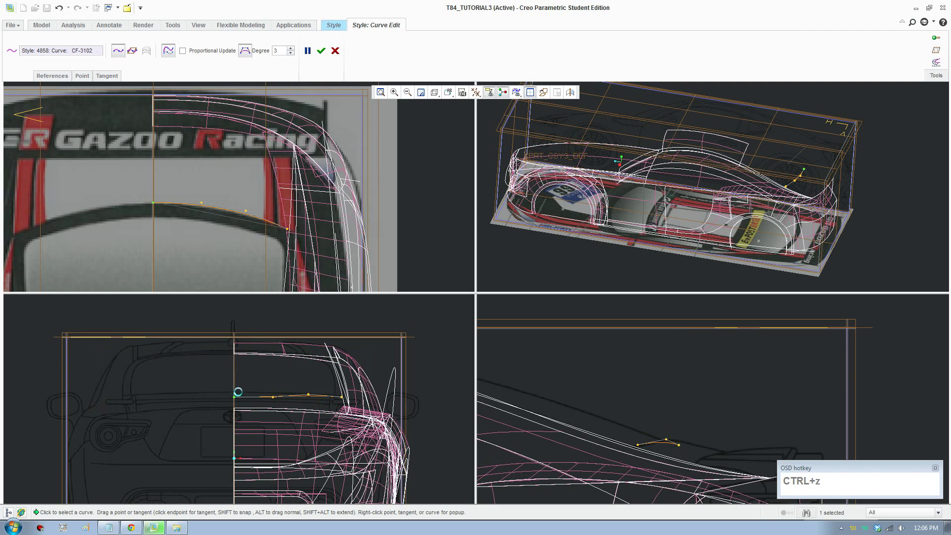
scroll("down", 3)
- Adjust the curve's points in the rear view to follow the rear outline
left_click_drag(232, 323, 334, 419)
scroll("down", 3)
middle_click(407, 419)
scroll("down", 3)
left_click_drag(435, 413, 680, 449)
scroll("down", 3)
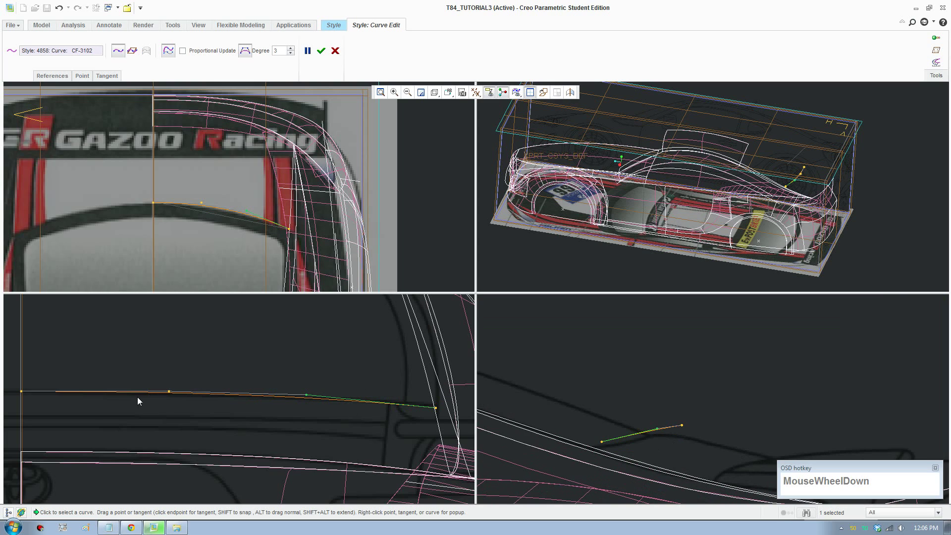
left_click_drag(25, 395, 27, 396)
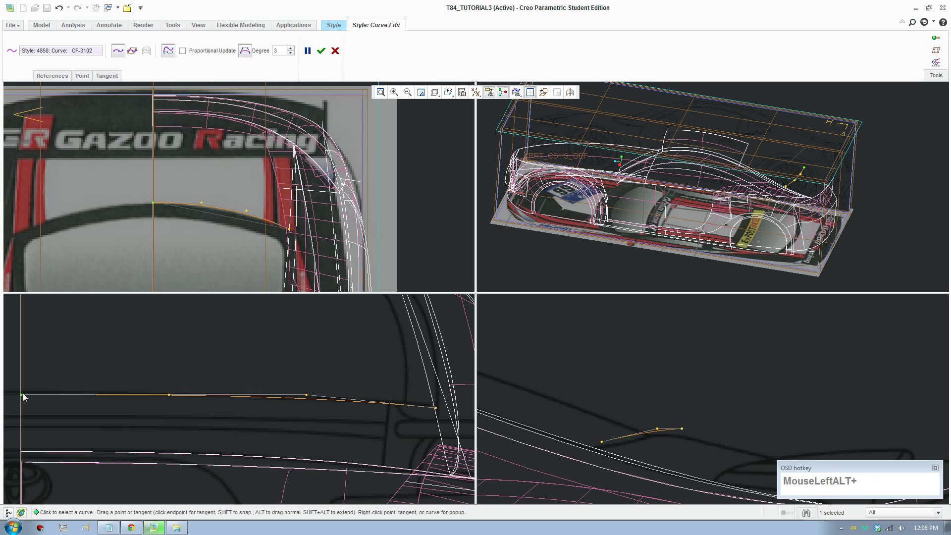
key("F8")
scroll("up", 3)
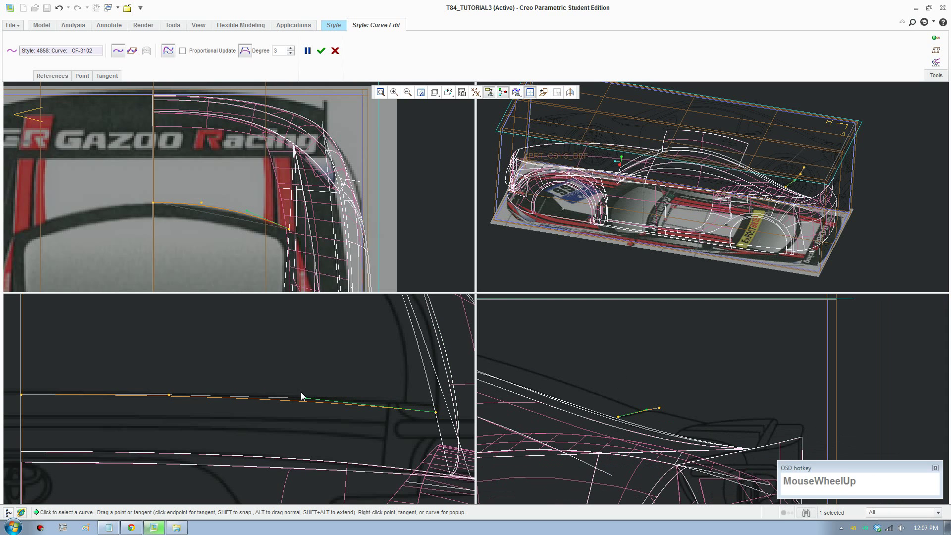
- Switch to a single large view and orbit to see the rear from above
left_click(532, 95)
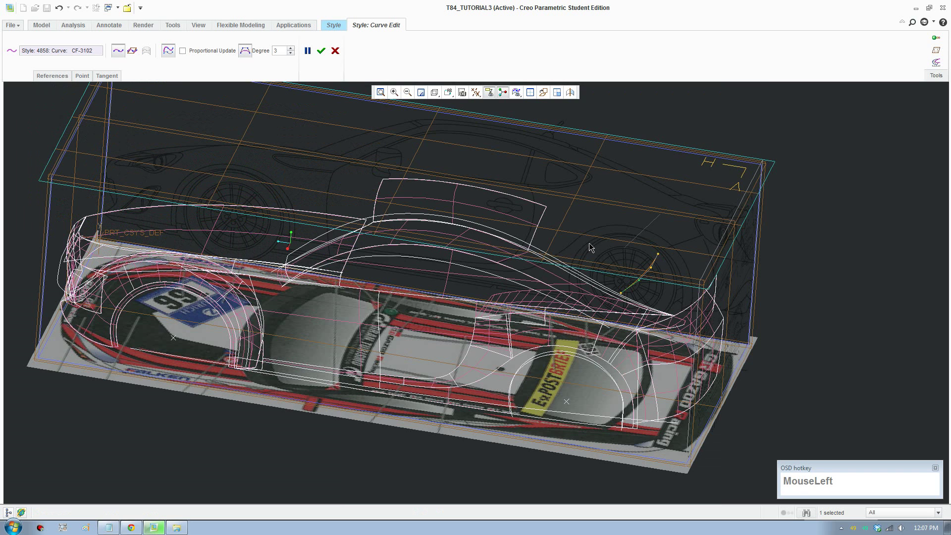
scroll("up", 3)
middle_click(593, 314)
scroll("down", 3)
middle_click(538, 399)
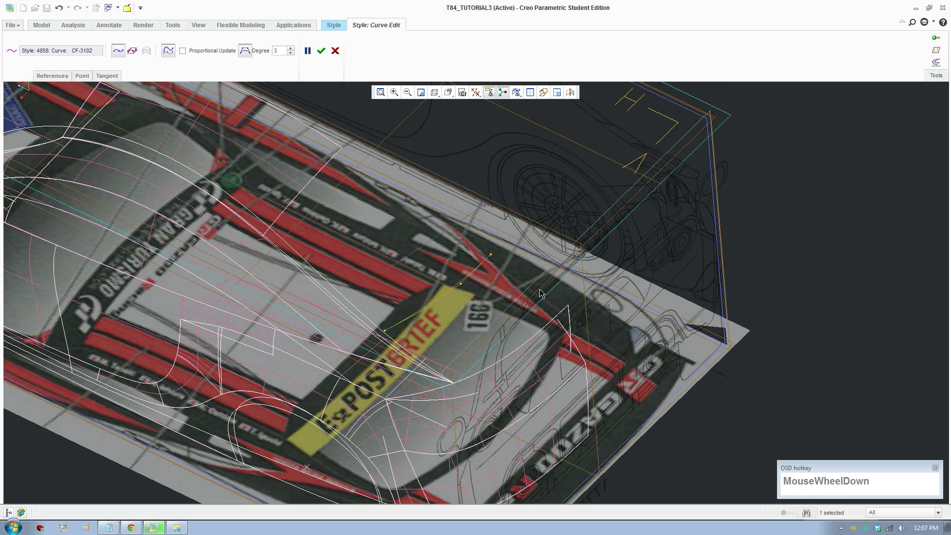
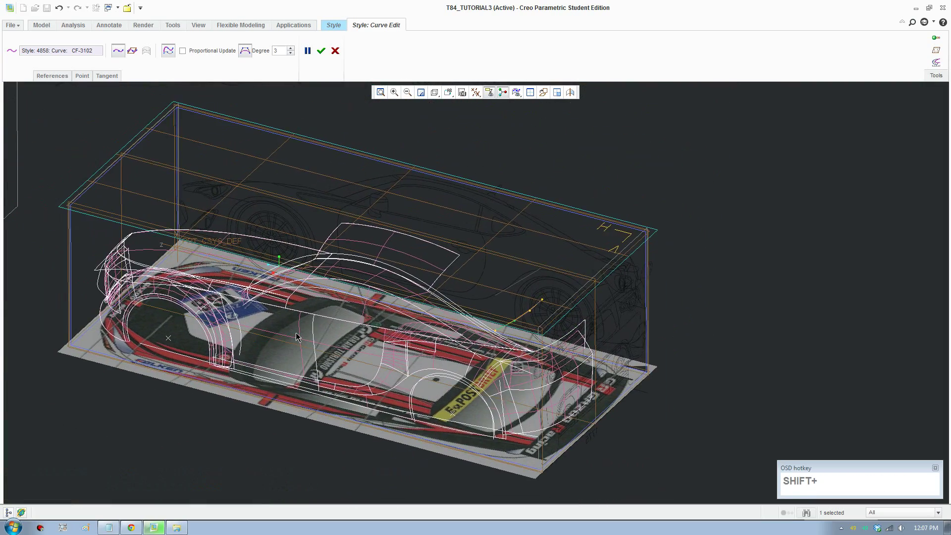
- Confirm the curve edits and start creating another rear curve
key("F8")
scroll("down", 3)
scroll("up", 3)
left_click(318, 60)
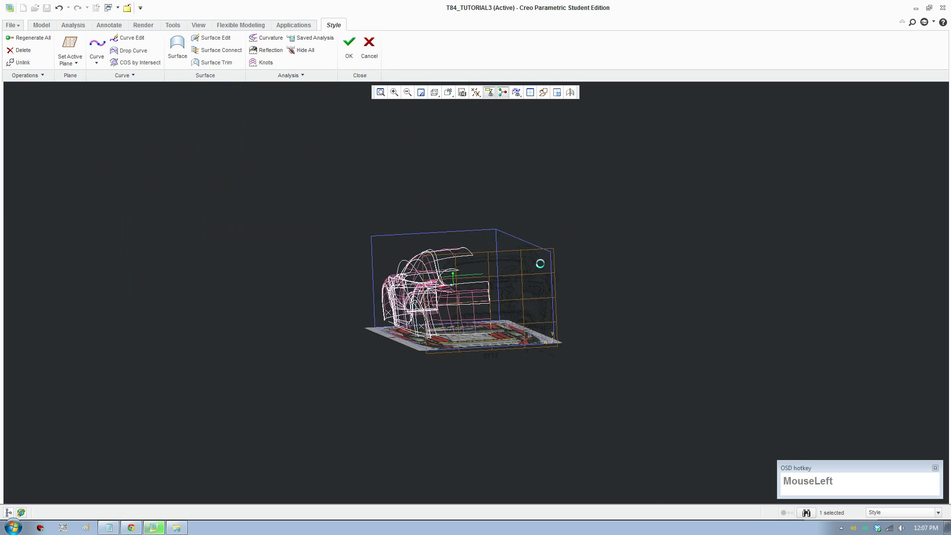
- Shape the second rear curve and set its end X to 887.5 with a horizontal end tangent
scroll("down", 3)
middle_click(440, 276)
scroll("down", 3)
left_click_drag(97, 48, 245, 52)
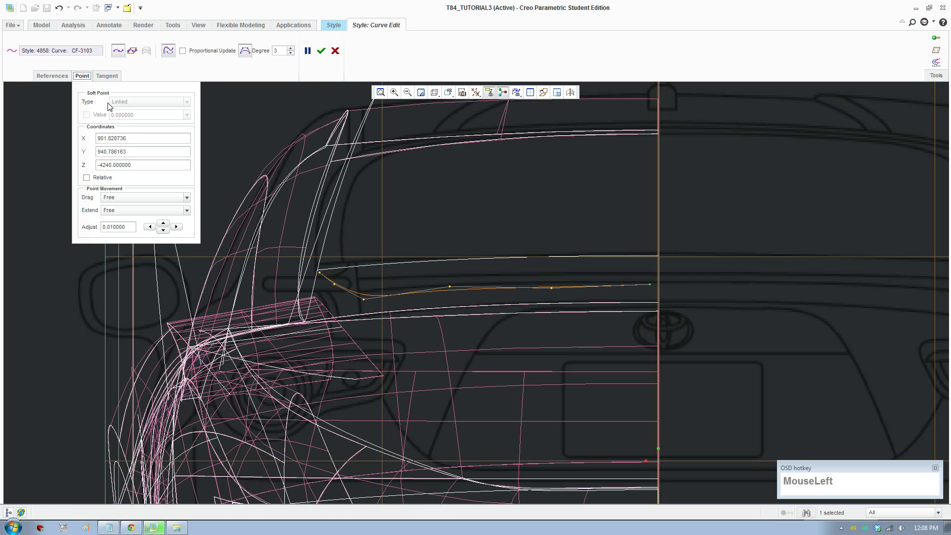
key("KP_8")
key("KP_Decimal")
key("KP_5")
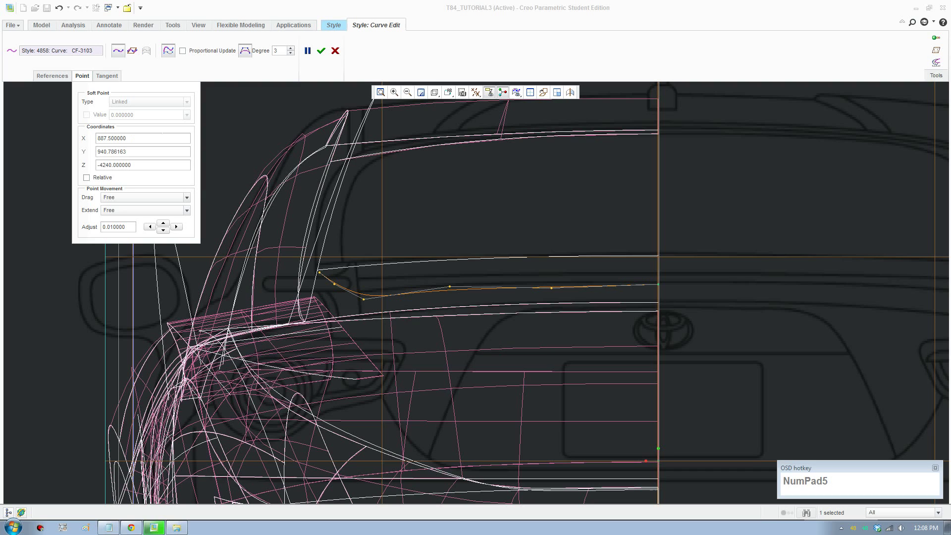
left_click_drag(555, 291, 159, 103)
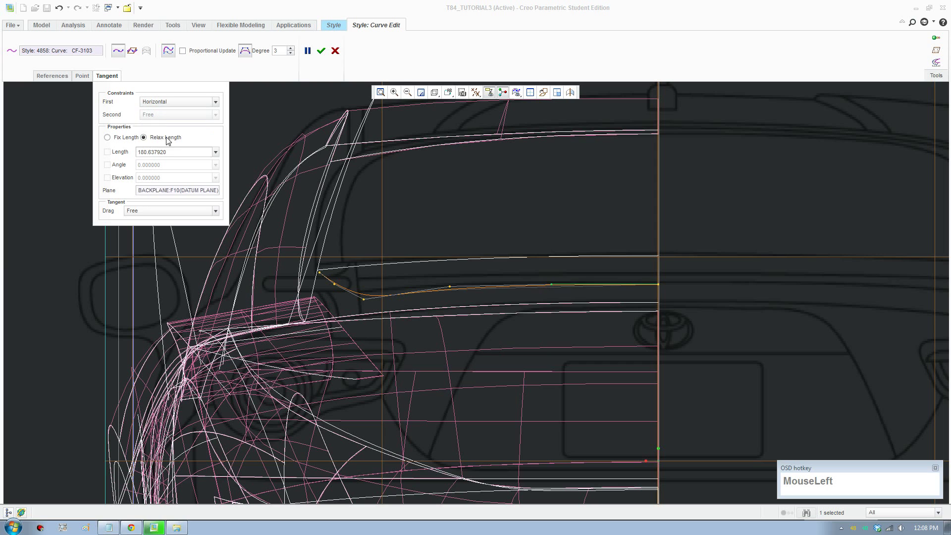
- Reorient to the saved TOP view of the car
scroll("down", 3)
left_click_drag(450, 286, 448, 125)
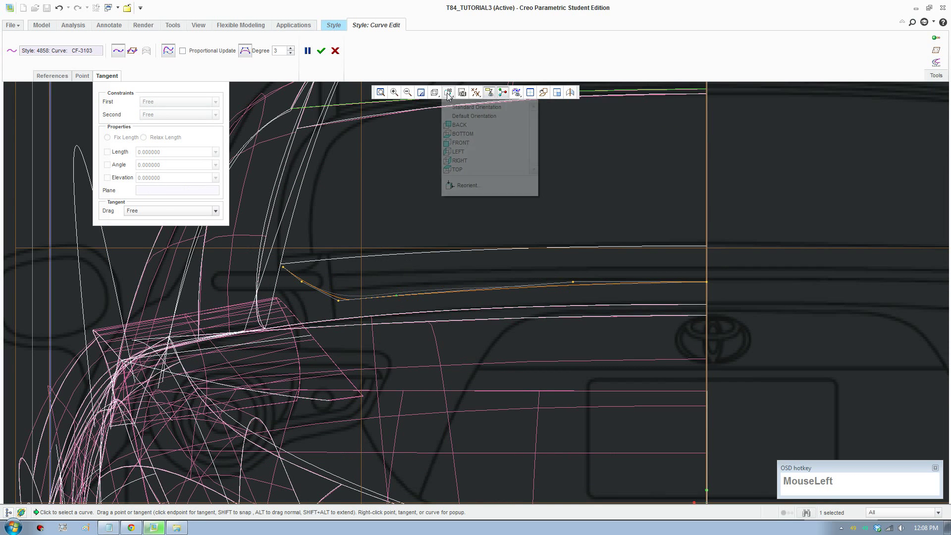
scroll("down", 3)
left_click(473, 171)
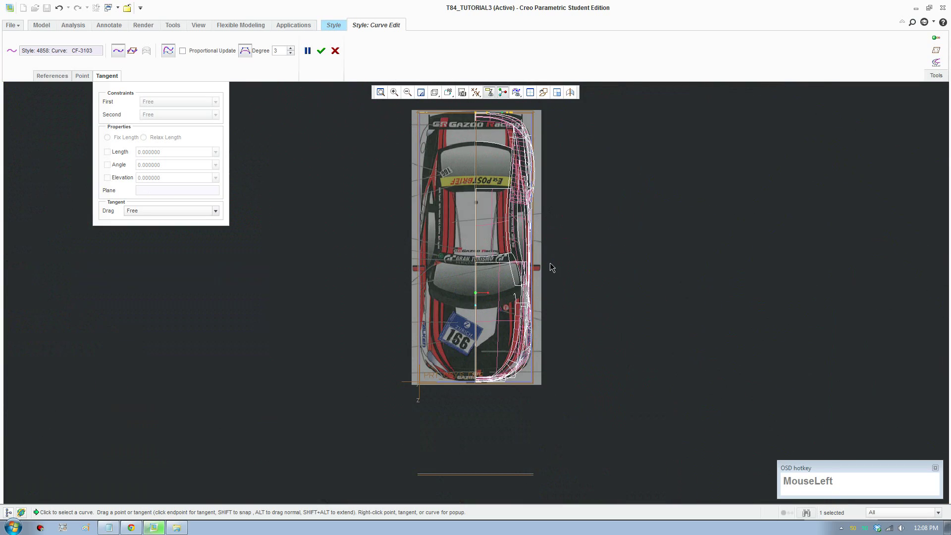
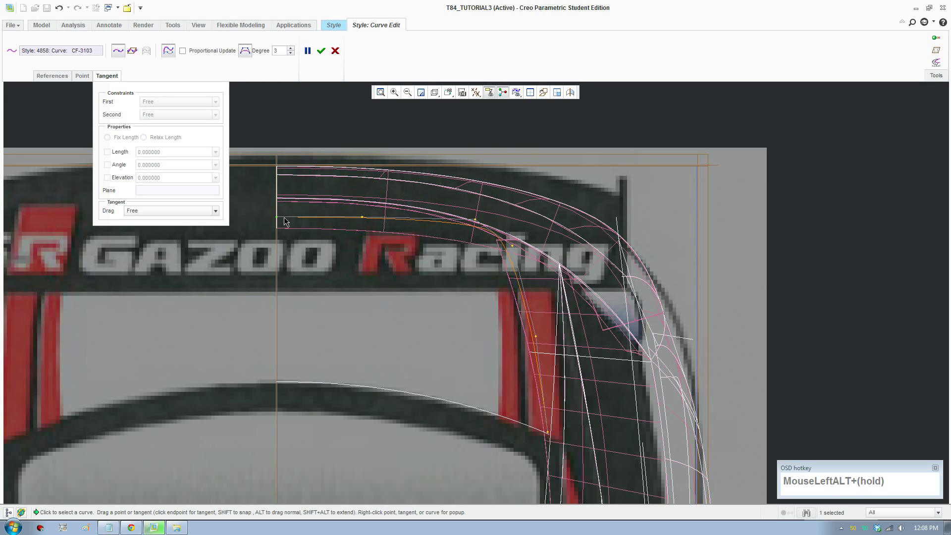
- Drag the trim curve's interpolation points so it bends around the rear corner of the reference outline
left_click(514, 252)
left_click_drag(520, 270, 519, 303)
scroll("up", 3)
scroll("down", 3)
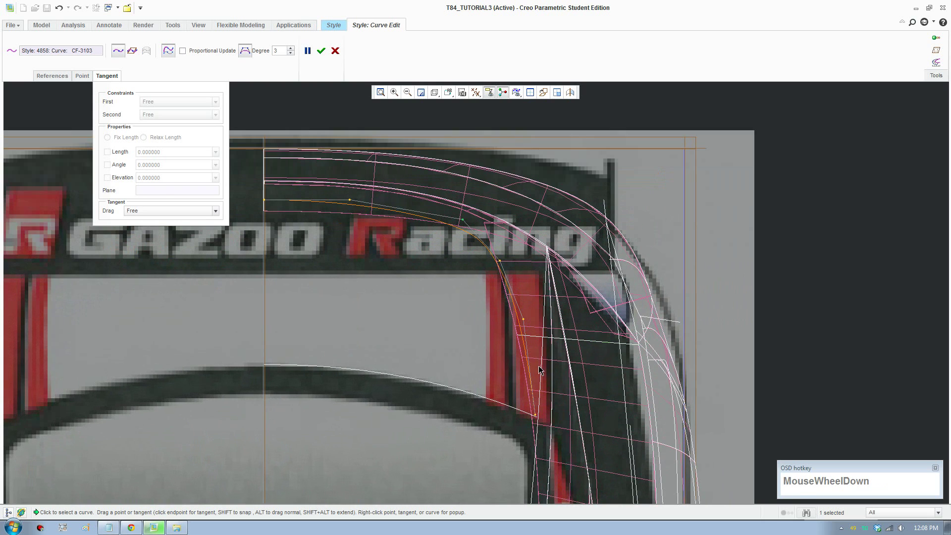
middle_click(474, 372)
scroll("up", 3)
middle_click(530, 306)
scroll("down", 3)
left_click_drag(665, 385, 619, 236)
left_click_drag(624, 227, 630, 217)
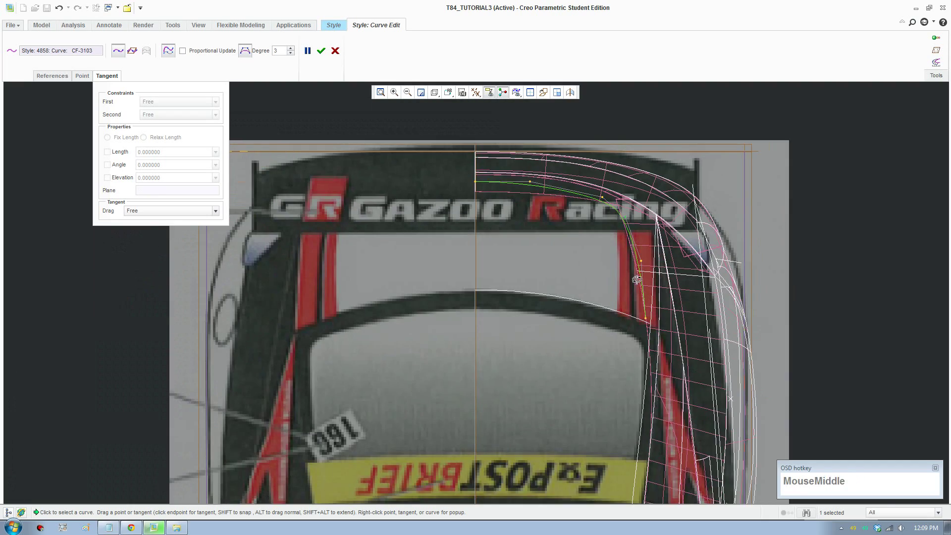
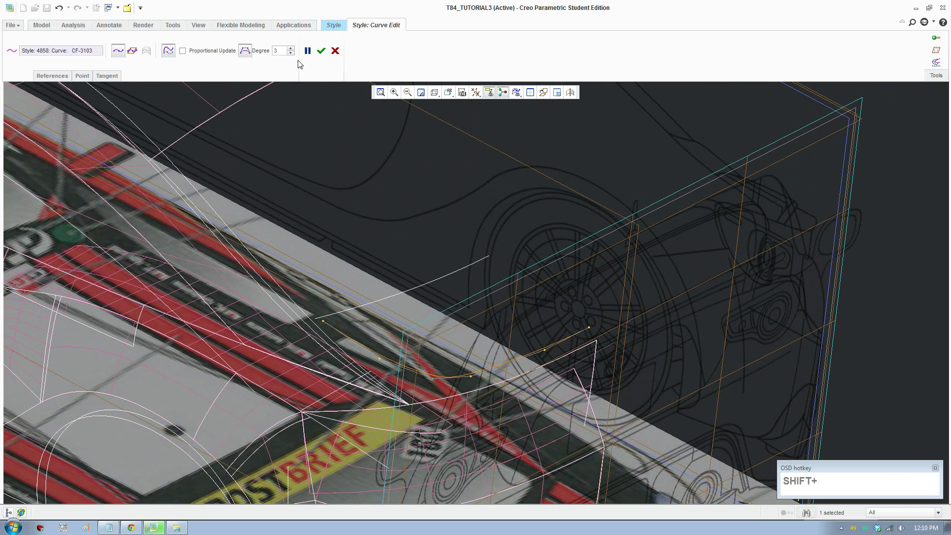
- Finish the trim curve and place a new two-point curve at the rear
left_click(324, 59)
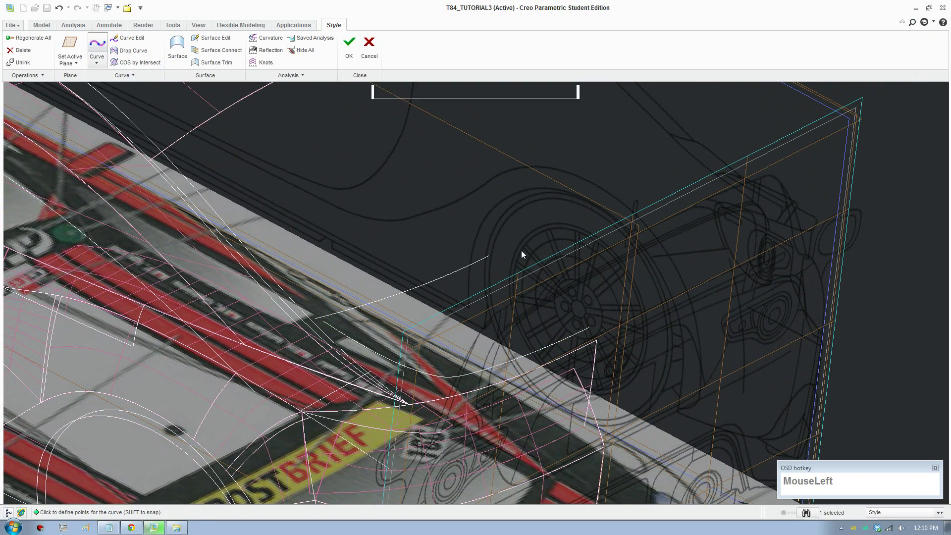
left_click(488, 262)
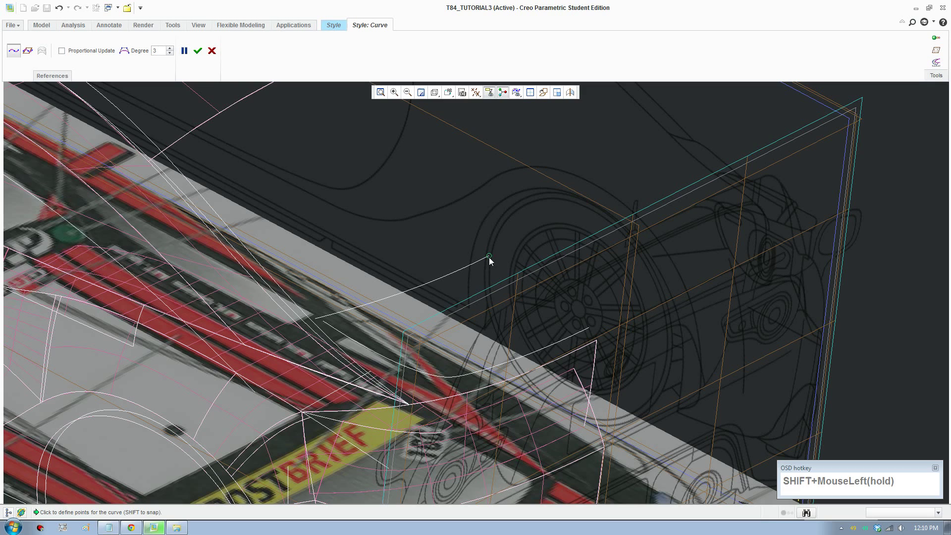
left_click(591, 330)
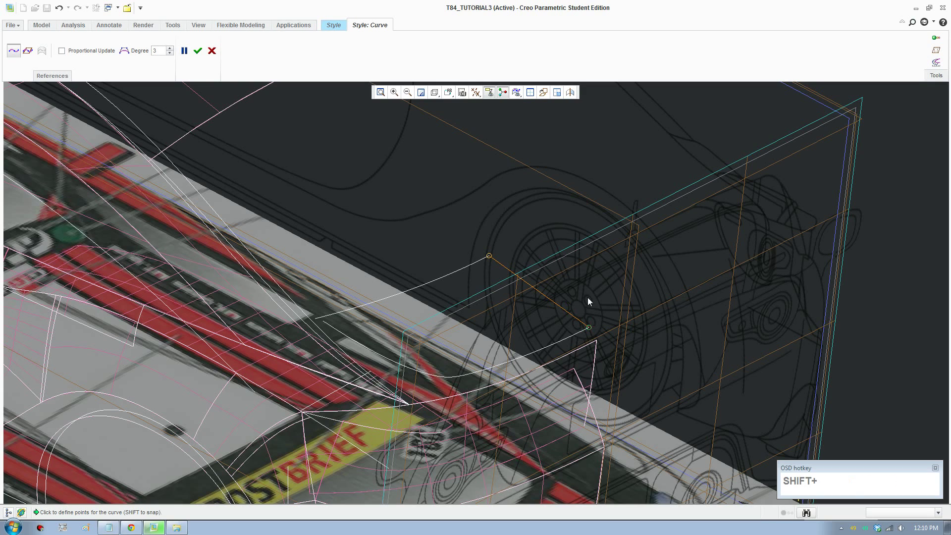
- Switch to the FRONT orientation and drag the new curve into the spoiler's side profile
left_click(452, 95)
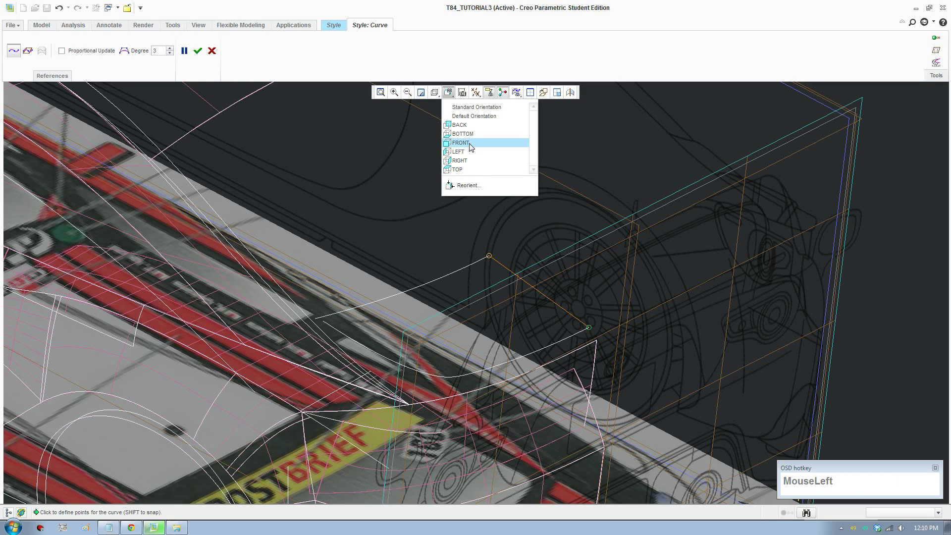
scroll("down", 3)
left_click_drag(207, 57, 584, 330)
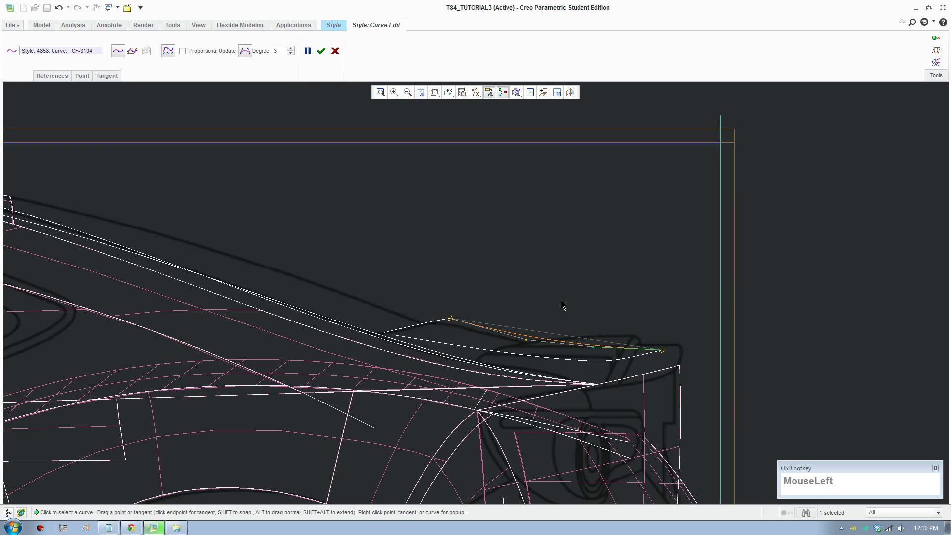
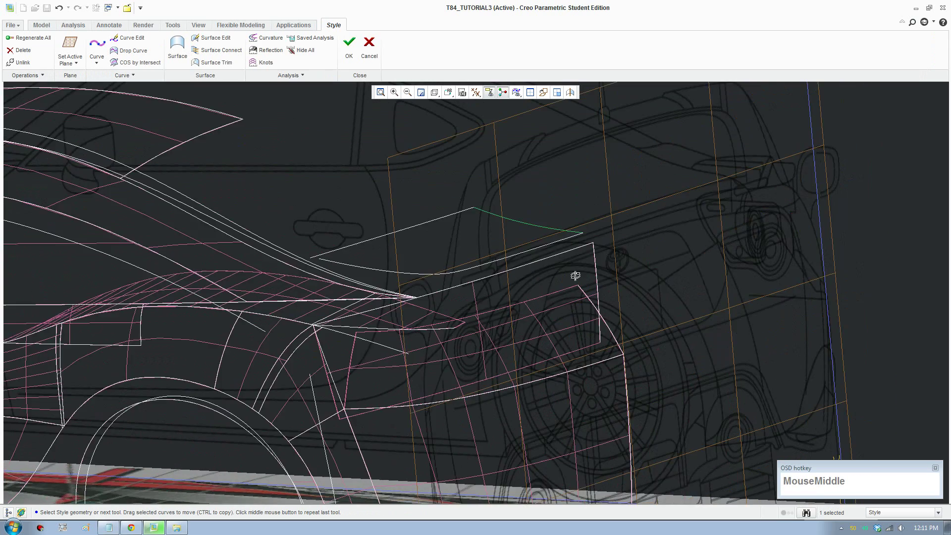
- Reopen rear trim curve CF-3103 and attach its end to the spoiler edge
left_click_drag(512, 252, 492, 400)
scroll("up", 3)
scroll("down", 3)
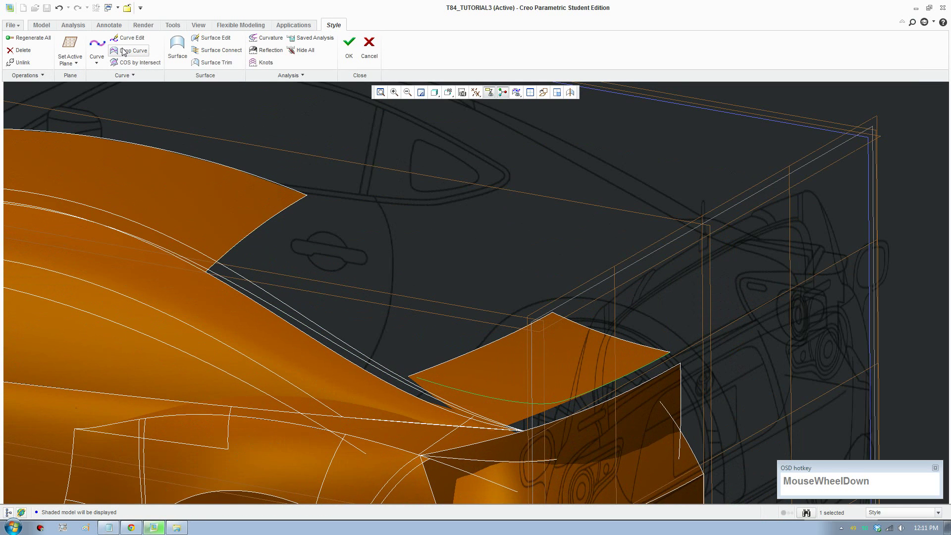
left_click(129, 43)
scroll("down", 3)
left_click(400, 371)
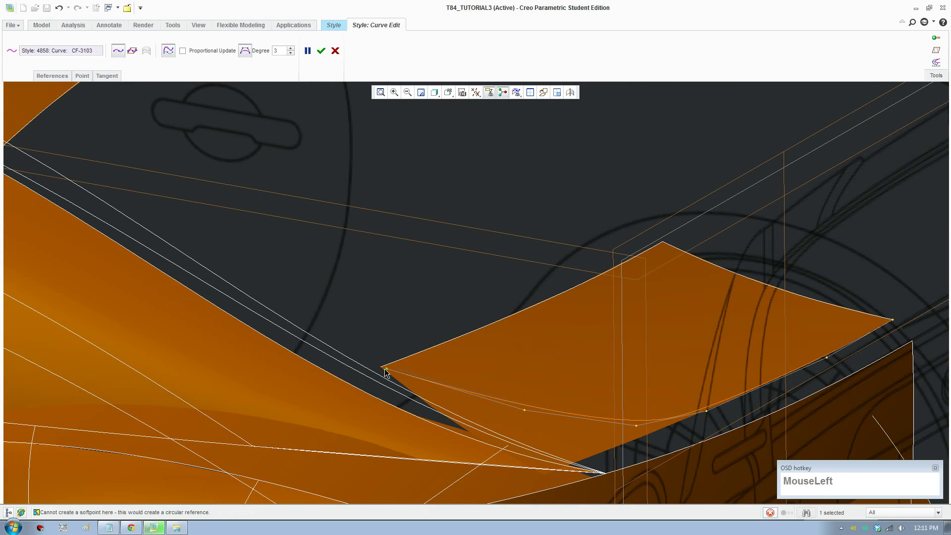
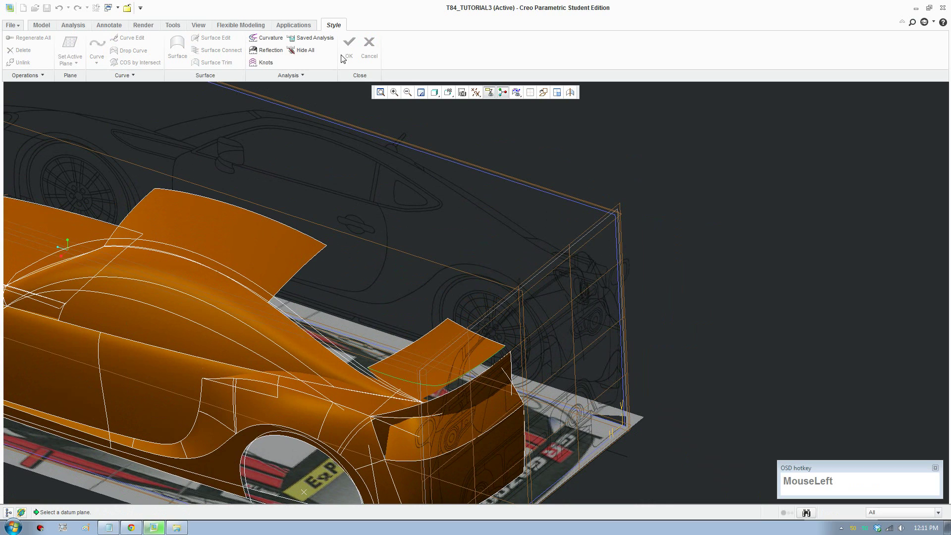
- Drop the curve onto the spoiler surface using TOPPLANE as the projection direction
key("Escape")
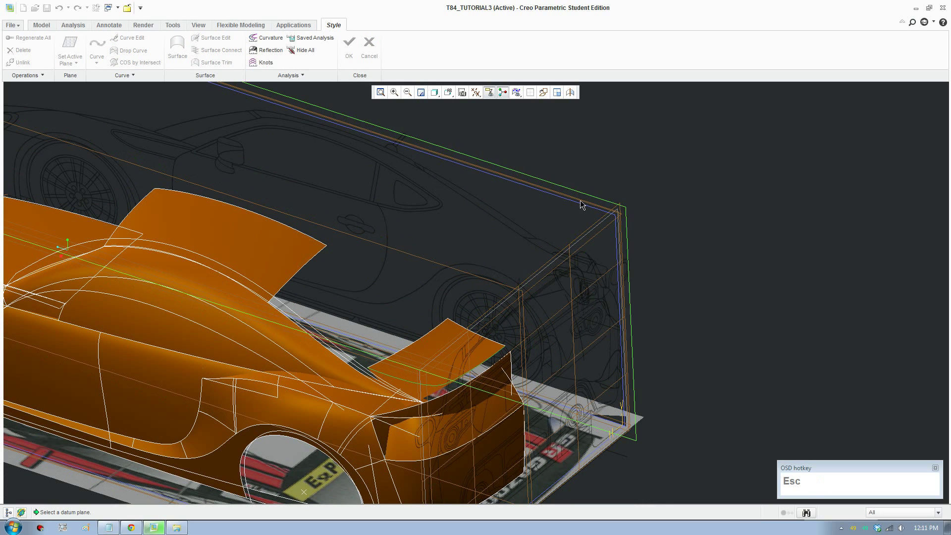
left_click(578, 206)
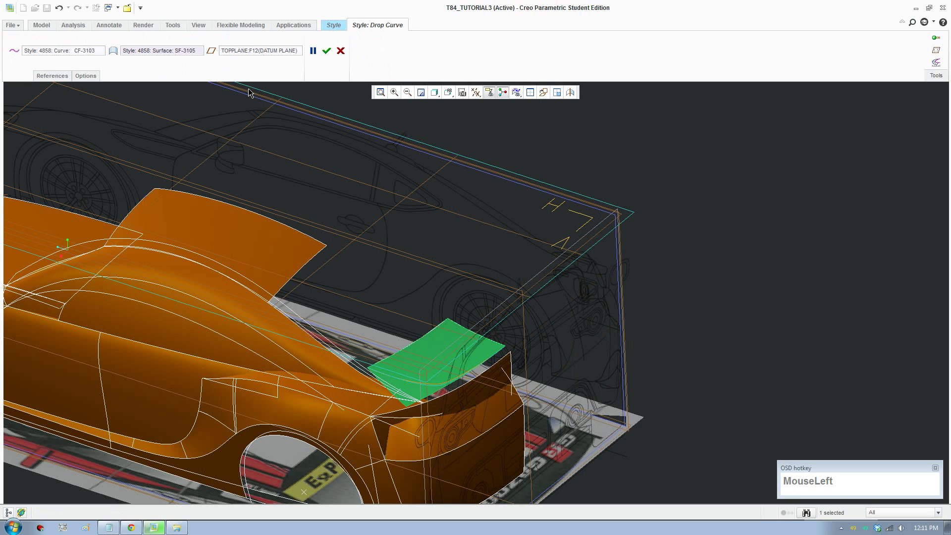
left_click(805, 510)
scroll("down", 3)
- Start a Surface Trim on the spoiler quilt and pick the portion to cut away
left_click(476, 322)
scroll("down", 3)
left_click(475, 404)
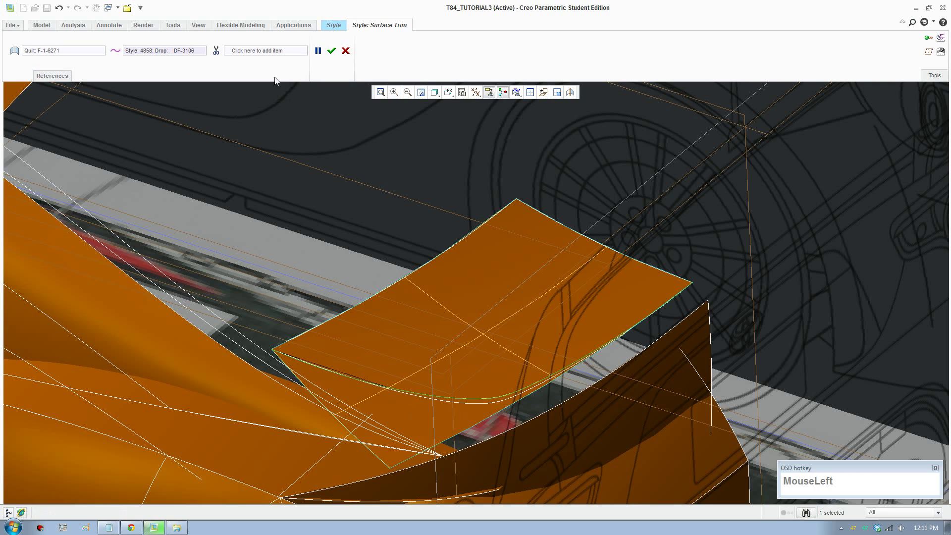
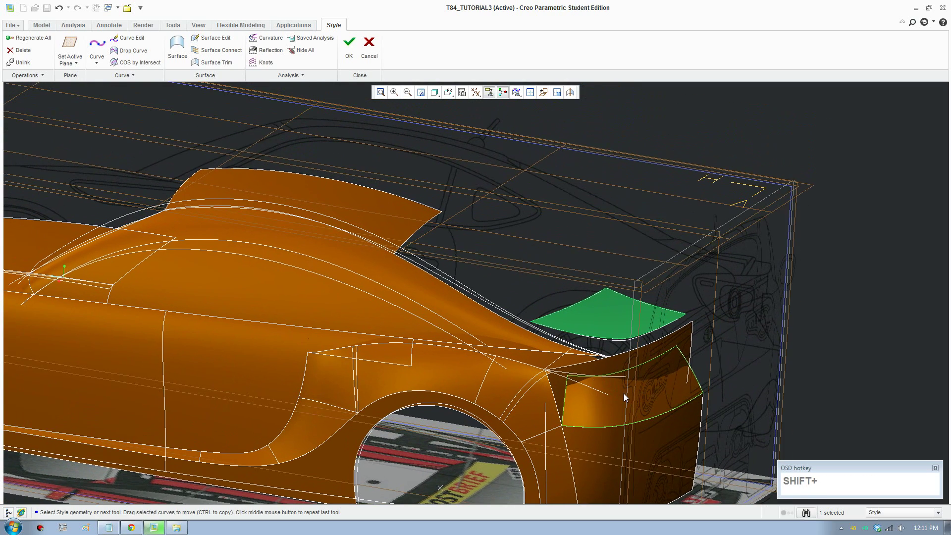
- Complete the spoiler trim and select the rear quarter surface
key("F8")
scroll("down", 3)
middle_click(448, 372)
middle_click(485, 346)
scroll("down", 3)
left_click(536, 255)
scroll("up", 3)
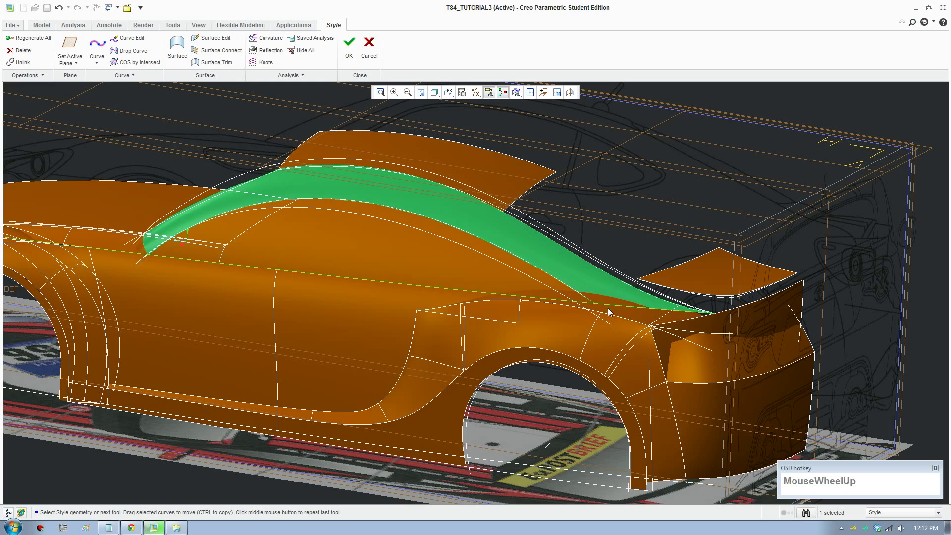
scroll("down", 3)
- Orbit and zoom into the quarter panel's lower edge
left_click_drag(680, 283, 872, 218)
middle_click(802, 278)
scroll("up", 3)
middle_click(639, 298)
scroll("up", 3)
middle_click(591, 372)
scroll("down", 3)
scroll("up", 3)
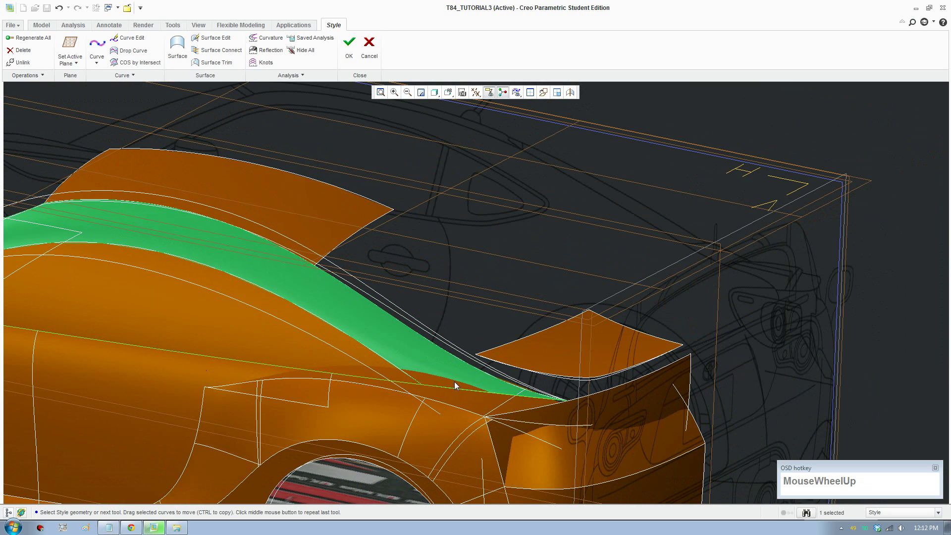
scroll("down", 3)
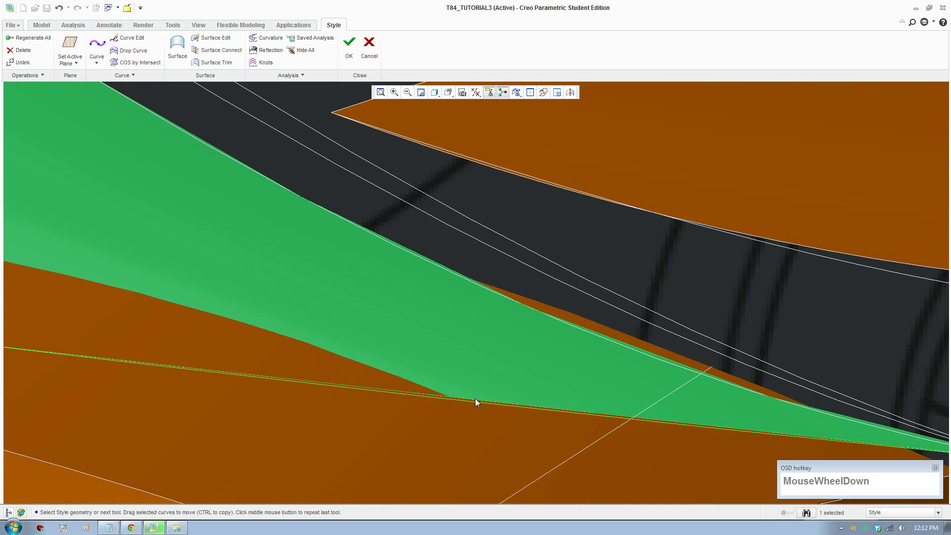
- Bring up Pick From List for the entities overlapping at the quarter panel edge
left_click(481, 401)
scroll("up", 3)
scroll("down", 3)
left_click(469, 395)
scroll("down", 3)
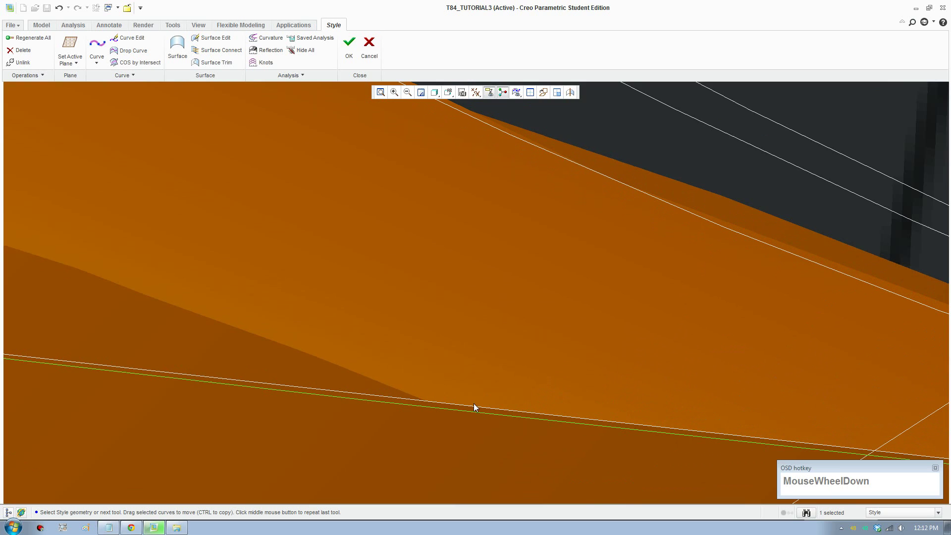
left_click(476, 409)
scroll("down", 3)
left_click_drag(476, 411, 520, 257)
left_click(521, 257)
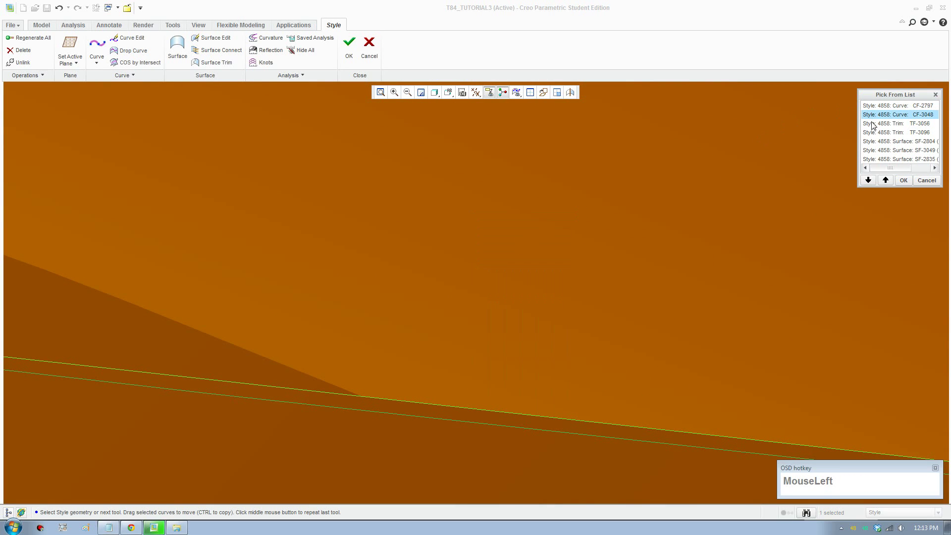
- Reopen the rear-quarter curve in Curve Edit and drag its points to refine the shape
scroll("up", 3)
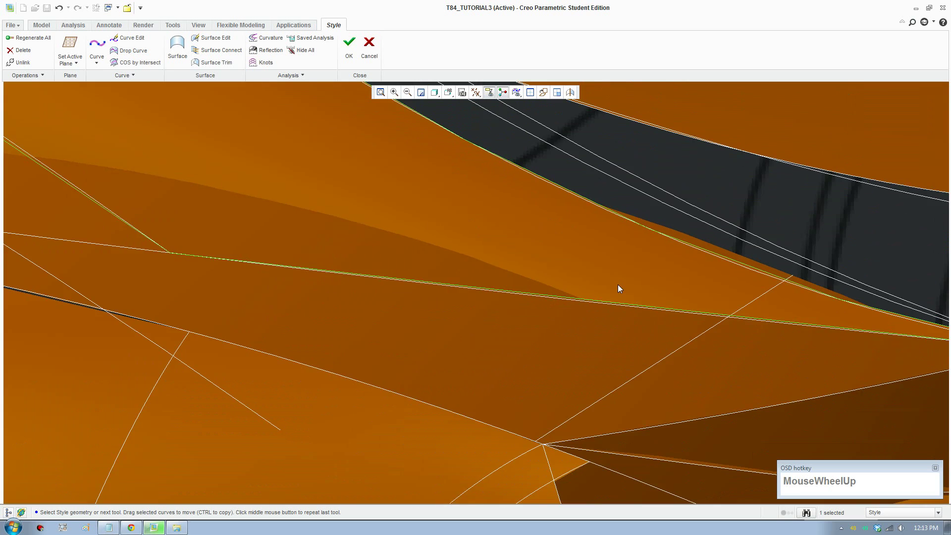
middle_click(609, 296)
left_click(137, 43)
left_click_drag(835, 402, 495, 223)
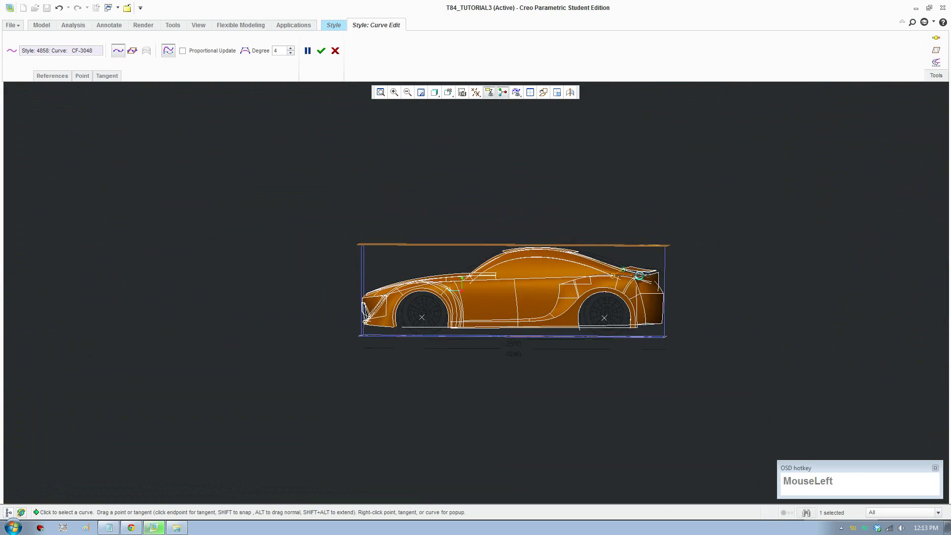
scroll("down", 3)
scroll("down", 3)
left_click_drag(629, 303, 582, 292)
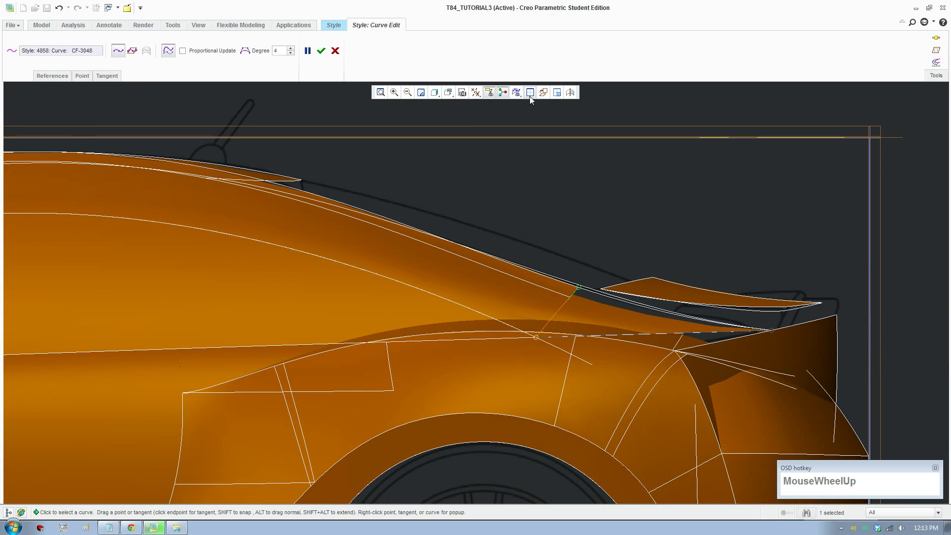
- In four-view layout, adjust the curve's lower end tangent on the rear quarter and finish editing
left_click(456, 95)
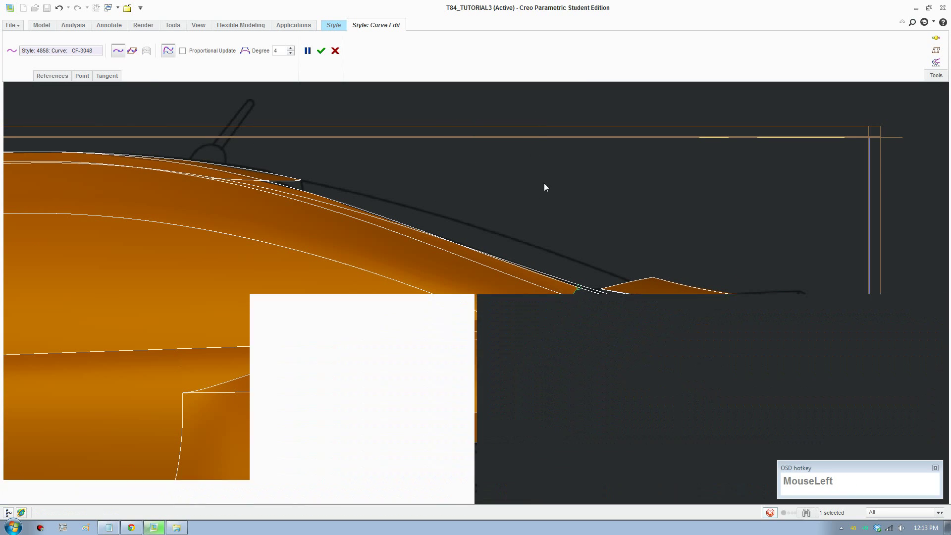
scroll("up", 3)
middle_click(368, 408)
middle_click(378, 430)
scroll("down", 3)
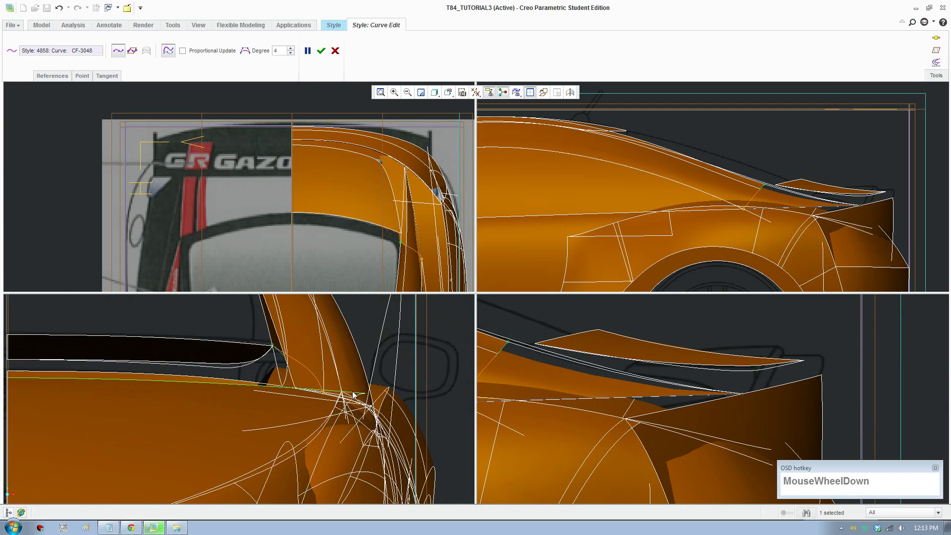
middle_click(264, 411)
scroll("down", 3)
left_click_drag(266, 379, 543, 437)
middle_click(543, 436)
scroll("down", 3)
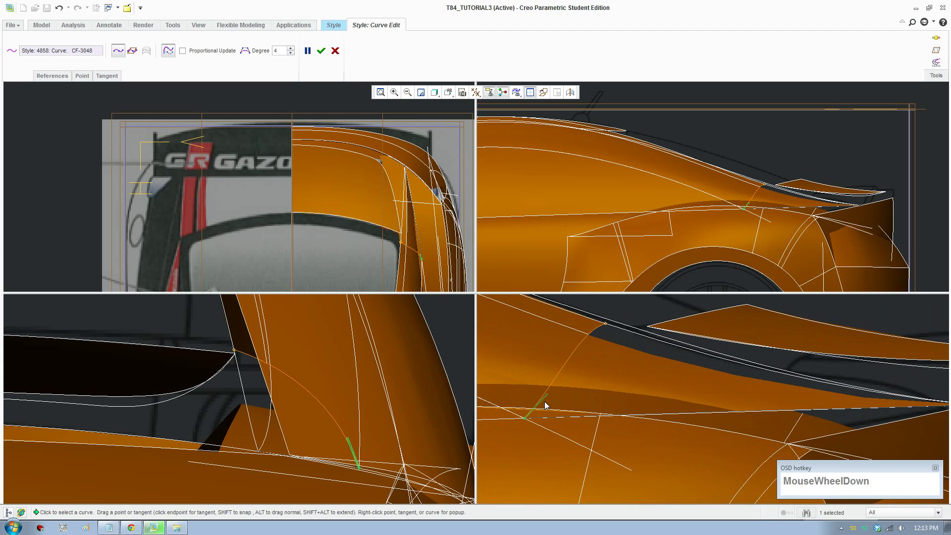
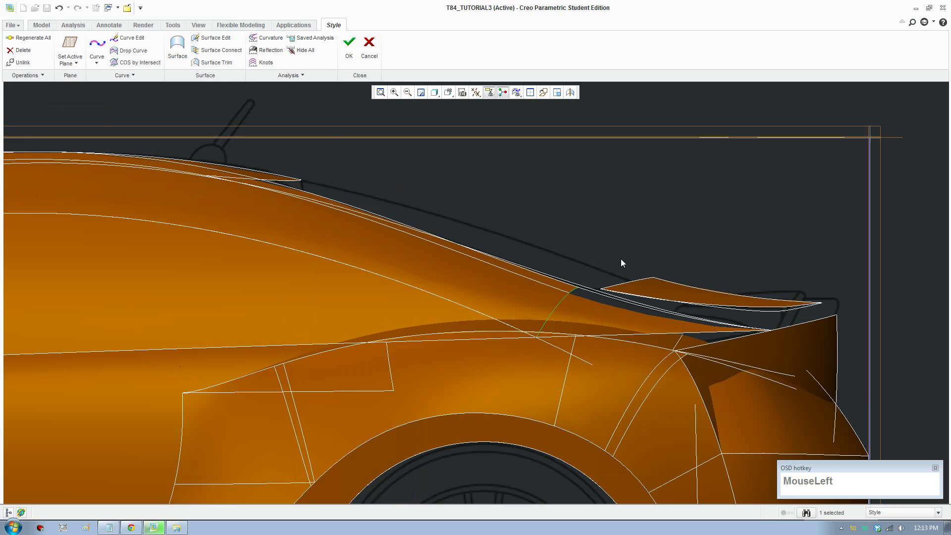
- Start a new free curve snapped at the body-line junction, then reorient toward the side view
scroll("up", 3)
middle_click(610, 306)
middle_click(593, 316)
scroll("down", 3)
left_click(100, 51)
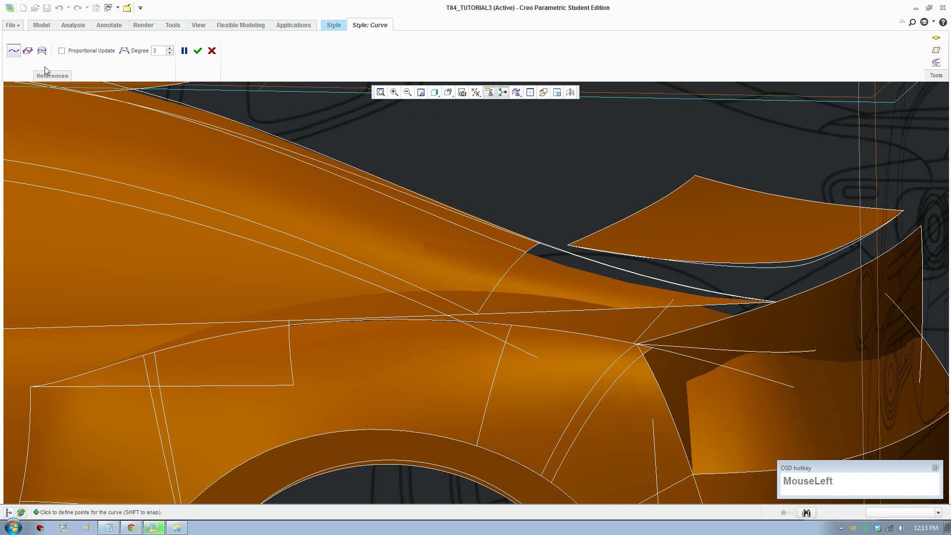
scroll("down", 3)
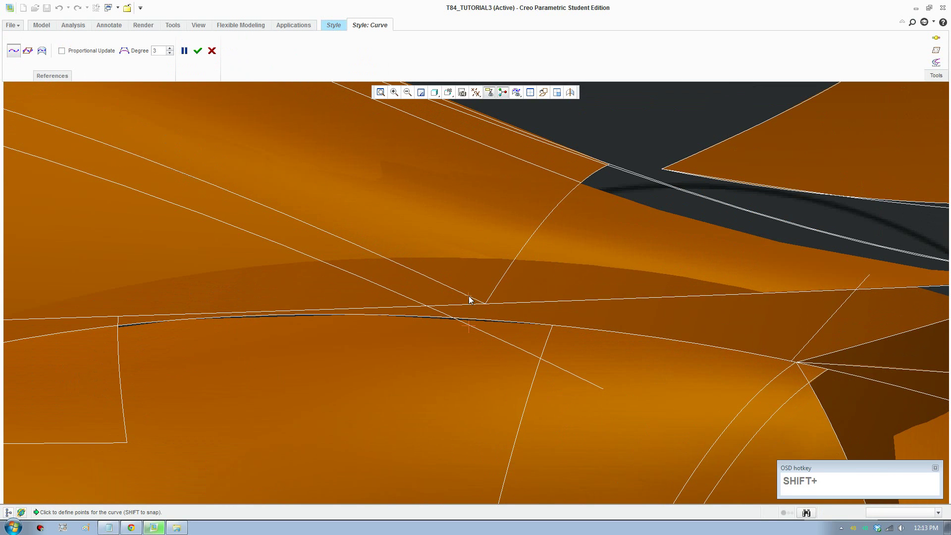
left_click(474, 299)
scroll("up", 3)
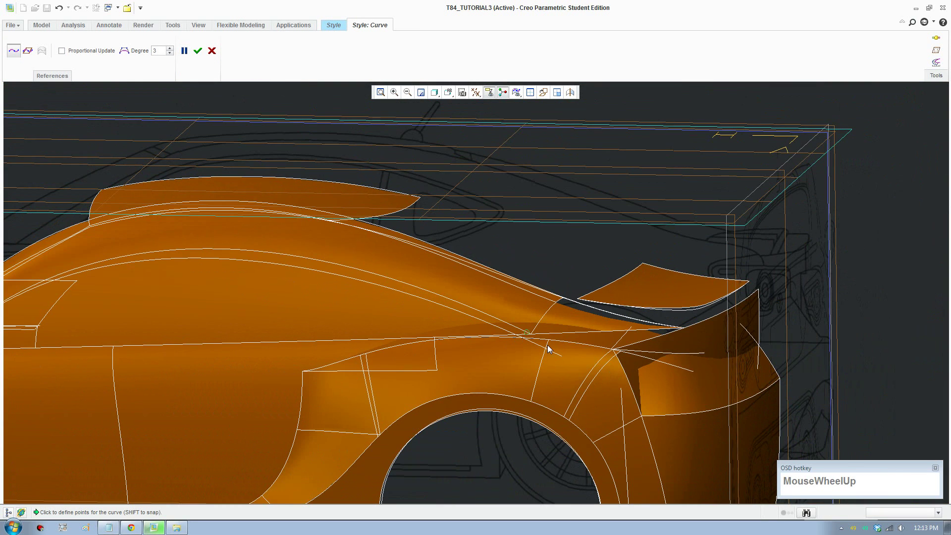
left_click(215, 55)
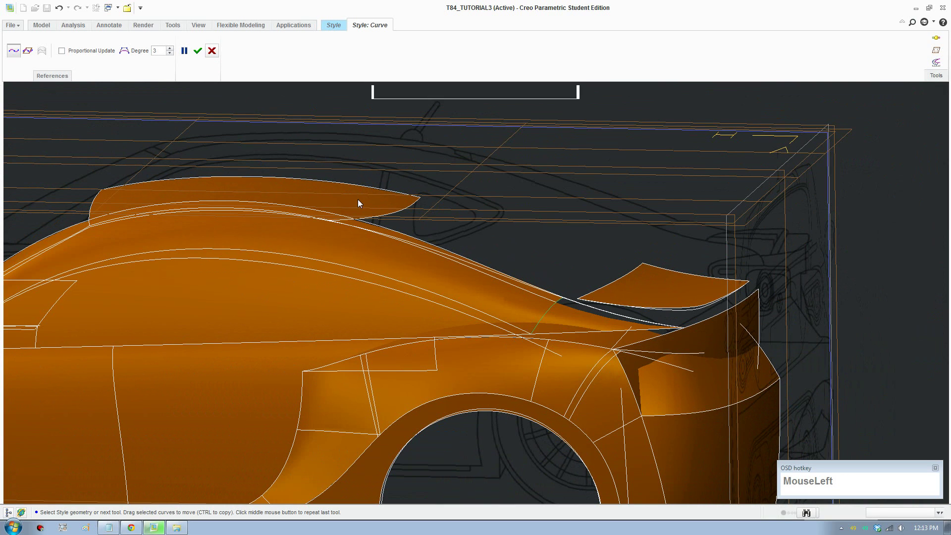
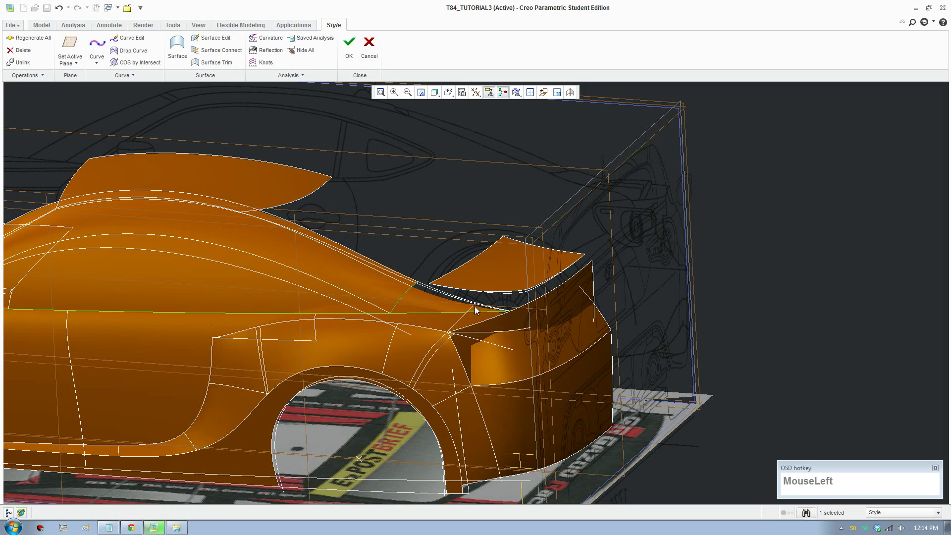
left_click_drag(487, 303, 435, 203)
scroll("down", 3)
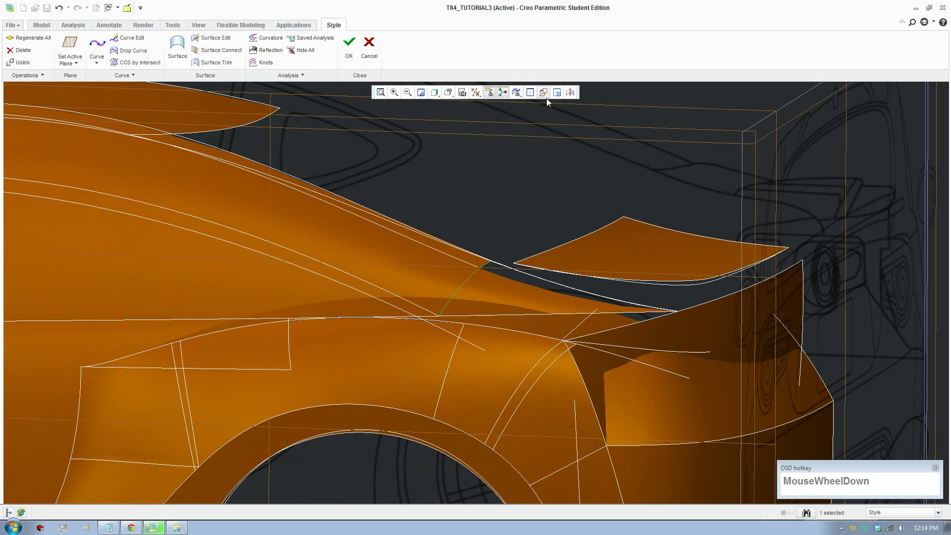
left_click(544, 99)
scroll("down", 3)
- Redraw the curve from the body-line junction diagonally back to an end point on the rear quarter
left_click(106, 48)
scroll("down", 3)
scroll("up", 3)
middle_click(539, 353)
scroll("down", 3)
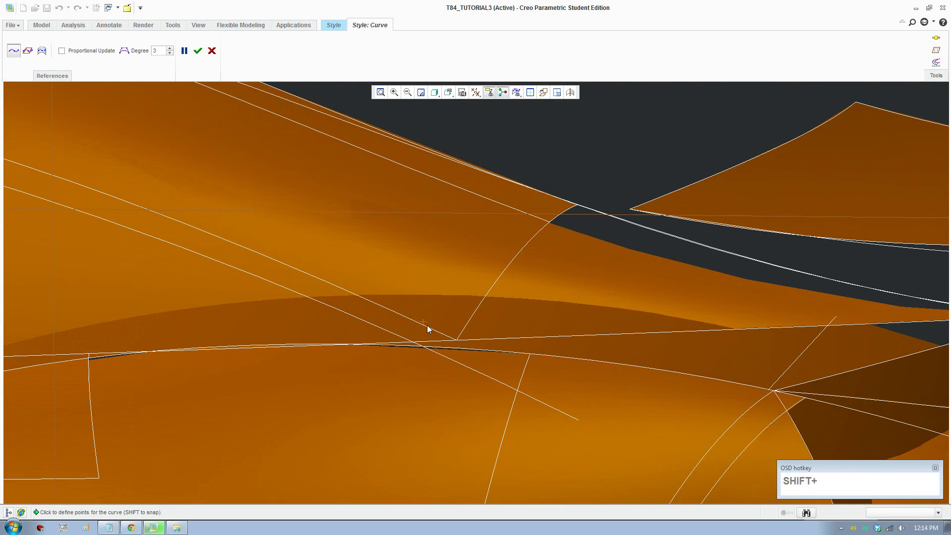
left_click(434, 332)
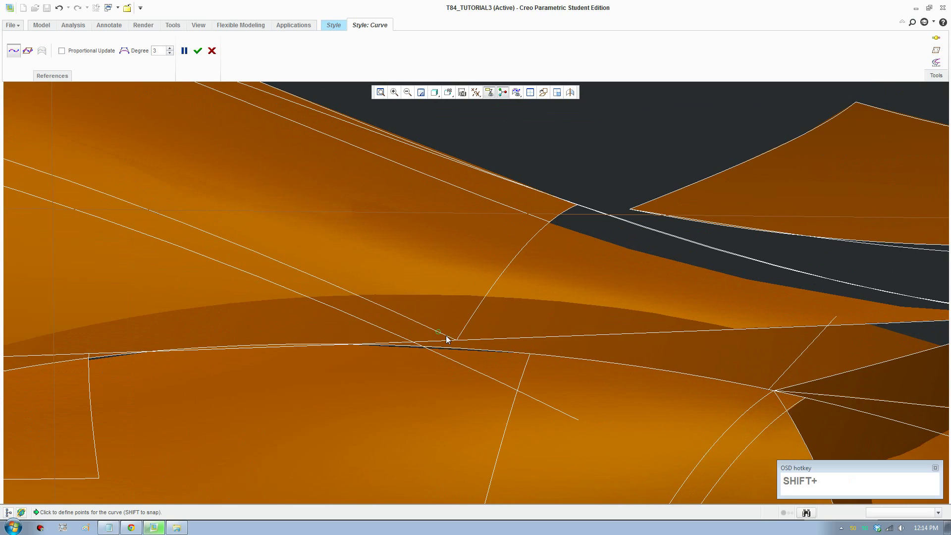
scroll("up", 3)
left_click(547, 99)
scroll("down", 3)
scroll("up", 3)
middle_click(803, 361)
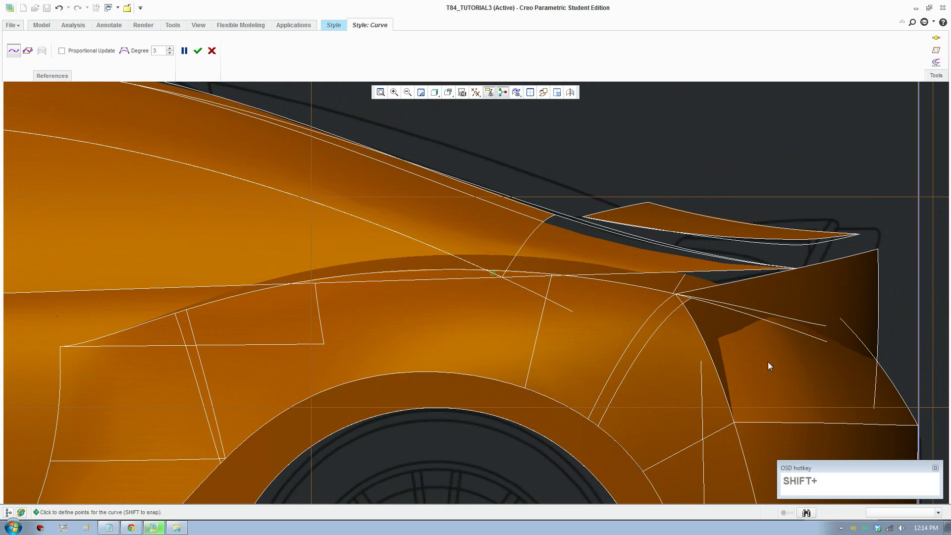
left_click_drag(760, 397, 198, 51)
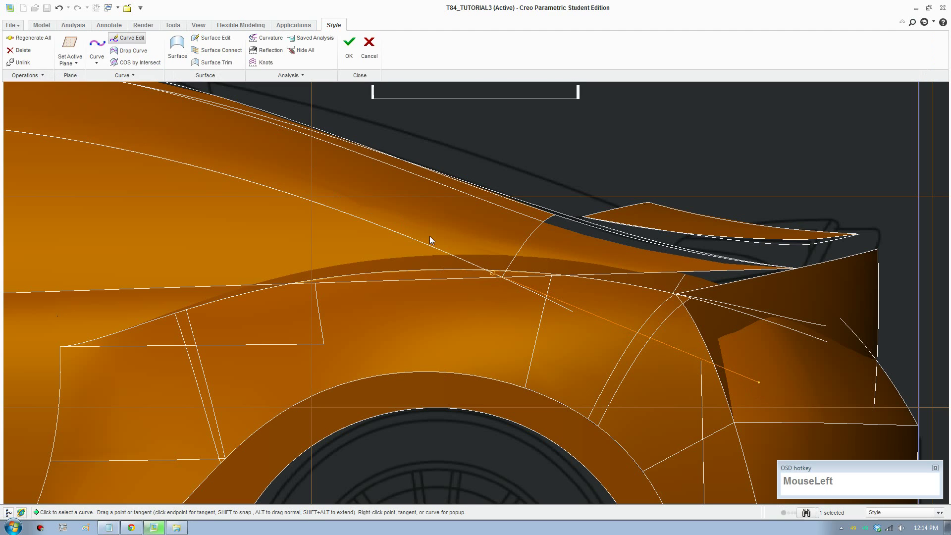
- Curve Edit the new curve in four views and set its first-end constraint to Curvature
left_click(504, 281)
scroll("up", 3)
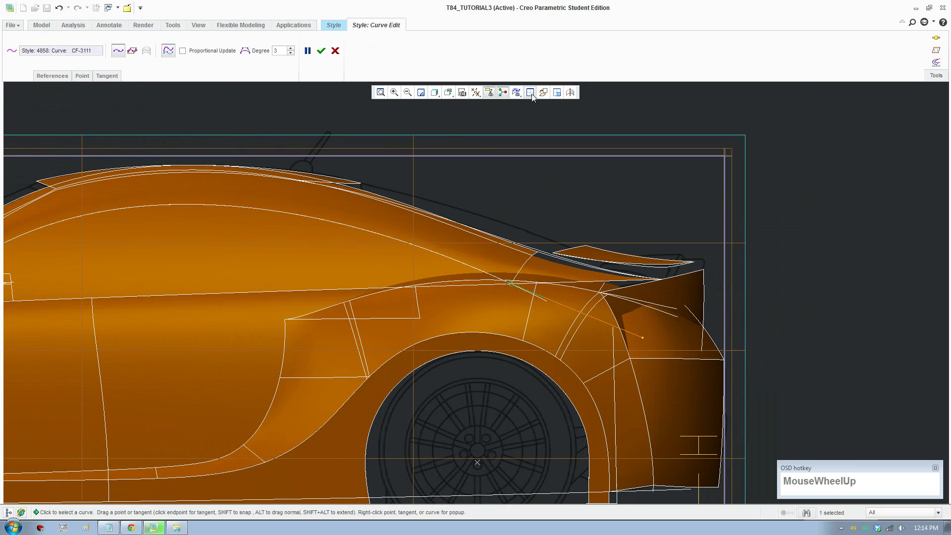
left_click(535, 96)
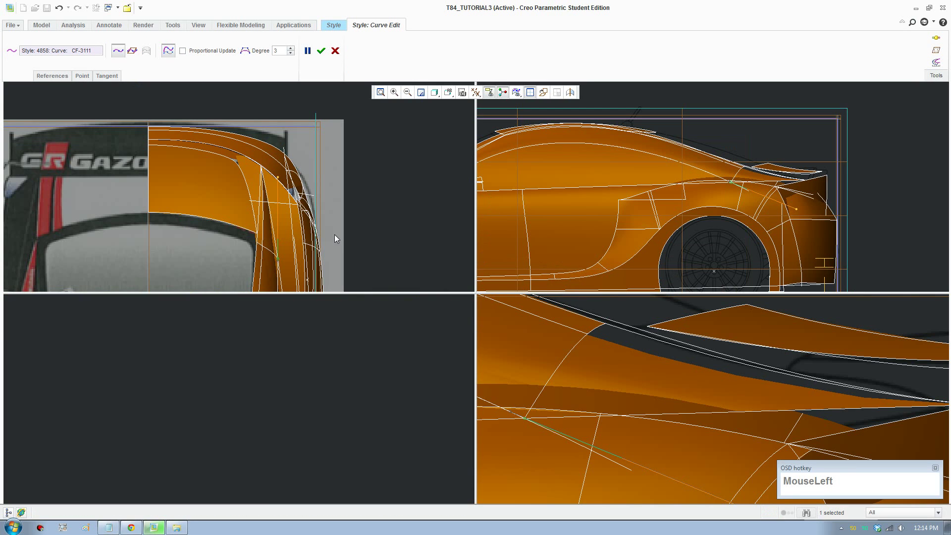
middle_click(303, 224)
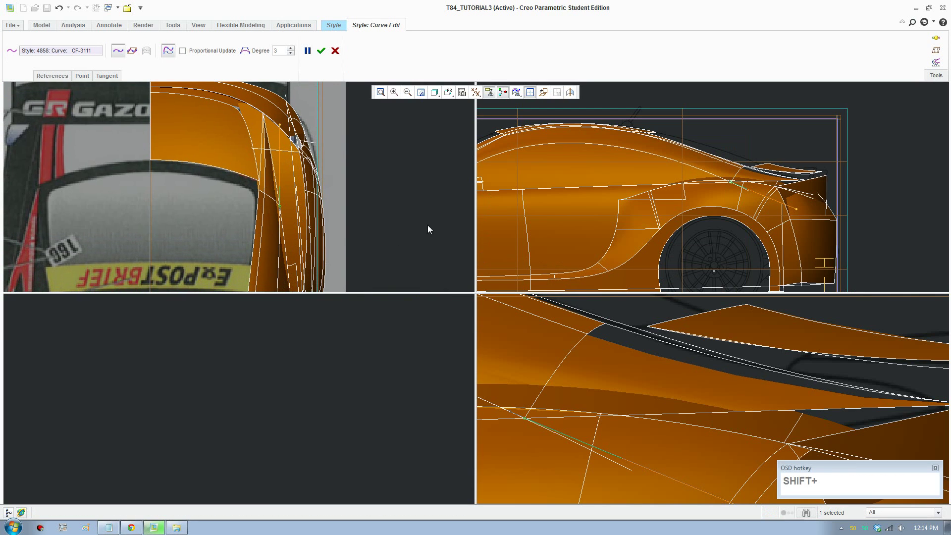
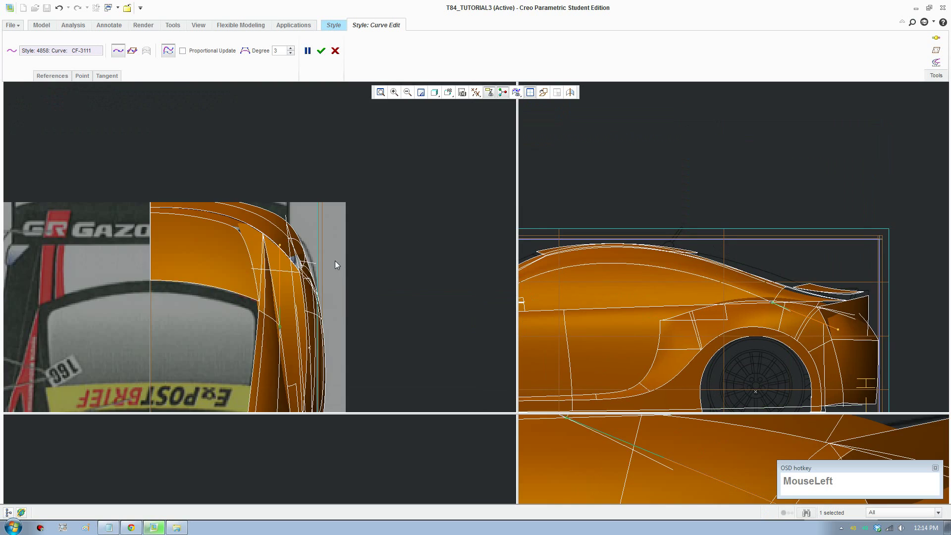
scroll("up", 3)
left_click_drag(330, 278, 308, 328)
left_click(310, 319)
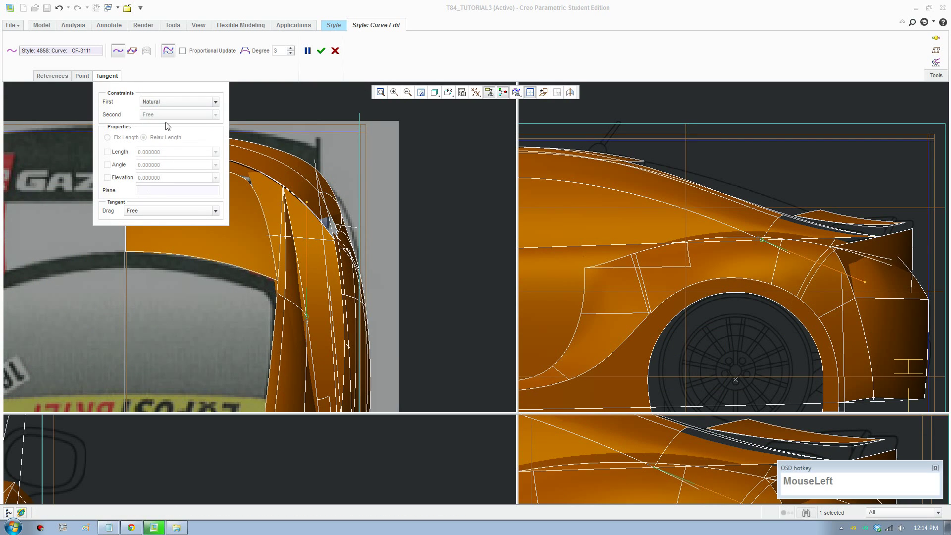
scroll("down", 3)
left_click(168, 142)
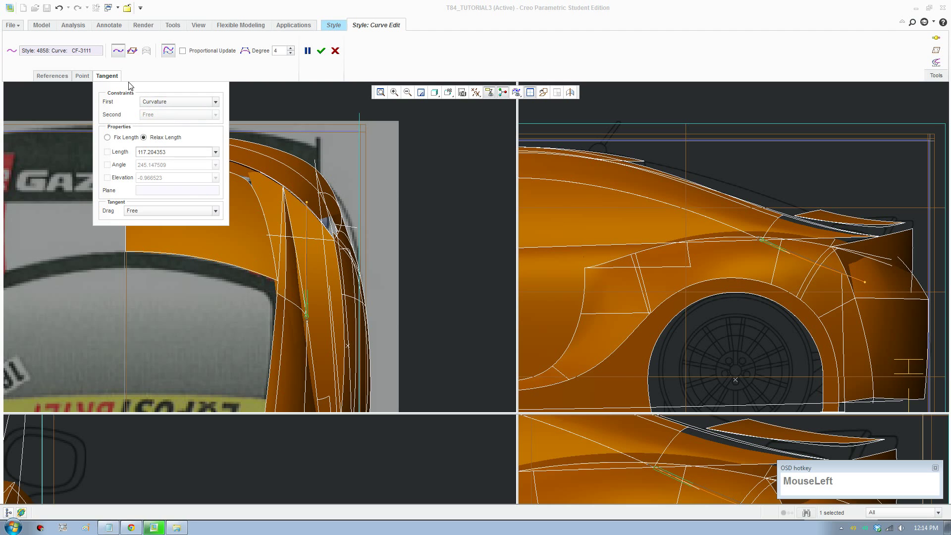
scroll("down", 3)
scroll("down", 3)
- Drag the curve's end in the top and side views to refine its shape toward the rear
left_click_drag(307, 156, 310, 330)
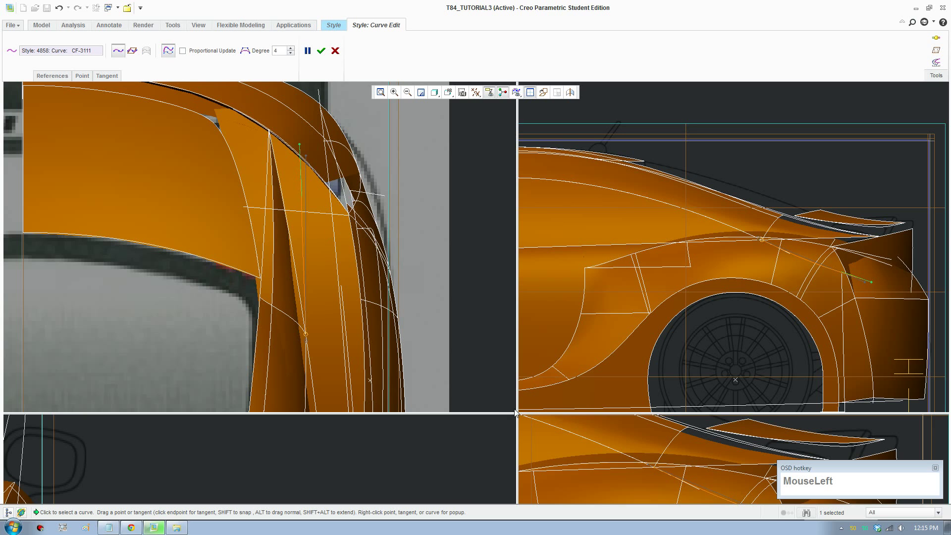
scroll("up", 3)
middle_click(551, 436)
scroll("up", 3)
left_click_drag(415, 332, 591, 398)
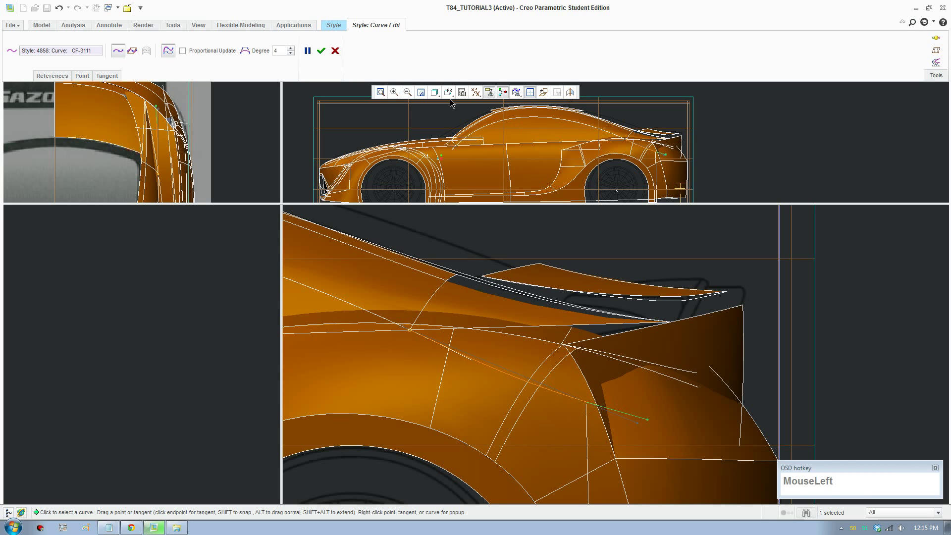
scroll("up", 3)
middle_click(524, 333)
scroll("down", 3)
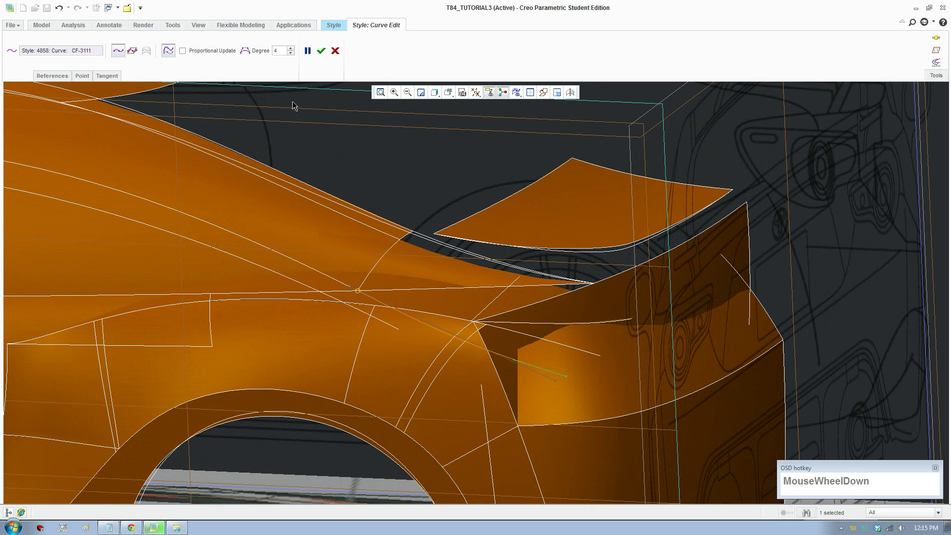
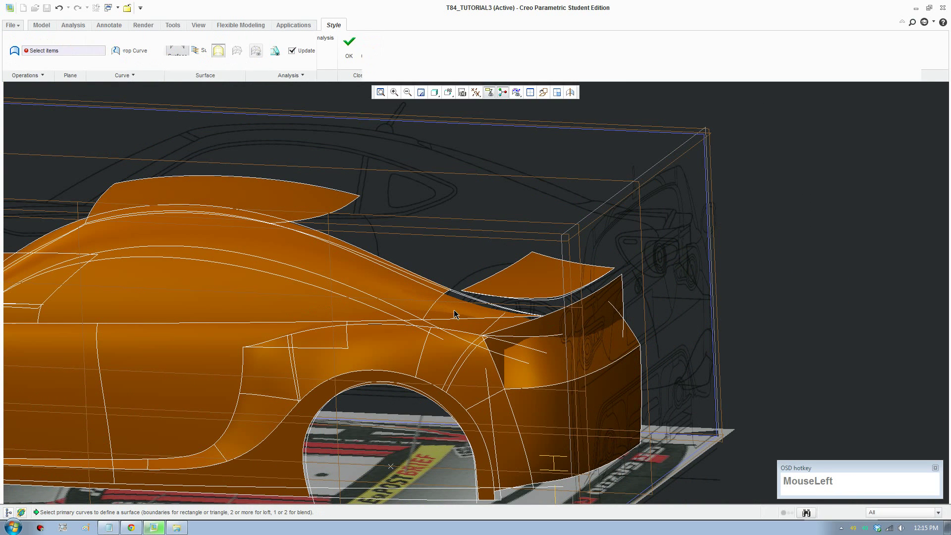
- Pick the upper edge and another curve as boundaries, then cancel the surface with inconsistent guides
scroll("down", 3)
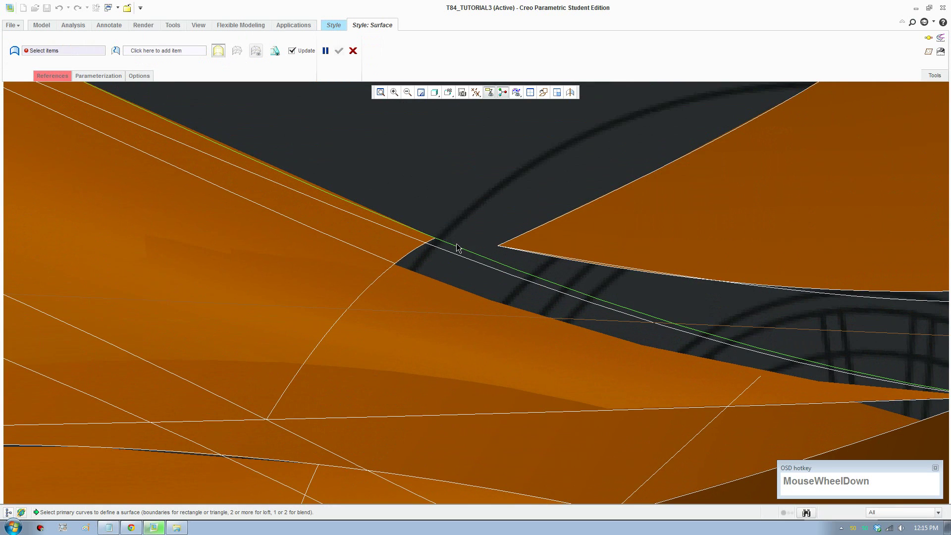
left_click(457, 249)
scroll("up", 3)
left_click(373, 378)
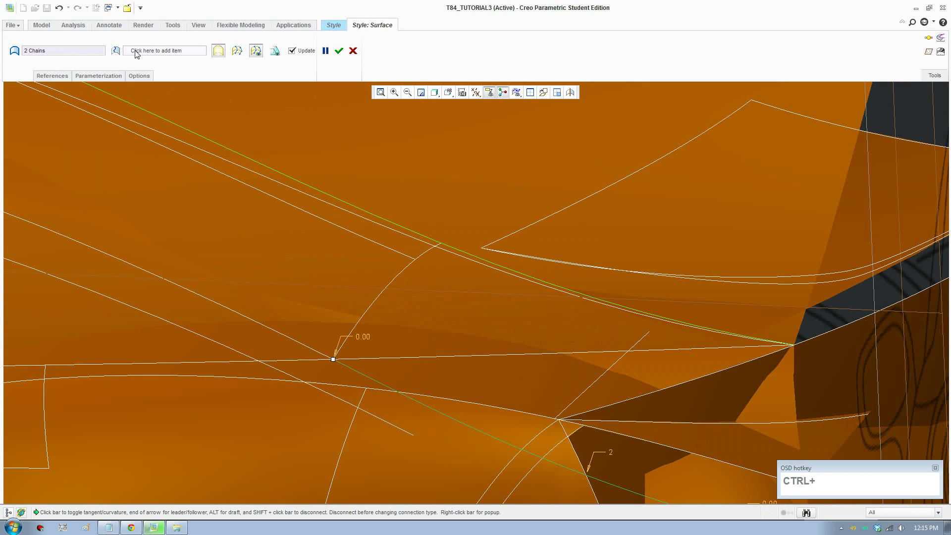
left_click(139, 55)
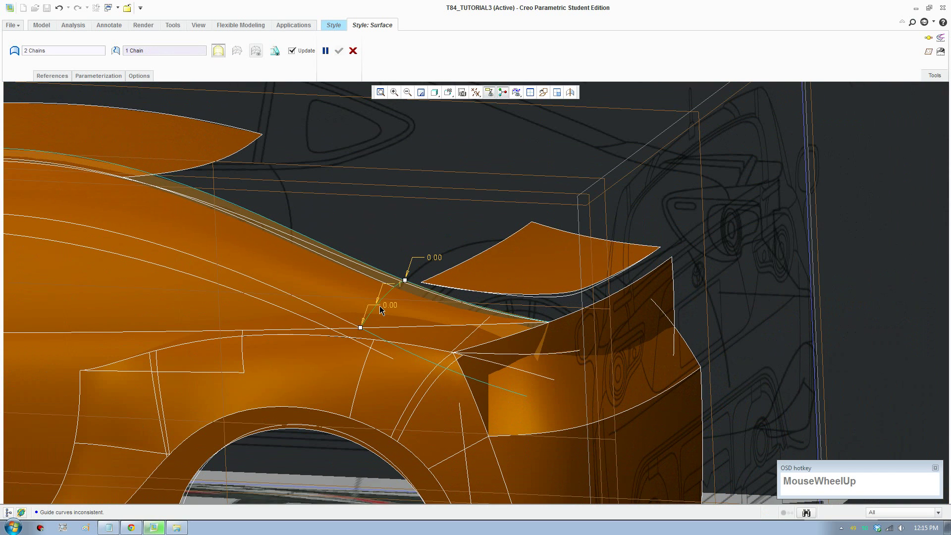
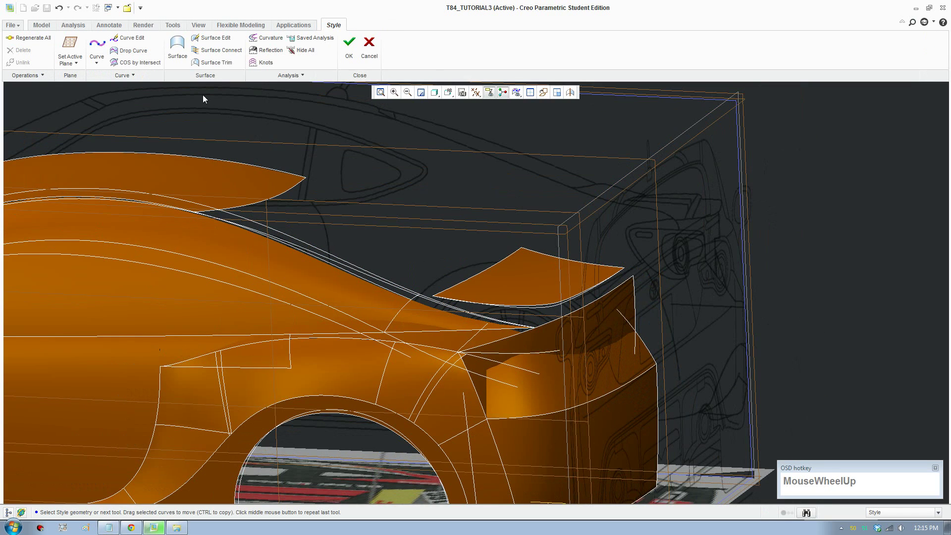
- Start a new boundary surface on the rear quarter, then begin Curve Edit on curve CF-3114
left_click(177, 55)
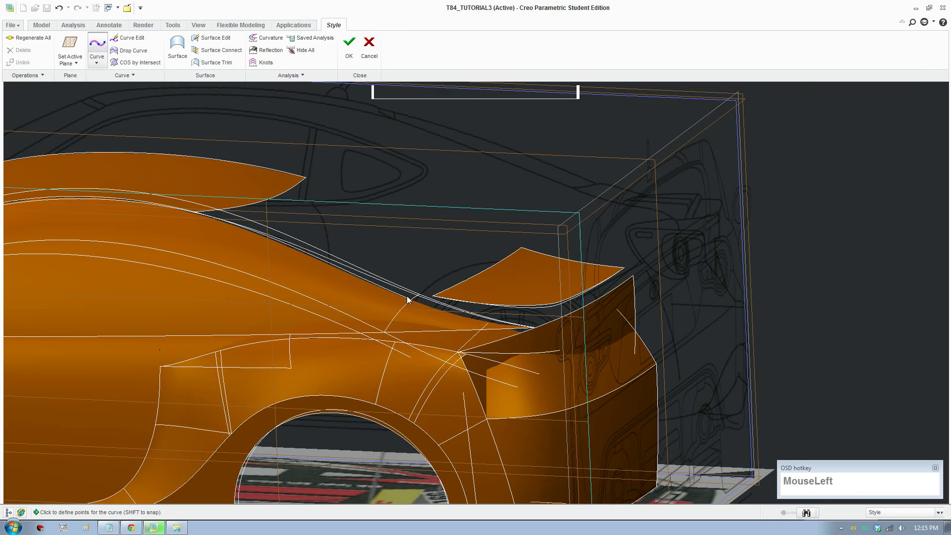
scroll("down", 3)
left_click_drag(503, 423, 522, 429)
scroll("down", 3)
left_click_drag(361, 248, 389, 262)
scroll("up", 3)
left_click(198, 57)
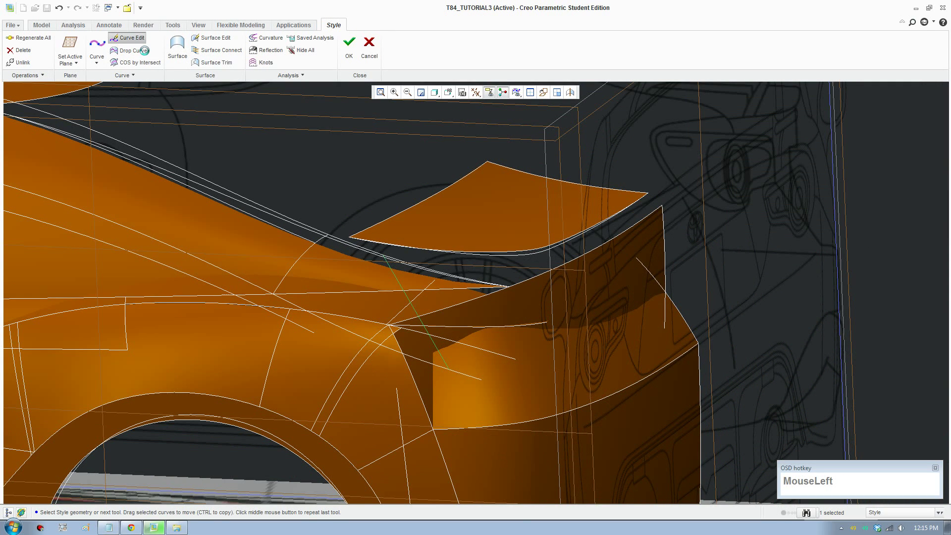
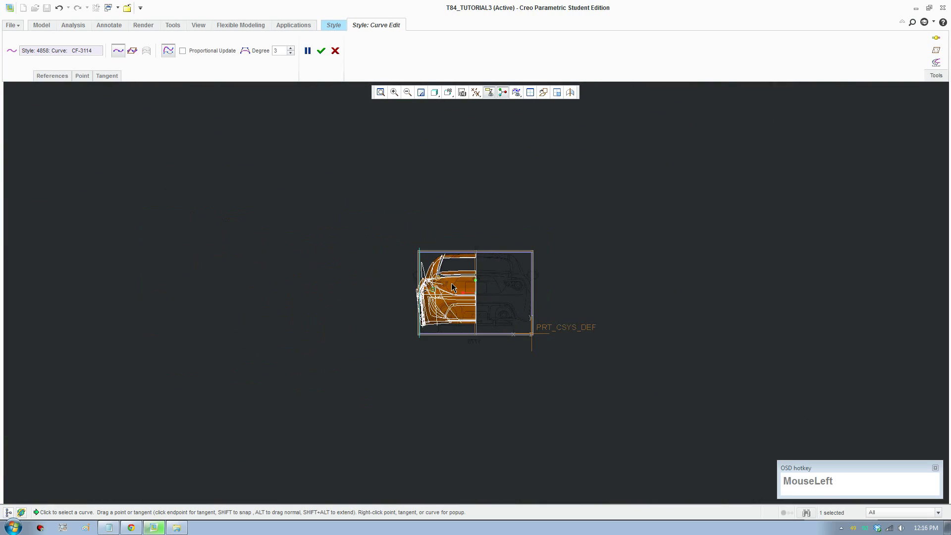
scroll("down", 3)
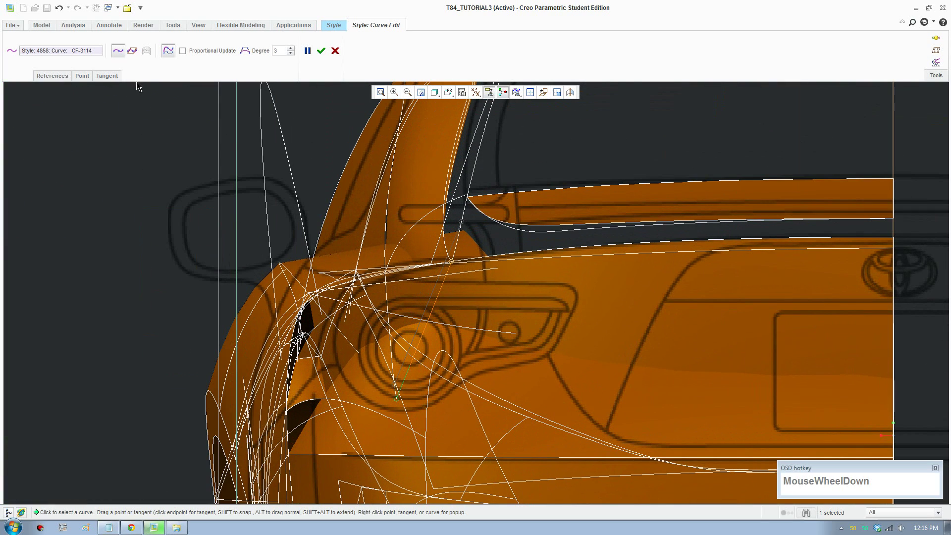
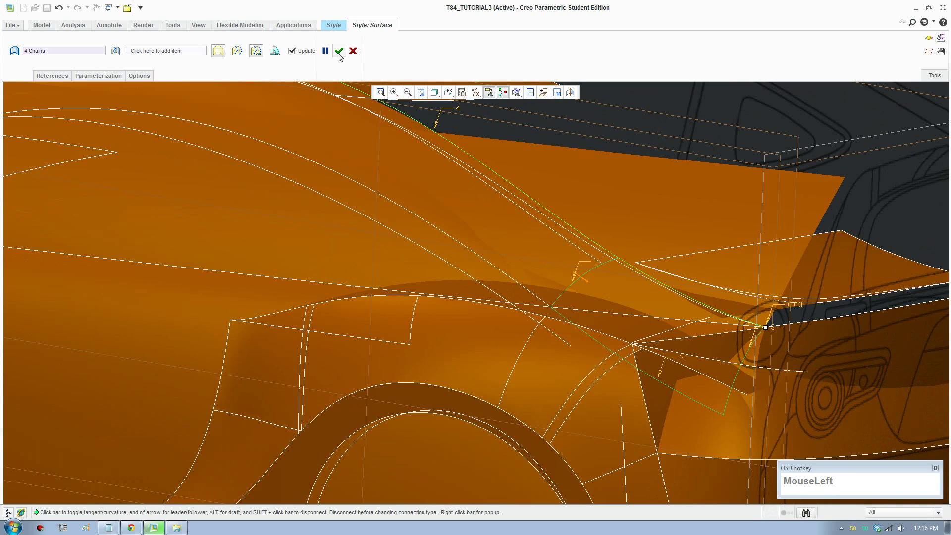
- Confirm the four-sided quarter surface and orbit to view the whole side of the body
scroll("up", 3)
left_click(786, 134)
middle_click(701, 338)
scroll("up", 3)
middle_click(699, 382)
left_click_drag(541, 359, 23, 50)
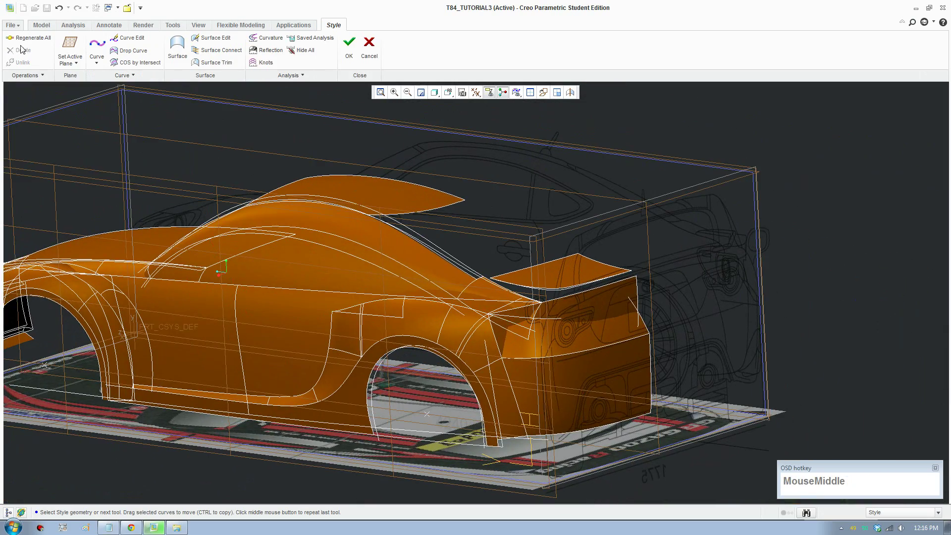
left_click(25, 46)
scroll("down", 3)
left_click(472, 261)
scroll("up", 3)
middle_click(473, 336)
scroll("down", 3)
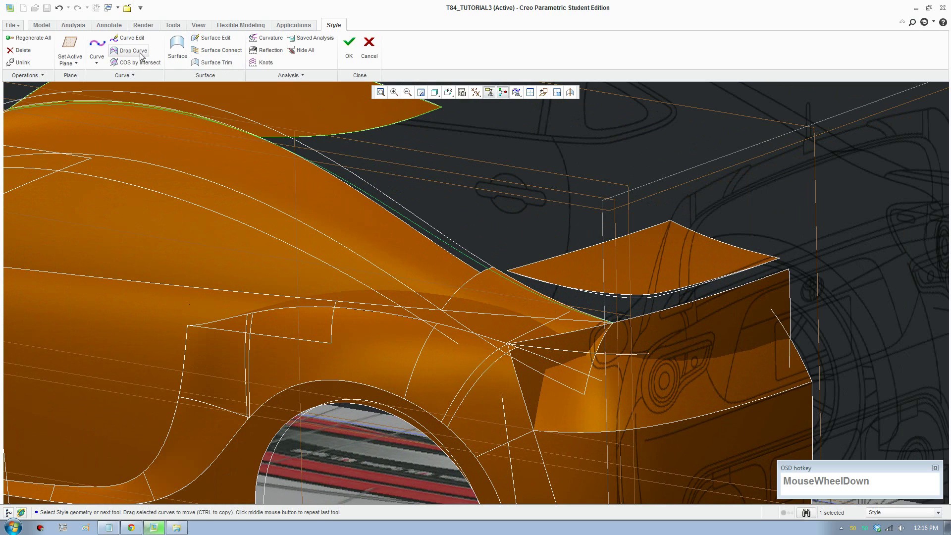
- Drop a curve onto SF-3115 along TOPPLANE, then pick the quarter quilt for Surface Trim with it
left_click(137, 54)
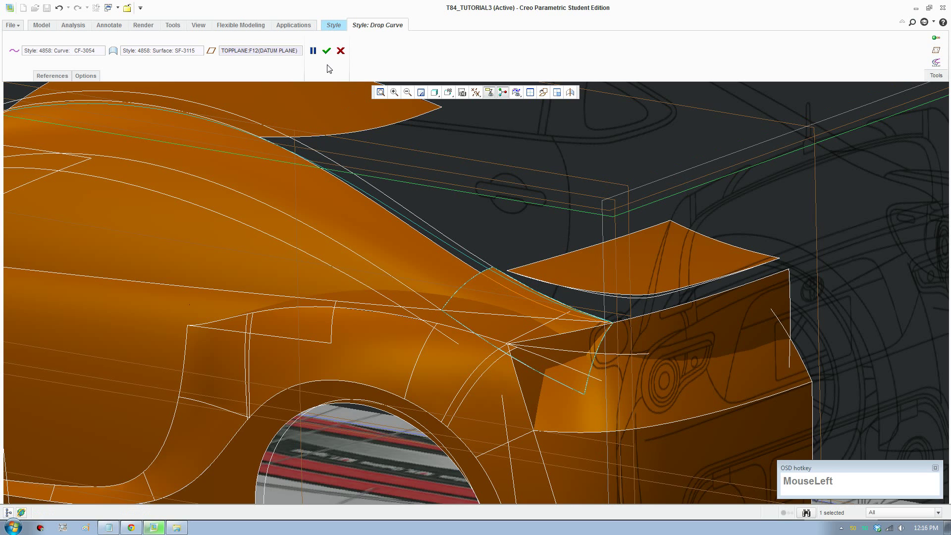
scroll("down", 3)
left_click(490, 296)
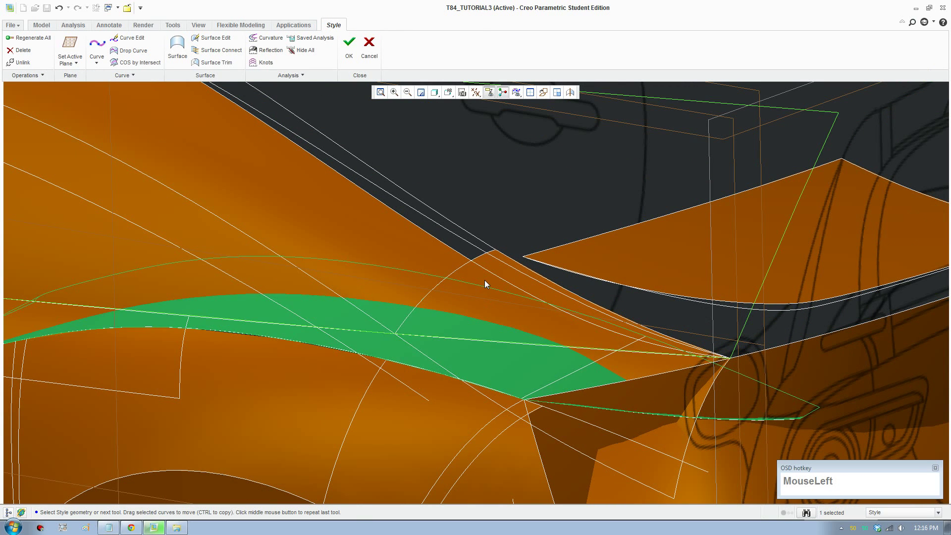
scroll("down", 3)
left_click(548, 287)
right_click(549, 279)
left_click(585, 314)
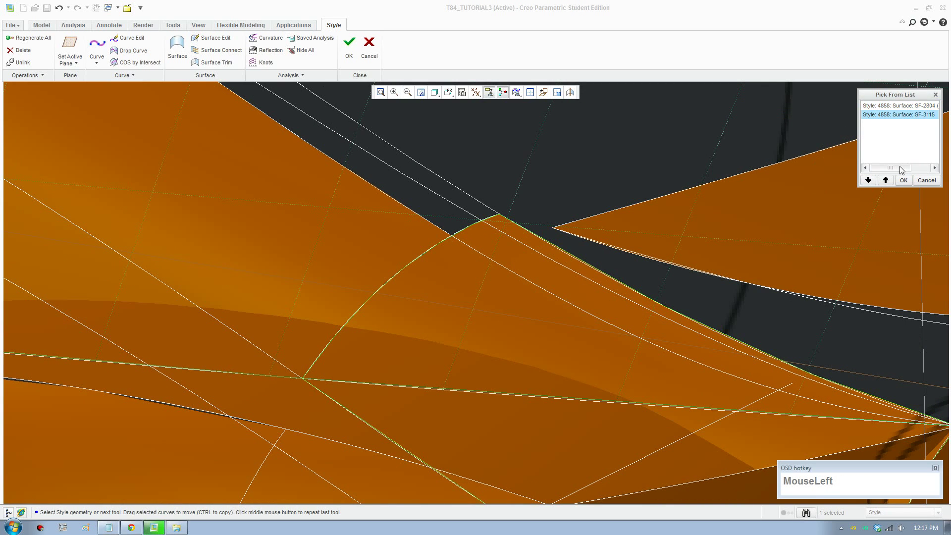
scroll("up", 3)
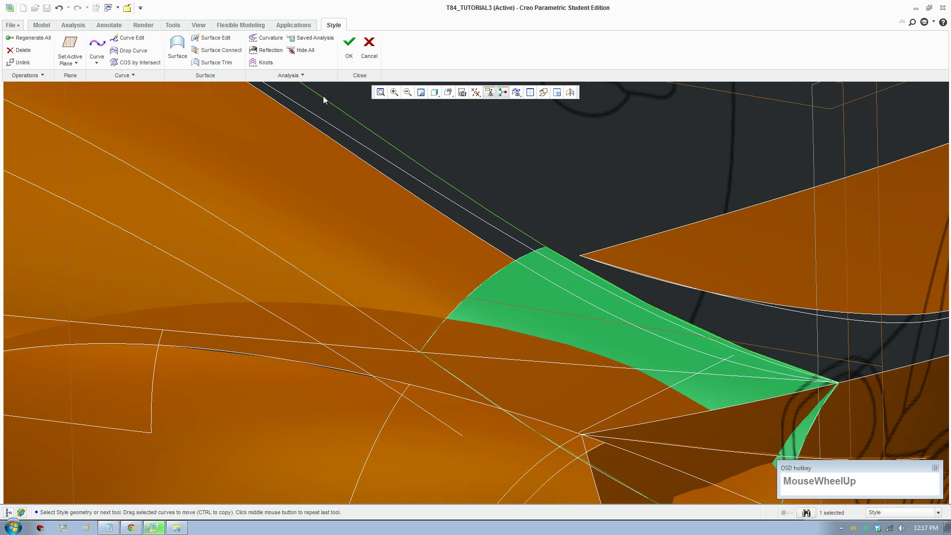
left_click_drag(230, 65, 269, 53)
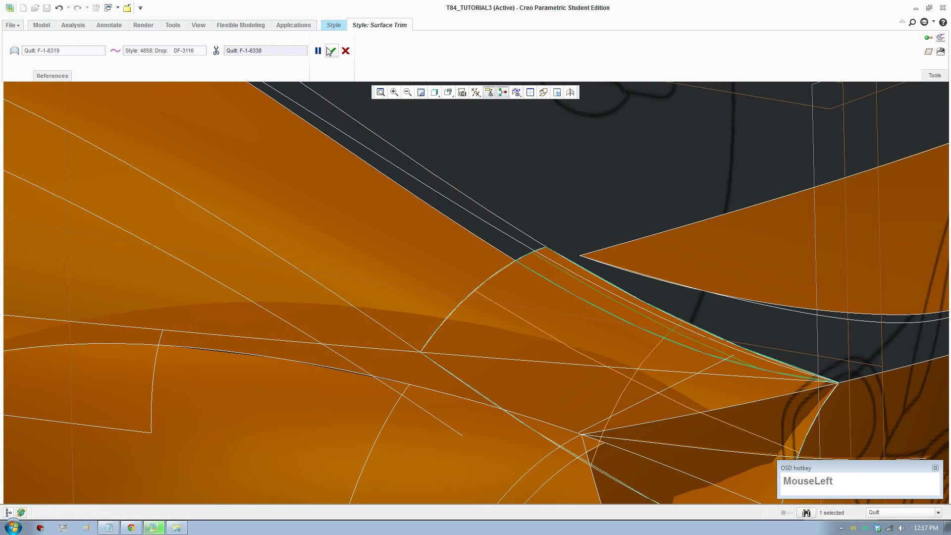
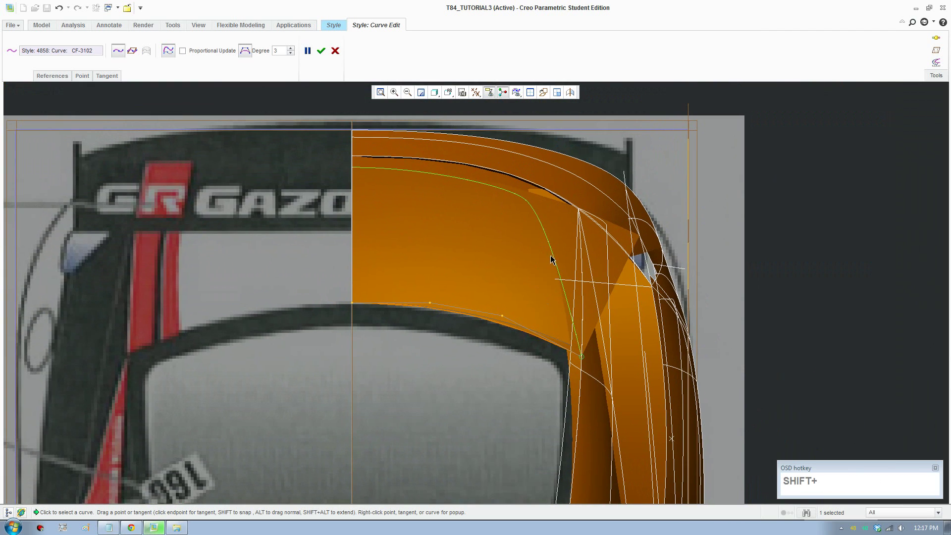
- Curve Edit curve CF-3102 from the top view, drag its points and finish
left_click(556, 259)
scroll("down", 3)
left_click_drag(543, 216, 323, 54)
scroll("up", 3)
middle_click(497, 376)
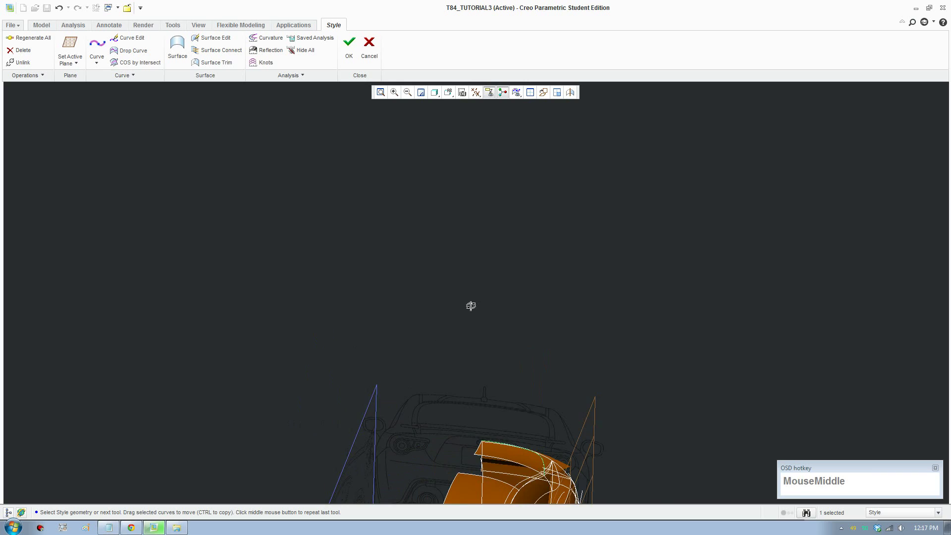
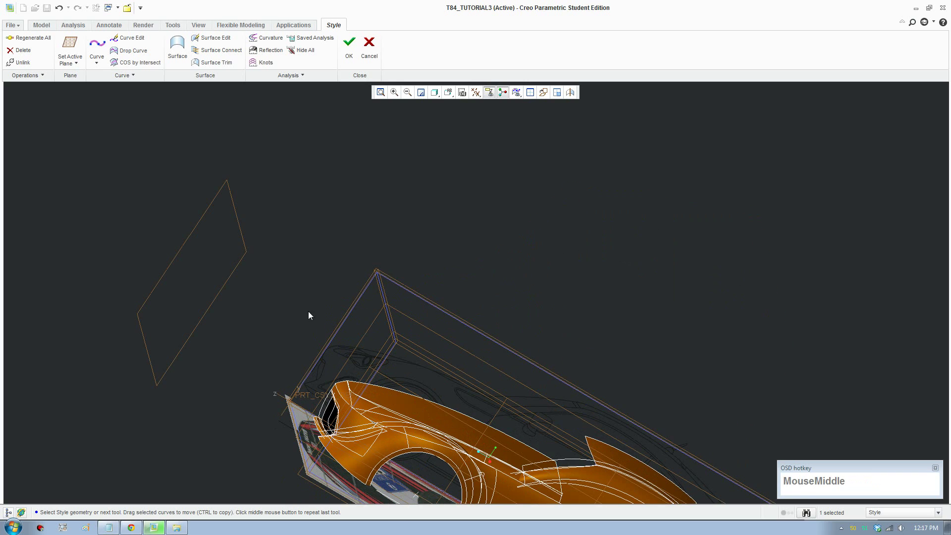
- Spin the model to inspect the surfaced rear body
left_click(37, 42)
middle_click(677, 461)
middle_click(693, 377)
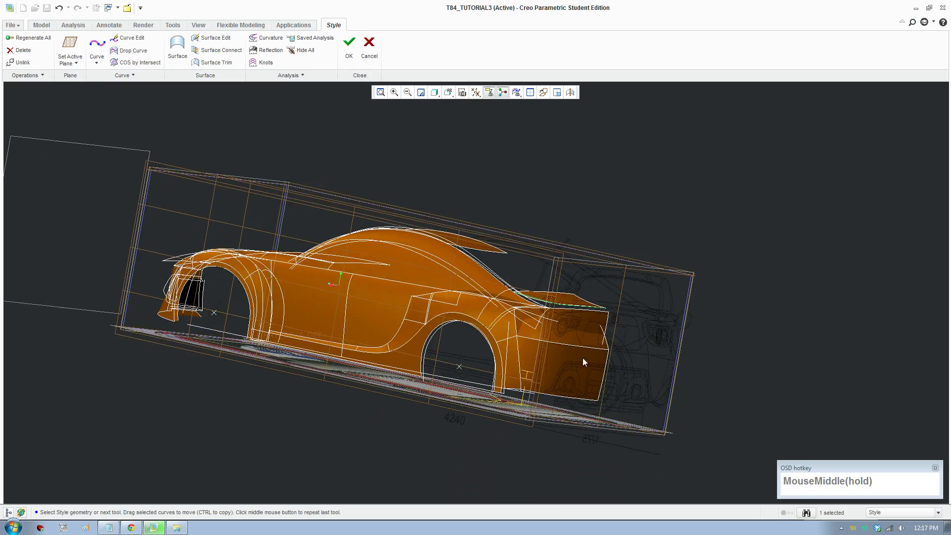
scroll("down", 3)
middle_click(528, 328)
middle_click(504, 376)
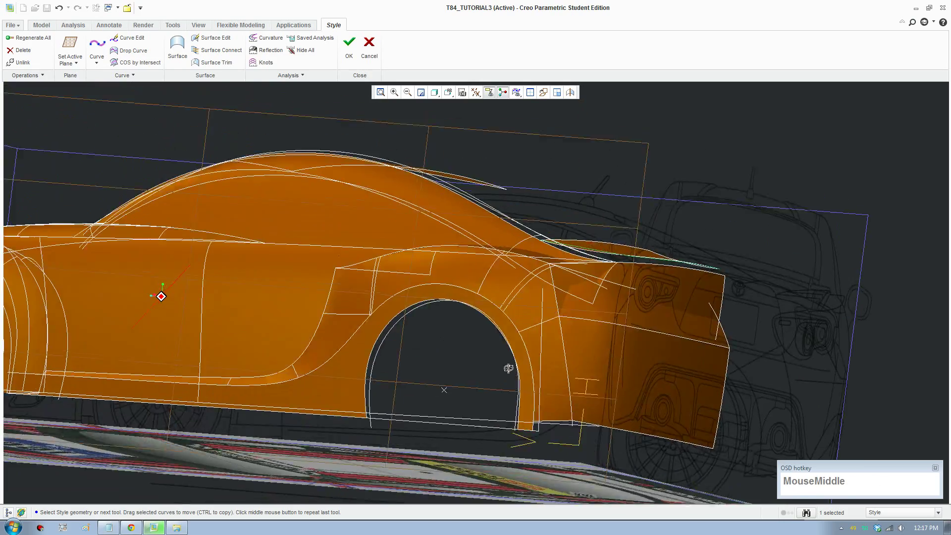
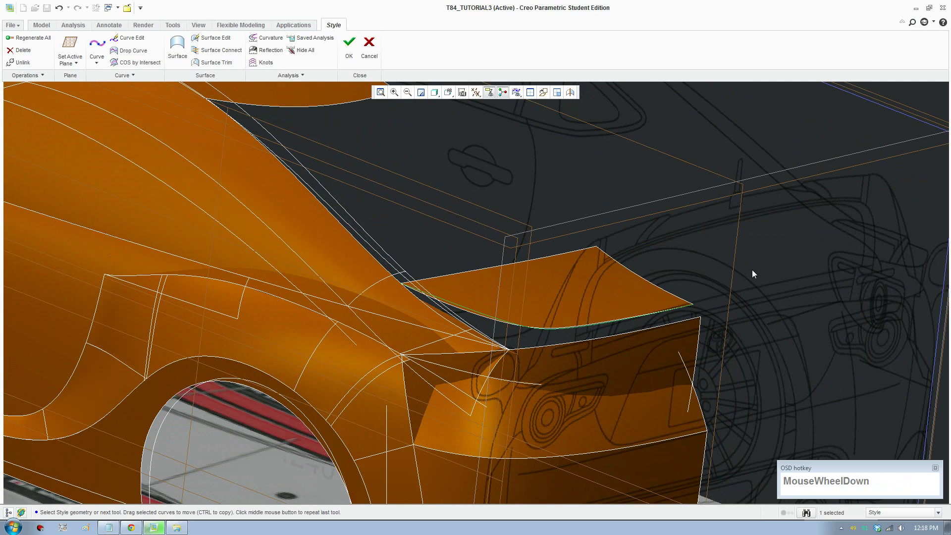
- Draw a new curve from the spoiler's edge down to the body edge corner and confirm it
key("F8")
scroll("down", 3)
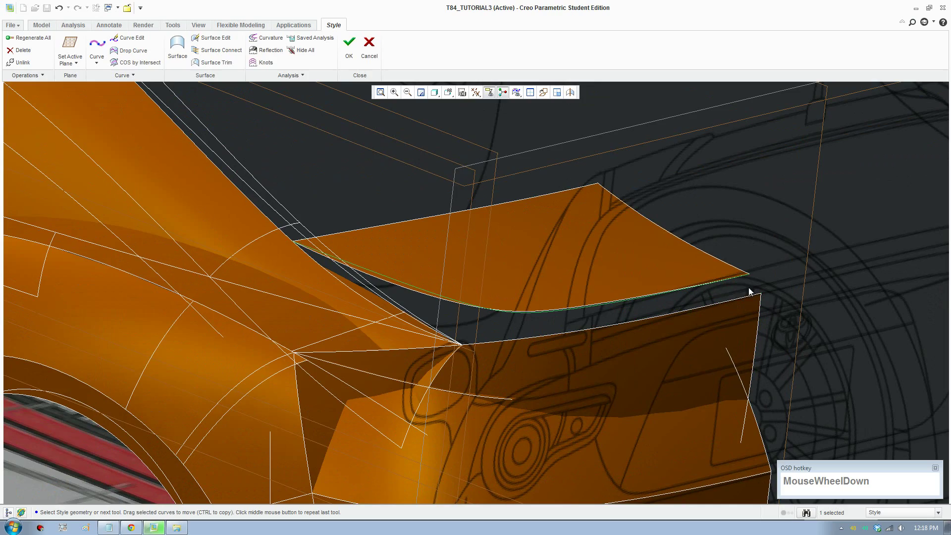
scroll("up", 3)
middle_click(423, 315)
middle_click(288, 374)
scroll("down", 3)
middle_click(191, 354)
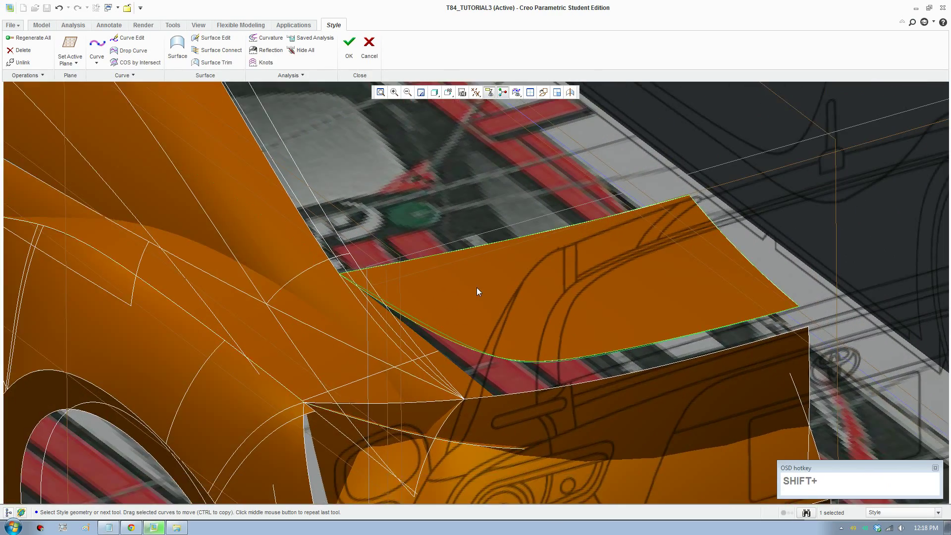
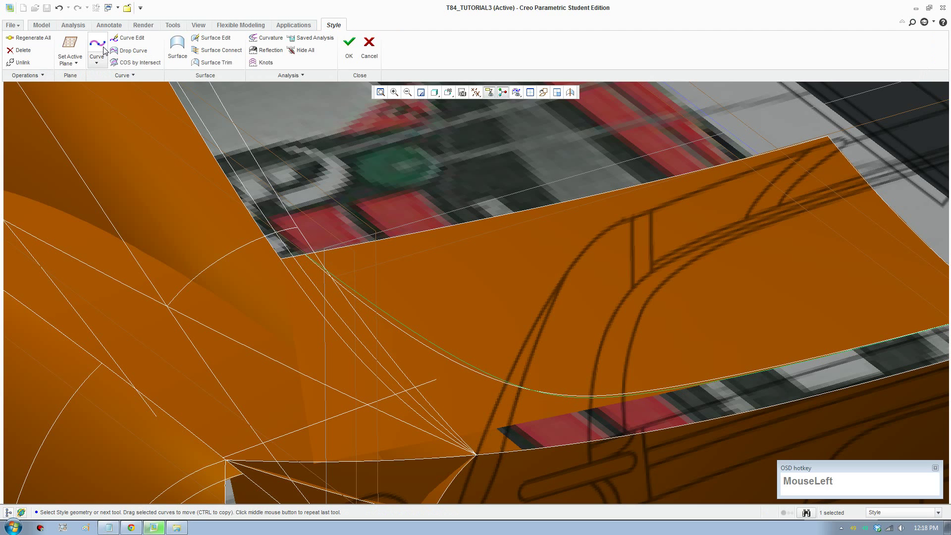
scroll("down", 3)
left_click_drag(466, 367, 470, 379)
scroll("down", 3)
scroll("up", 3)
middle_click(500, 423)
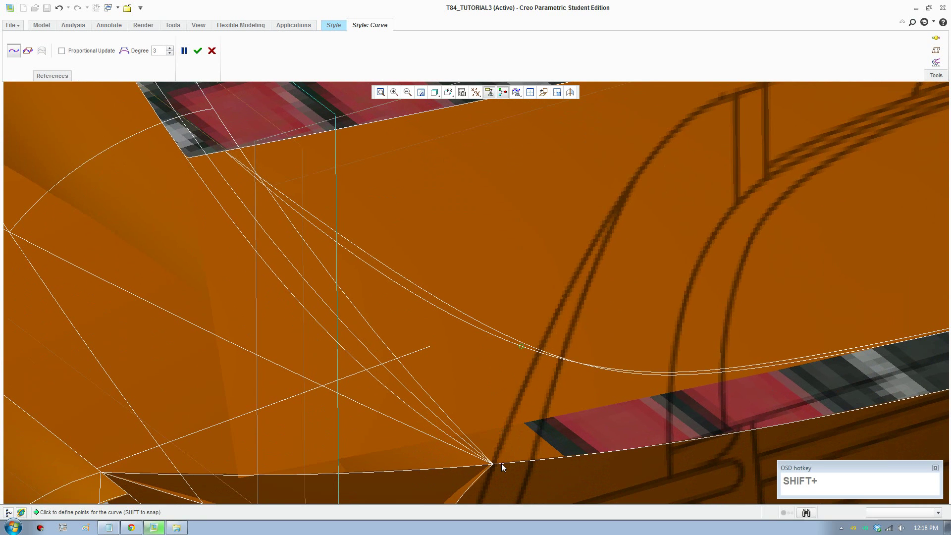
left_click(506, 465)
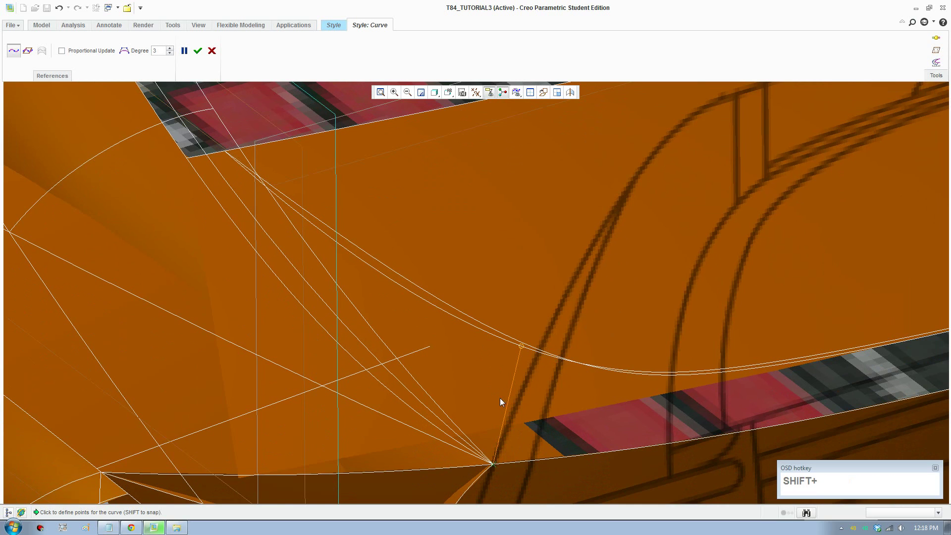
scroll("up", 3)
left_click(203, 58)
scroll("up", 3)
- Curve Edit curve CF-3120 and grab a point to adjust its shape
left_click(46, 37)
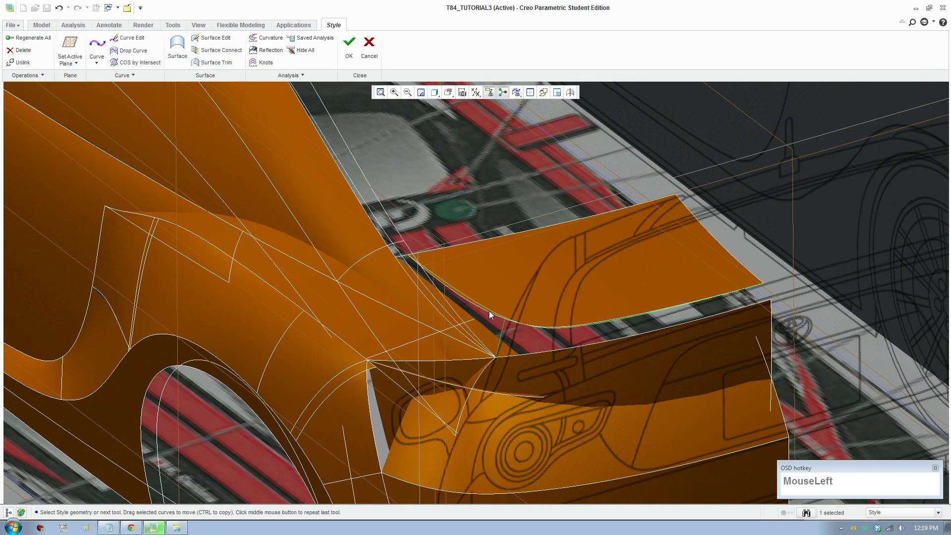
scroll("down", 3)
left_click(475, 169)
scroll("down", 3)
scroll("down", 3)
left_click(140, 43)
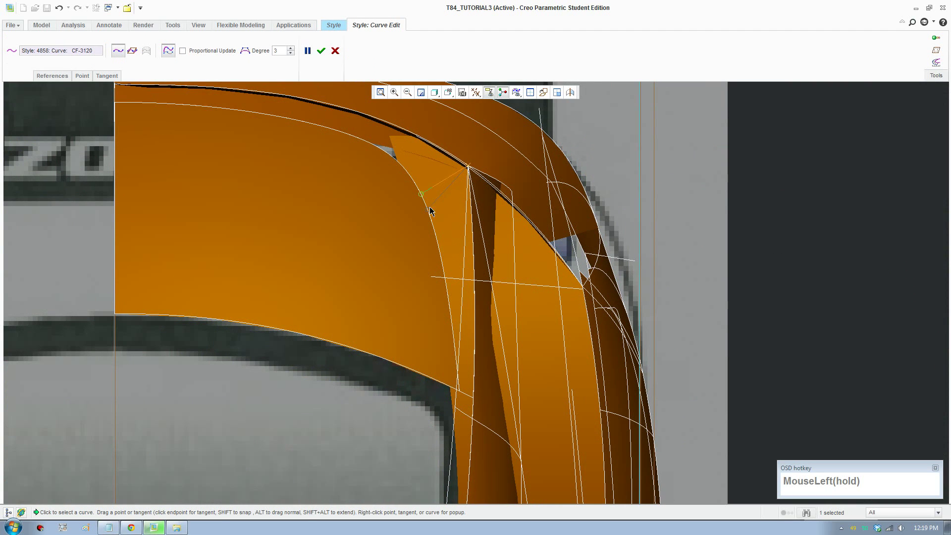
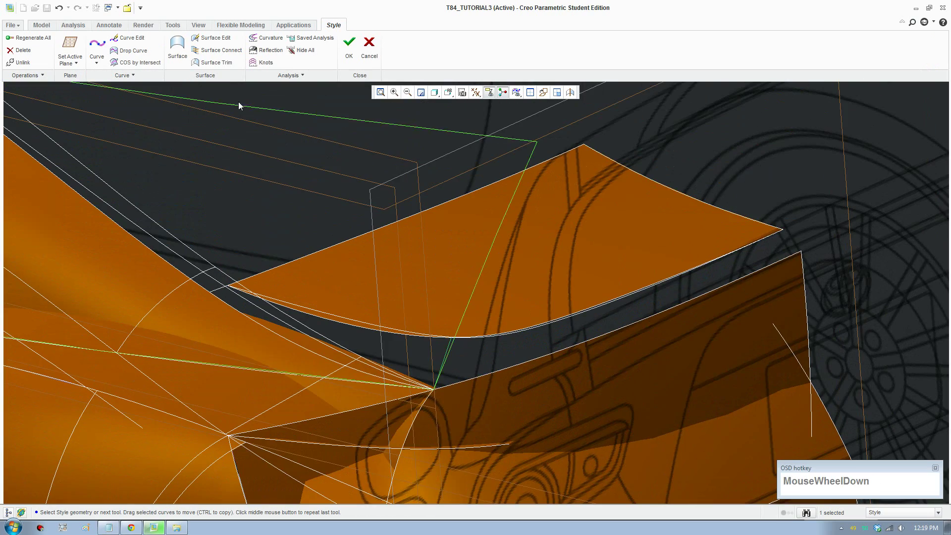
- Sketch a new freeform curve from the spoiler corner to close the first gap
left_click(97, 49)
scroll("down", 3)
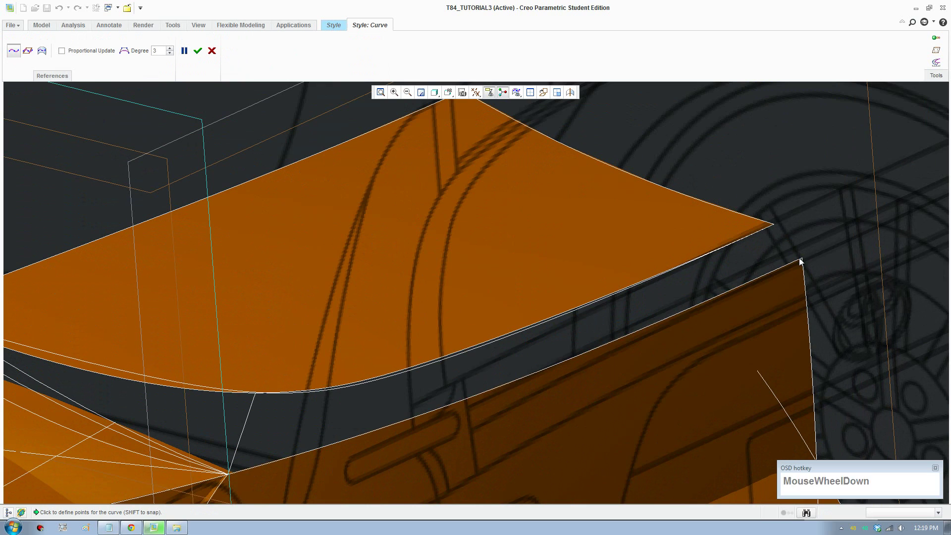
left_click(801, 263)
scroll("down", 3)
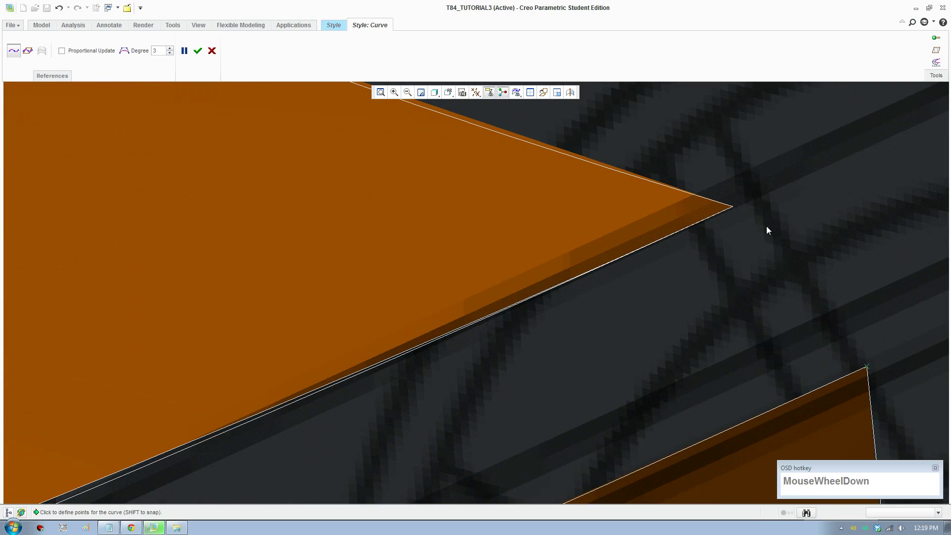
left_click(735, 210)
scroll("up", 3)
scroll("up", 3)
- Create a boundary surface over the first gap using the spoiler edge and adjoining curves
left_click(195, 49)
scroll("down", 3)
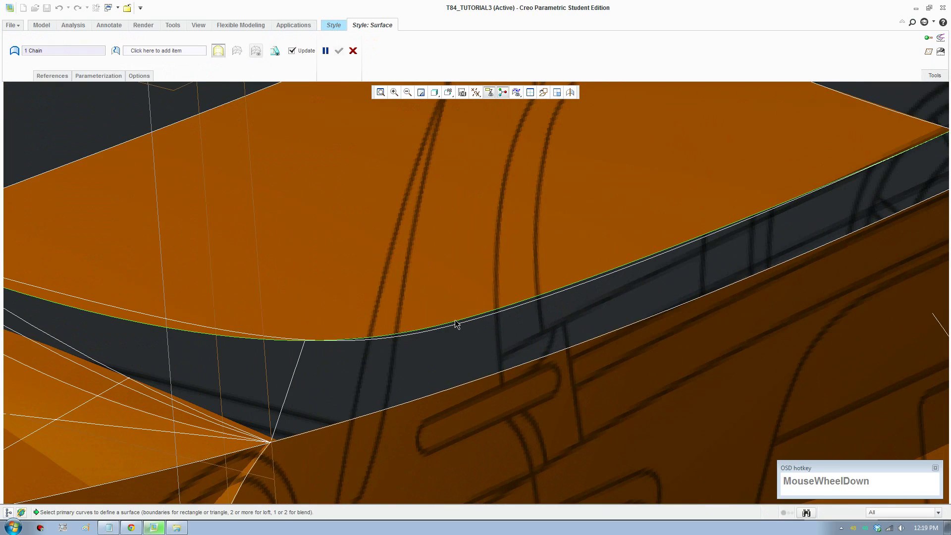
left_click(455, 327)
scroll("up", 3)
left_click(295, 401)
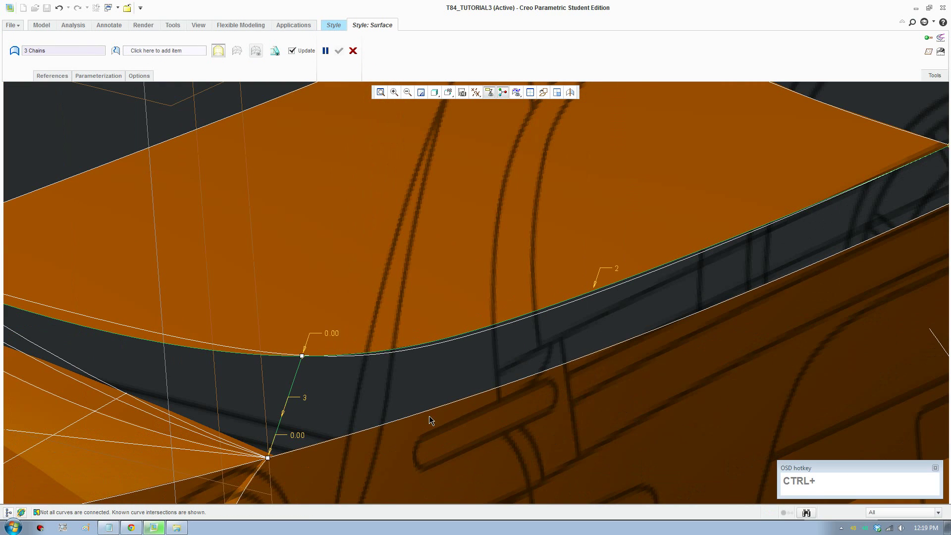
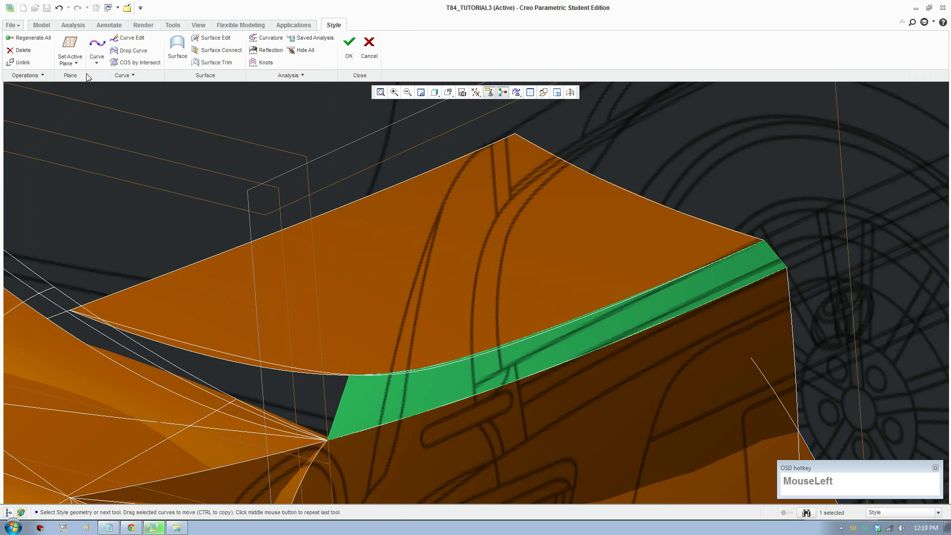
scroll("down", 3)
left_click(227, 346)
left_click(344, 410)
scroll("up", 3)
middle_click(202, 405)
- Create a second boundary surface over the remaining gap from its four boundary chains
scroll("down", 3)
scroll("up", 3)
scroll("down", 3)
middle_click(158, 358)
left_click(274, 365)
left_click(174, 287)
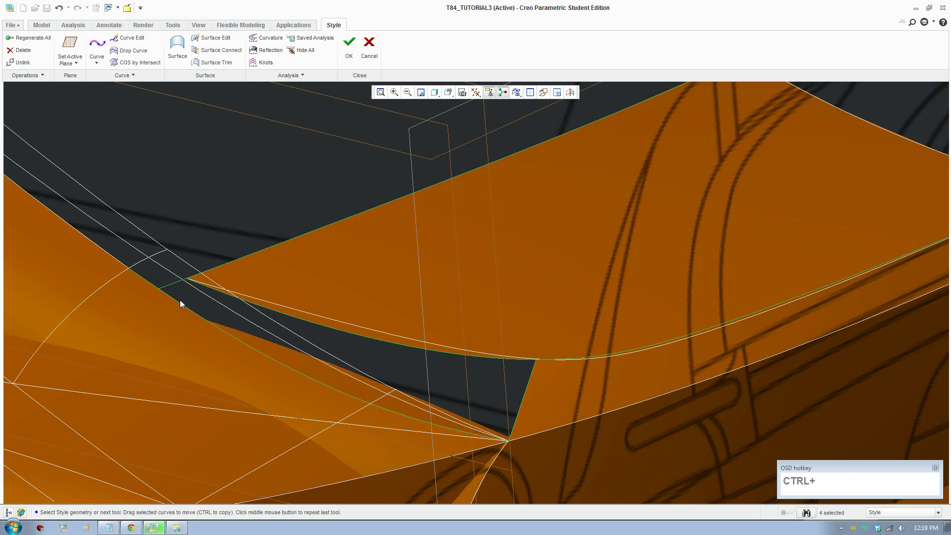
left_click(183, 53)
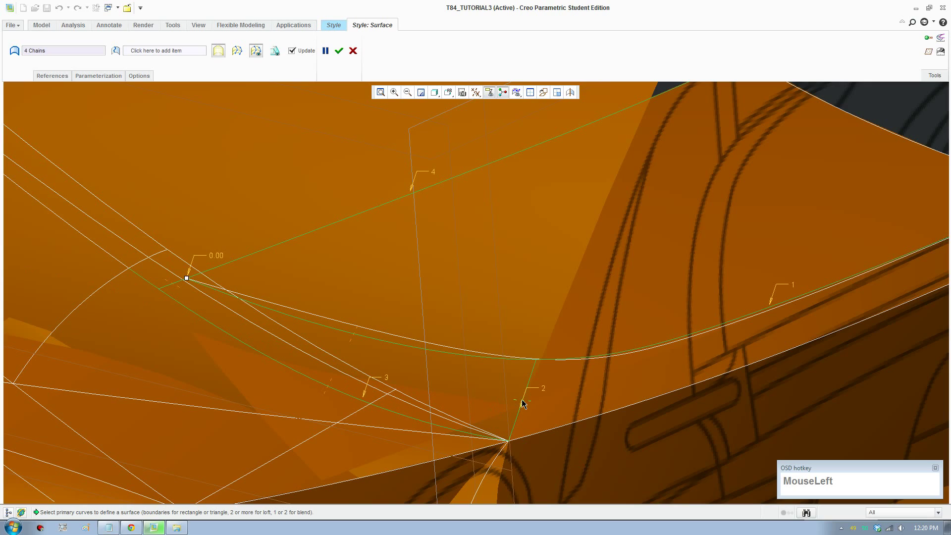
scroll("up", 3)
left_click(784, 234)
- Select a curve at the car's tail and make a copy of it
middle_click(679, 331)
scroll("up", 3)
middle_click(692, 317)
middle_click(607, 364)
scroll("down", 3)
scroll("up", 3)
left_click(699, 396)
scroll("up", 3)
middle_click(681, 406)
left_click_drag(653, 339, 435, 304)
scroll("down", 3)
scroll("up", 3)
scroll("down", 3)
left_click(649, 309)
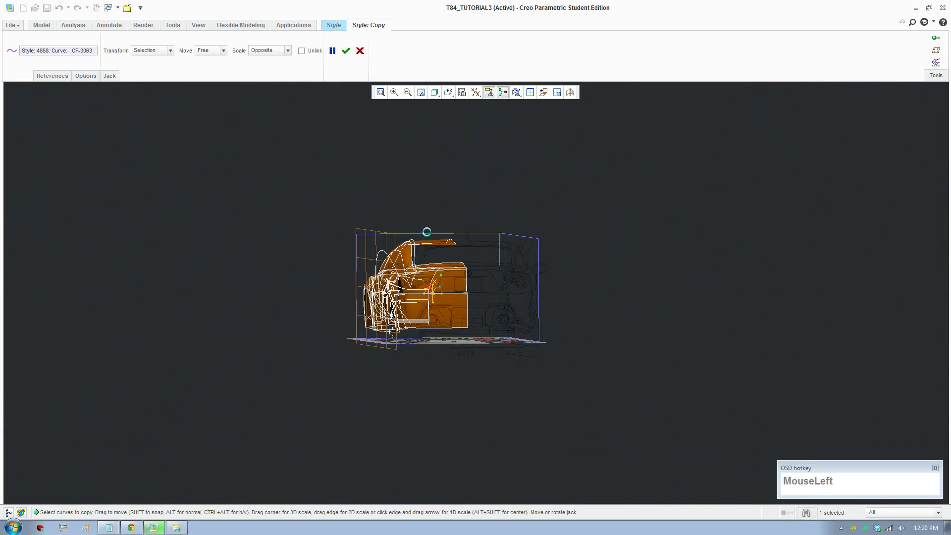
- Switch the graphics window to a four-view layout to position the copied curve
scroll("down", 3)
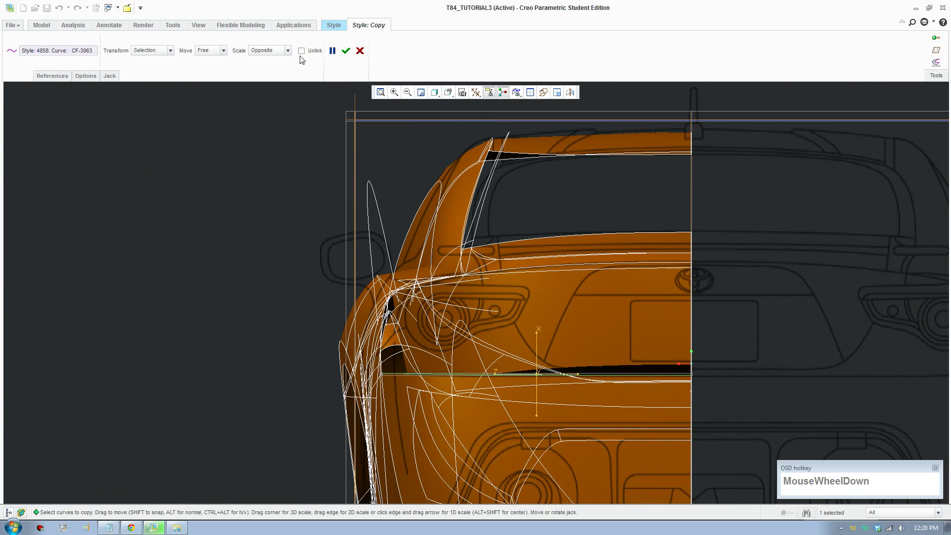
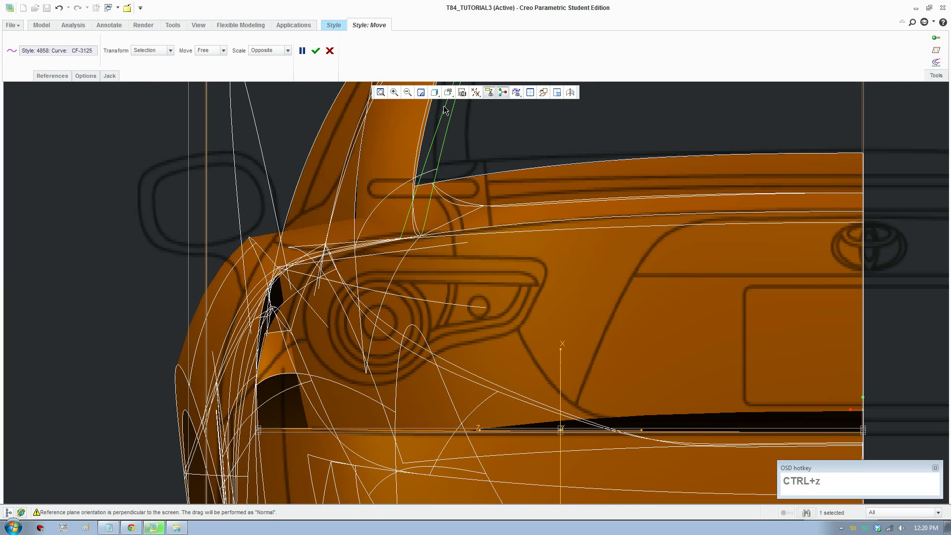
left_click(535, 95)
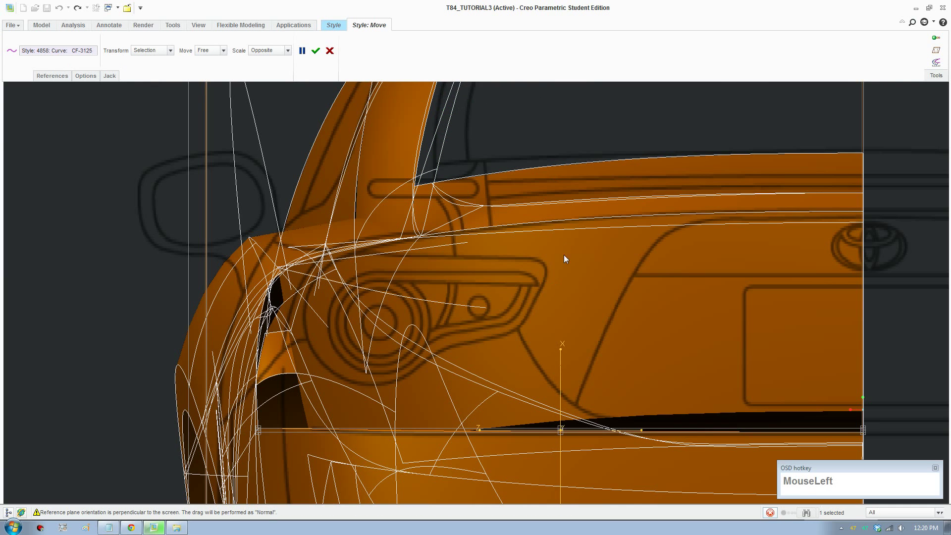
scroll("up", 3)
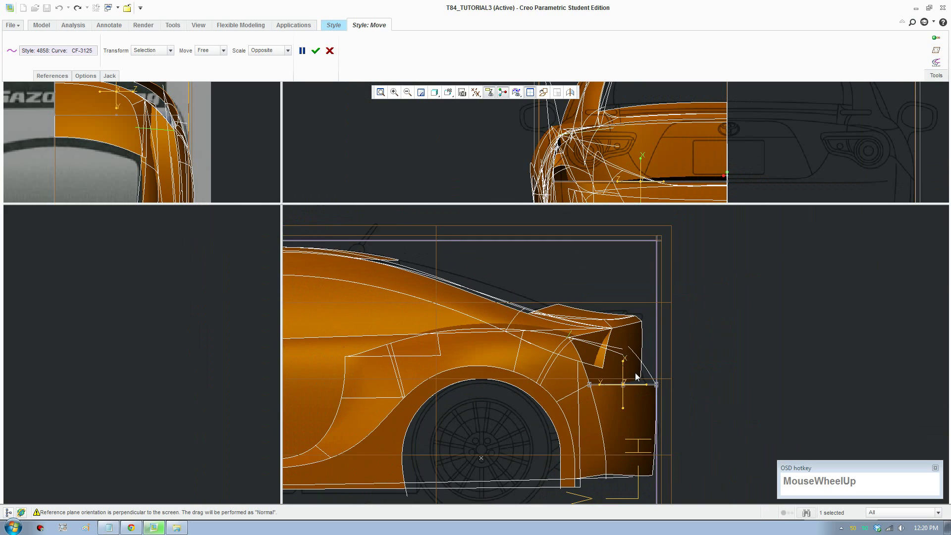
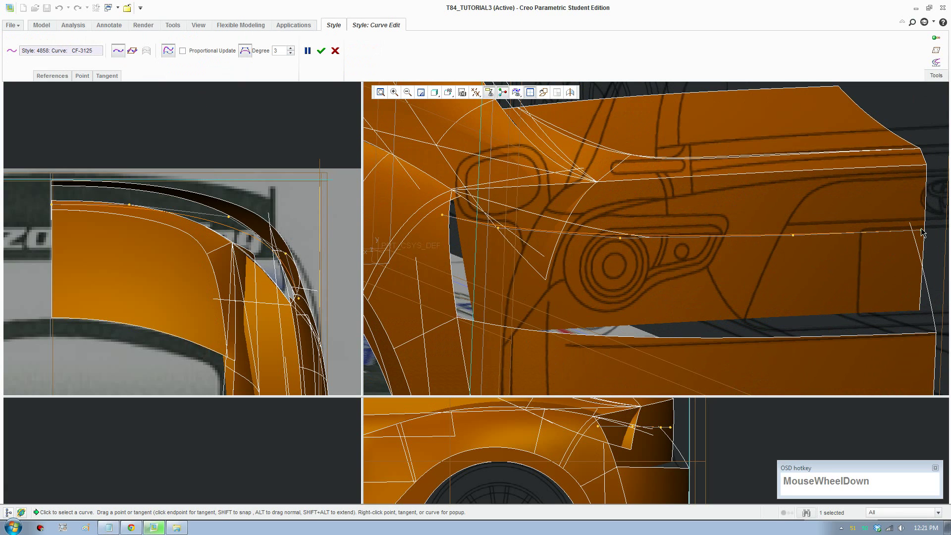
- Drag the copied tail curve's points in the views so it follows the rear body
left_click_drag(926, 232, 907, 223)
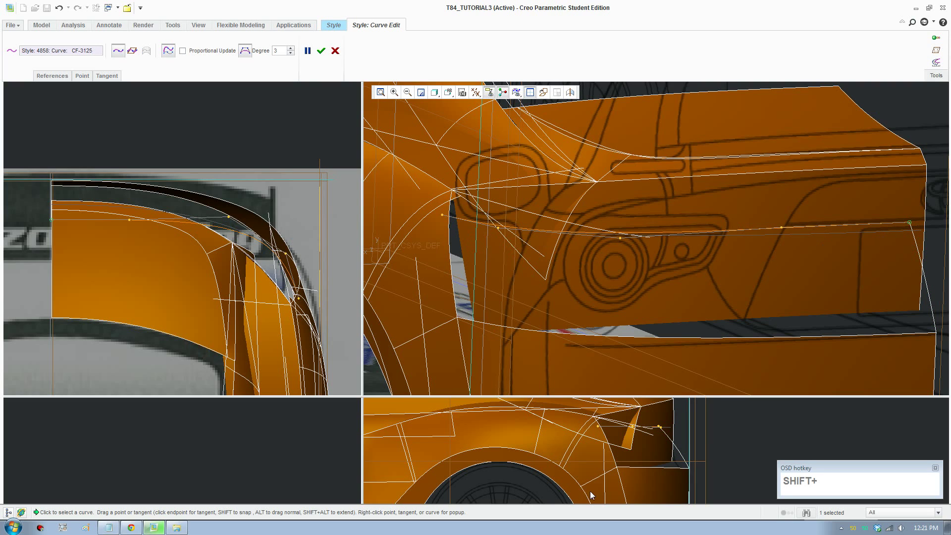
scroll("down", 3)
middle_click(582, 476)
scroll("down", 3)
left_click(555, 439)
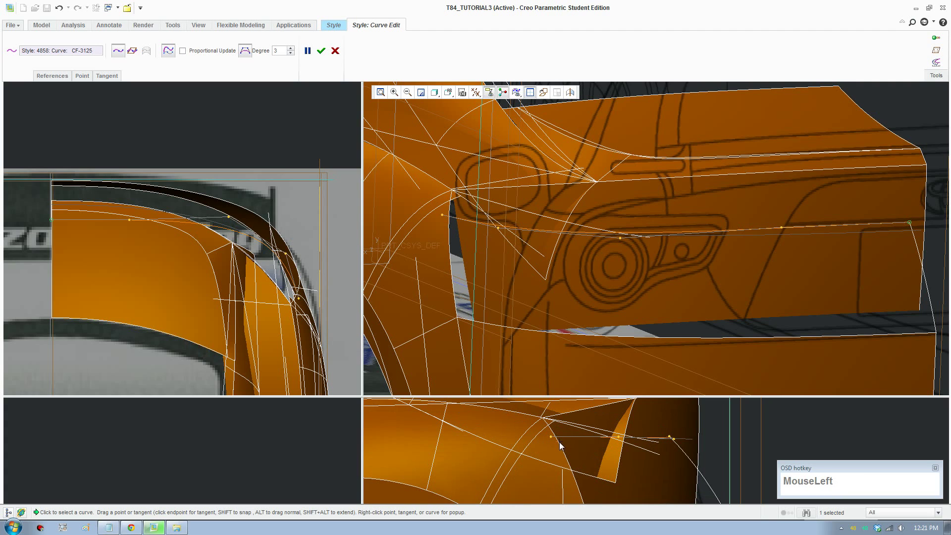
scroll("down", 3)
left_click_drag(553, 438, 565, 444)
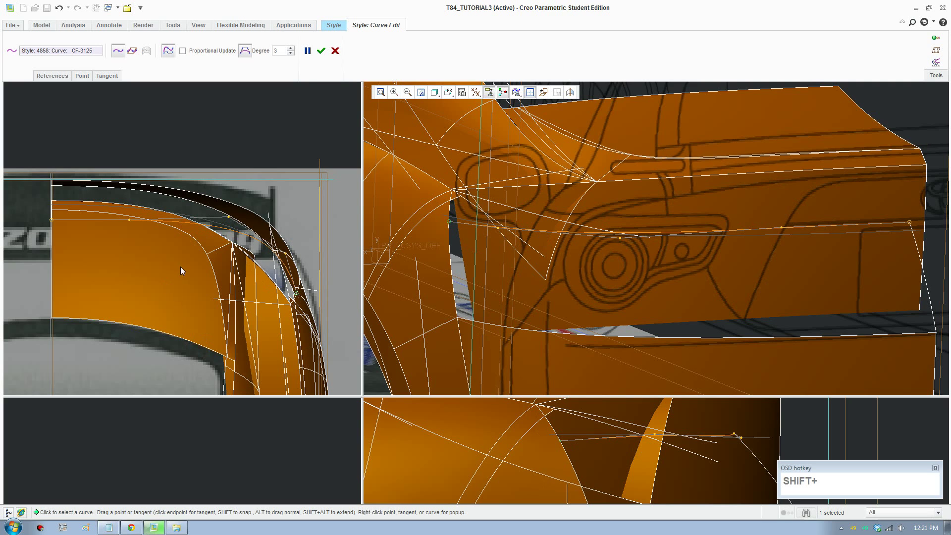
- Reposition the views to check the reshaped tail curve against the body
scroll("down", 3)
middle_click(191, 269)
middle_click(194, 296)
scroll("down", 3)
scroll("up", 3)
middle_click(266, 279)
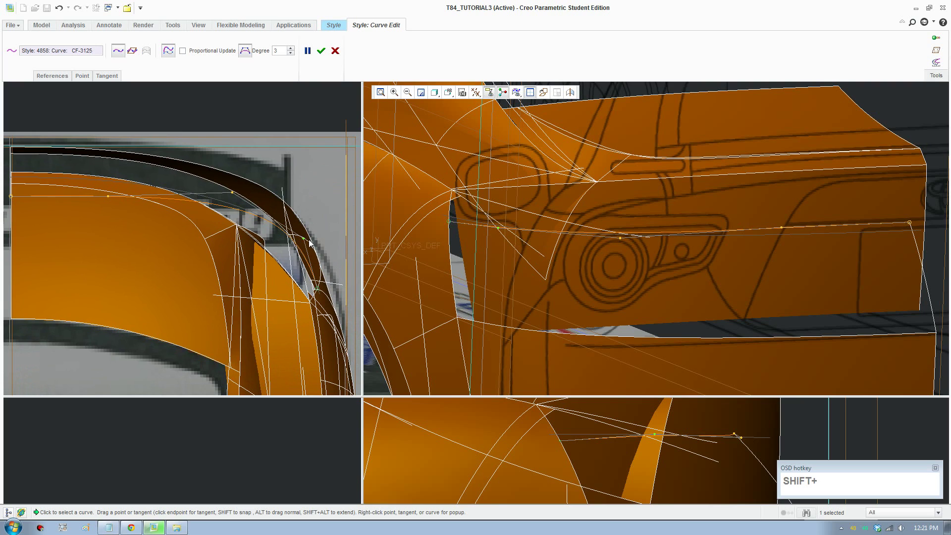
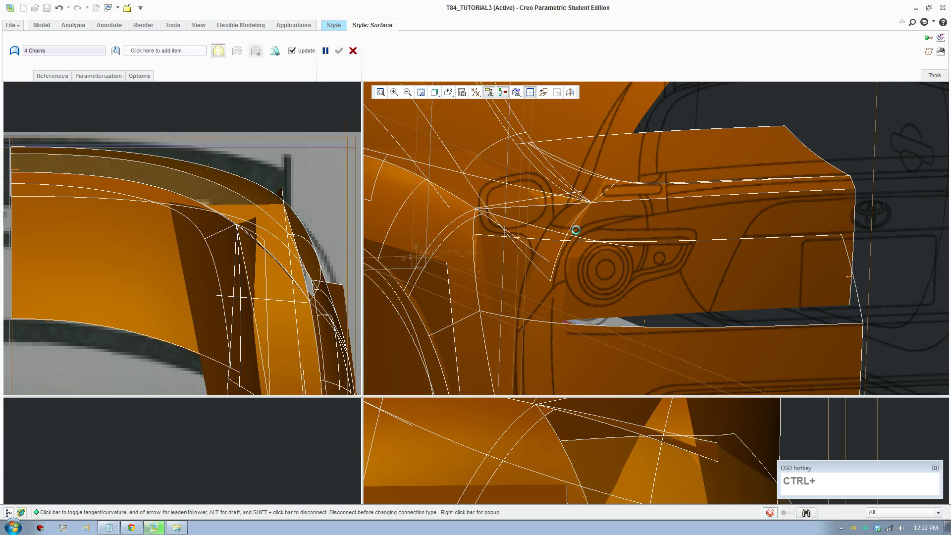
- Confirm the rear bumper surface and return to a single 3D view
left_click(342, 56)
scroll("up", 3)
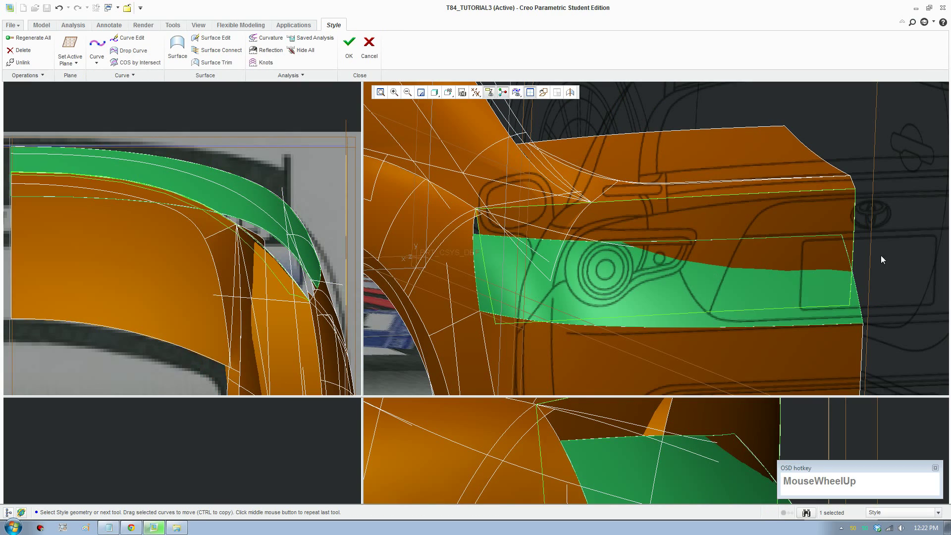
left_click(532, 97)
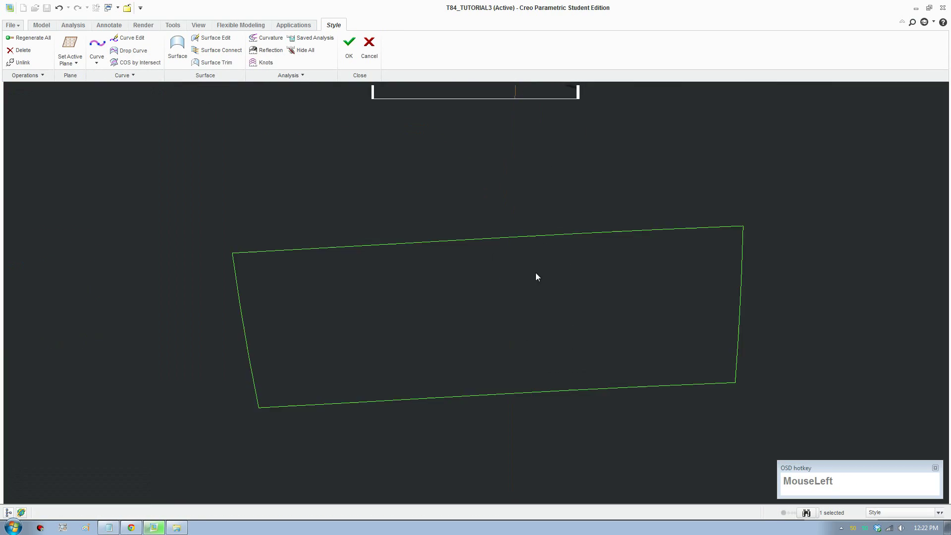
scroll("up", 3)
middle_click(440, 315)
- Orbit the model to inspect the car's side and the new rear panel
scroll("up", 3)
middle_click(573, 342)
left_click_drag(579, 309, 694, 318)
scroll("down", 3)
middle_click(740, 324)
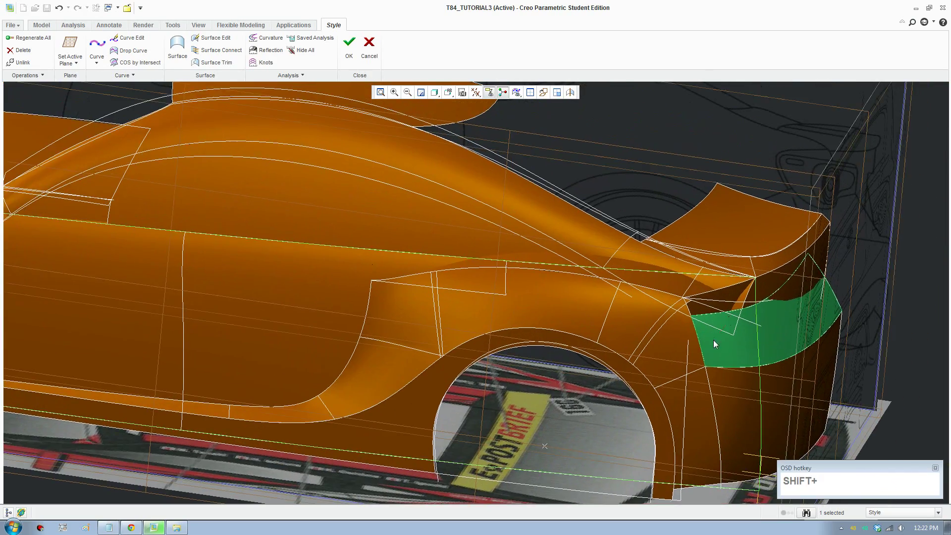
left_click_drag(717, 341, 824, 191)
- Render the current view of the car body with Render Window (F8)
left_click(891, 175)
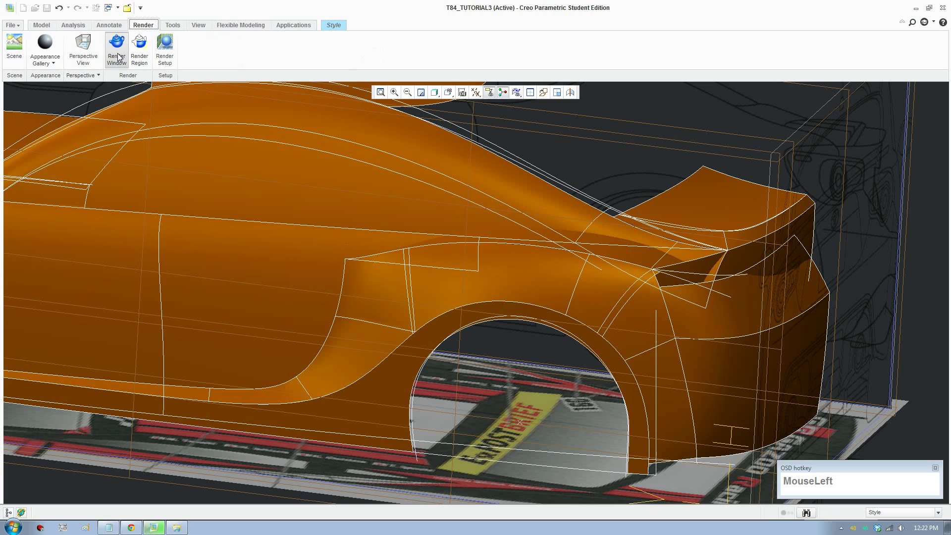
key("F8")
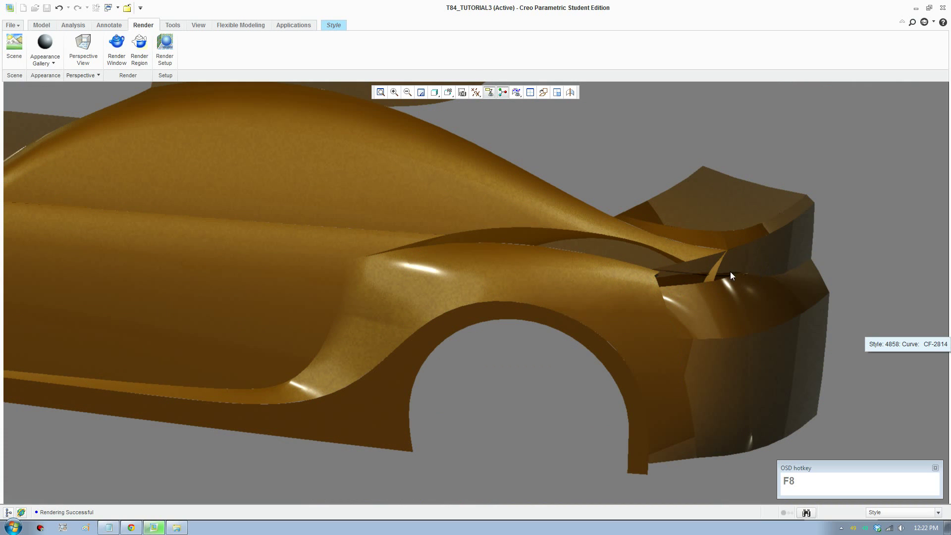
- Orbit to a rear three-quarter angle and render the car again
scroll("up", 3)
middle_click(728, 363)
scroll("down", 3)
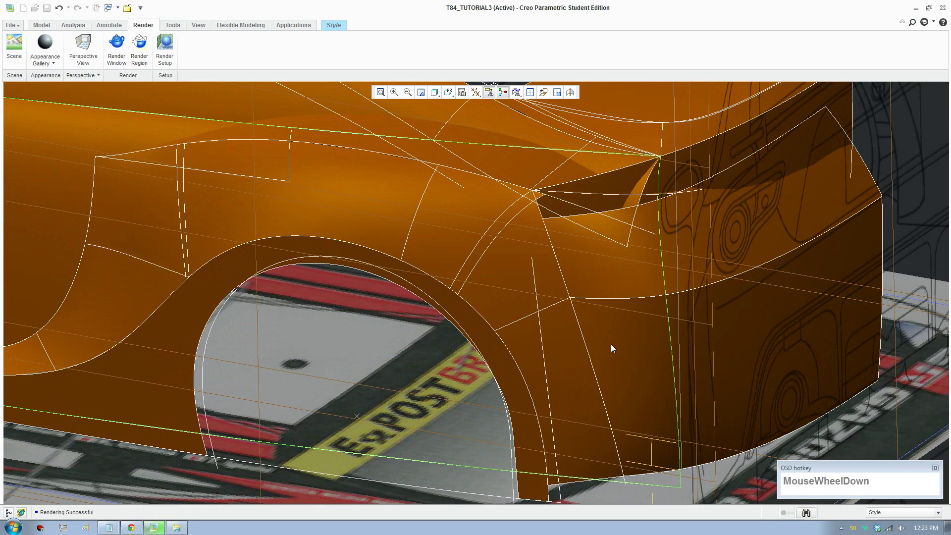
key("F8")
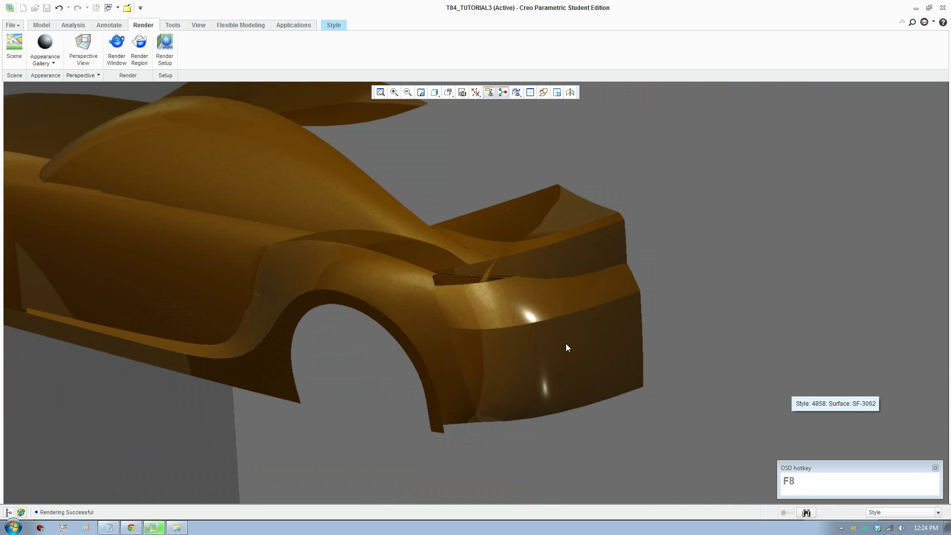